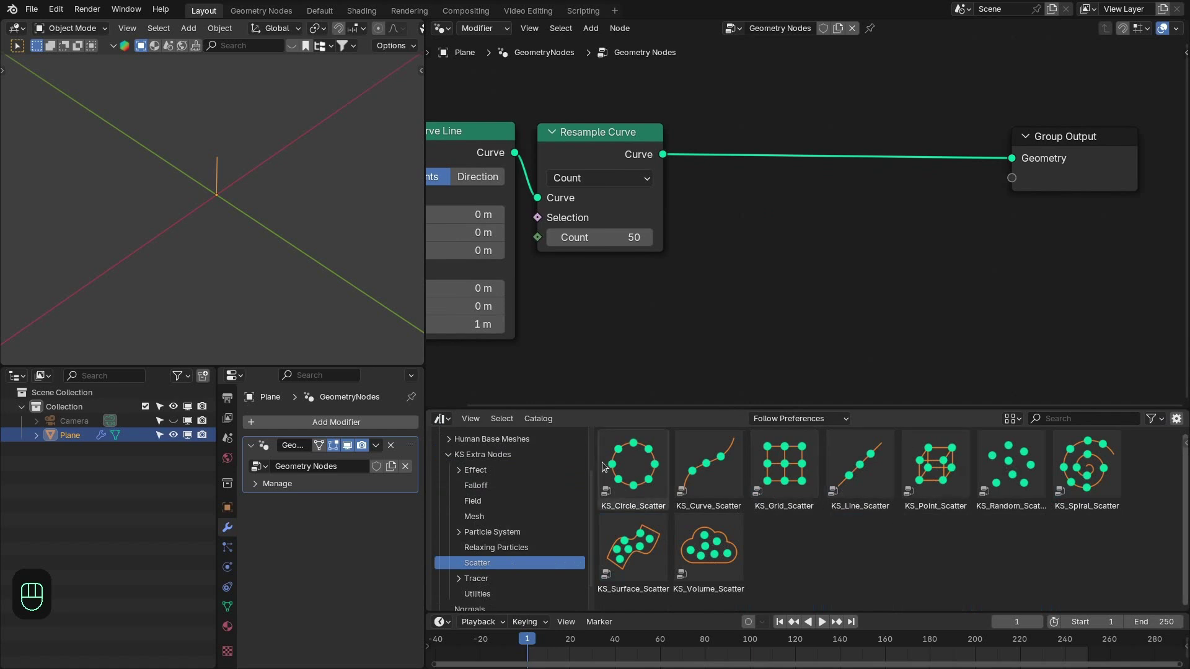
Step: Add a KS_Line_Scatter node after the resampled line and show its Line settings
{"action": "key", "text": "shift+a"}
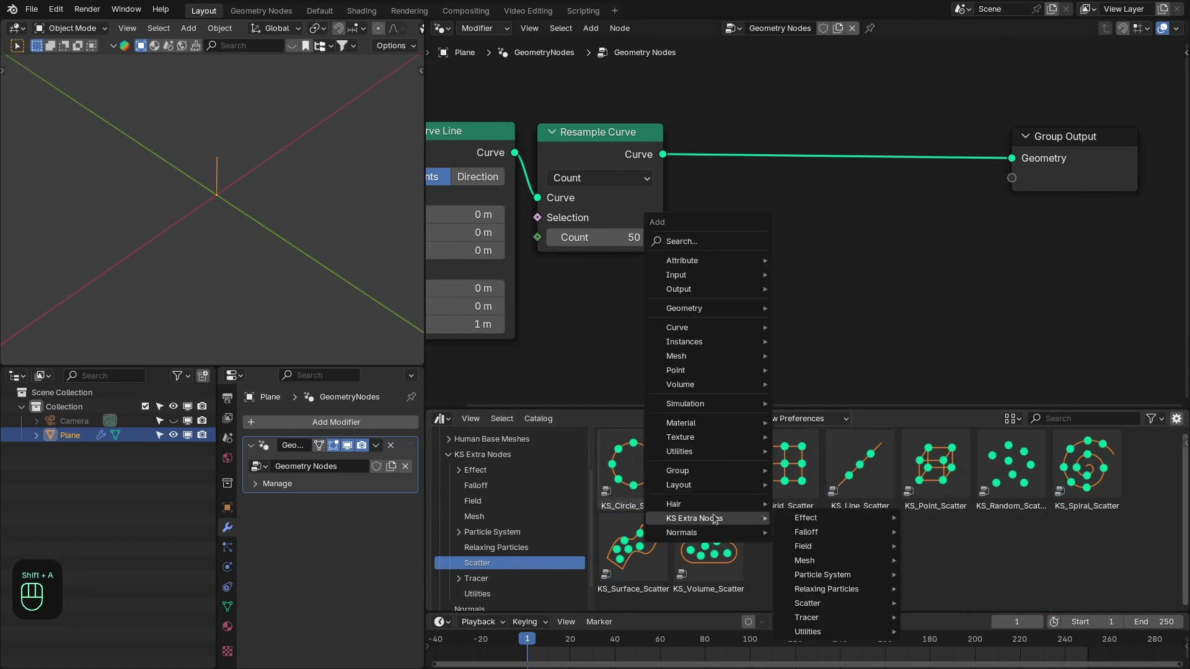
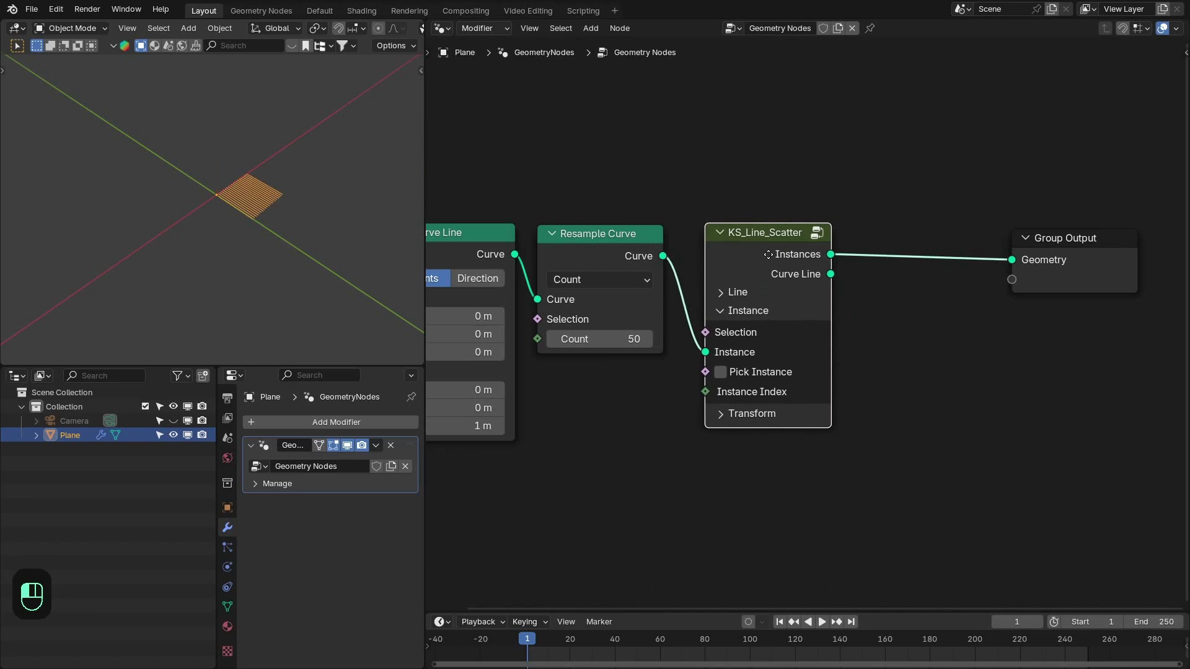
{"action": "left_click", "coordinate": [747, 311]}
{"action": "left_click", "coordinate": [752, 300]}
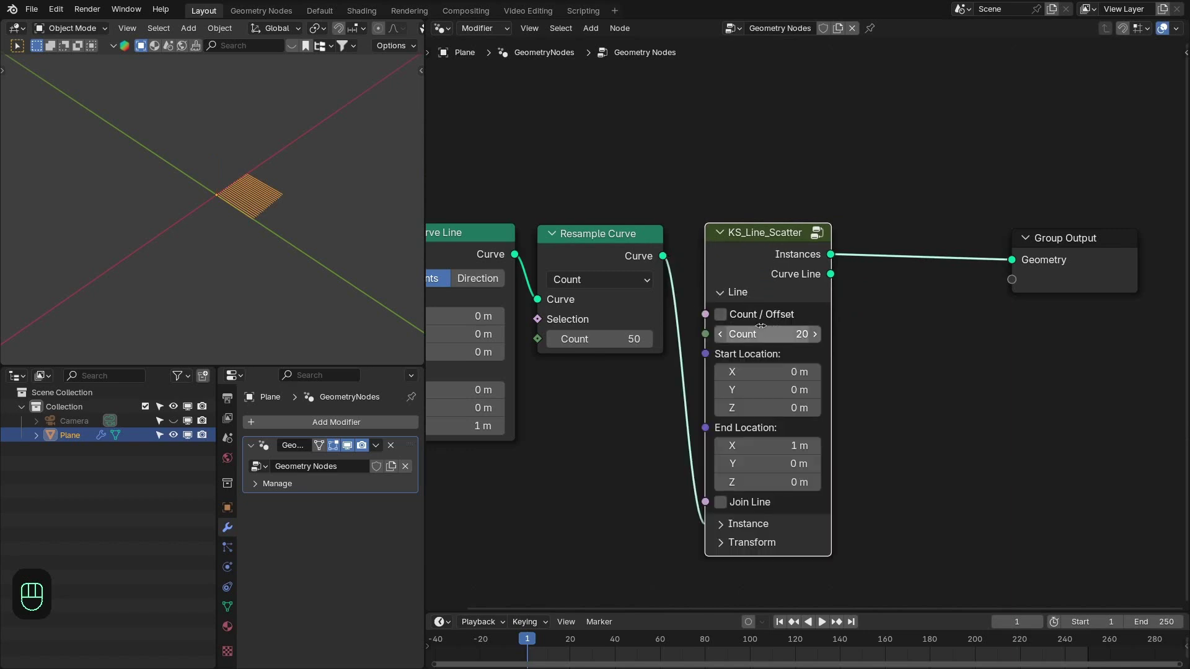
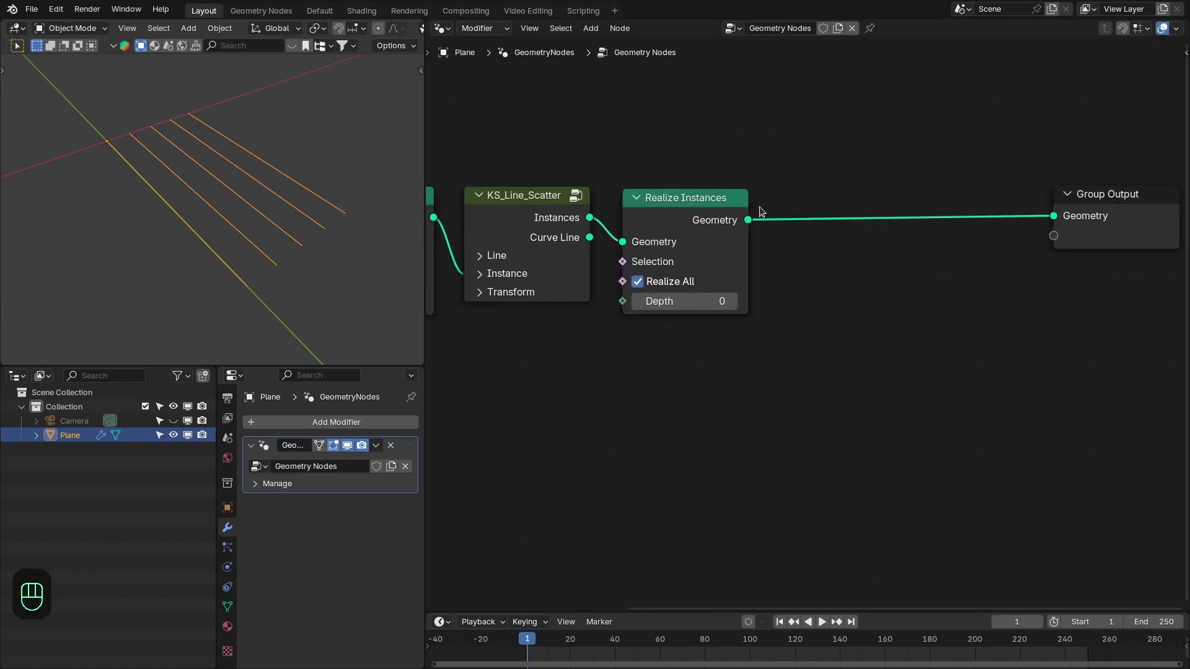
Step: Add KS_Displace, KS_Curve_Factor and KS_Wave_Falloff, with the falloff driving displacement Strength
{"action": "key", "text": "shift+a"}
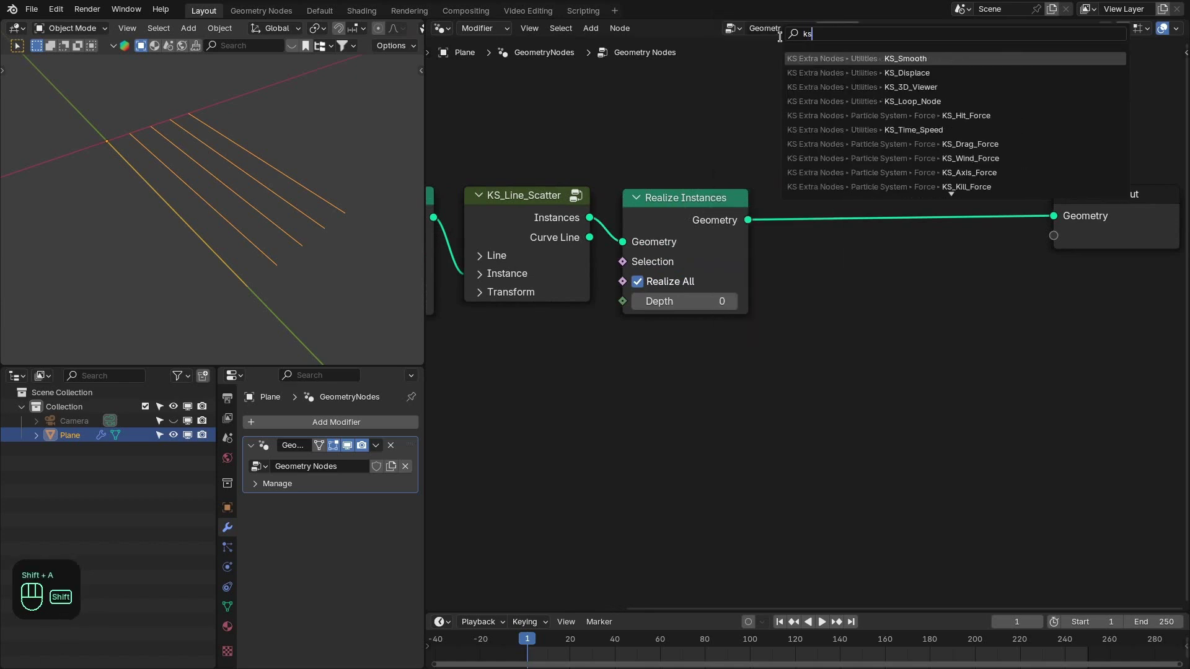
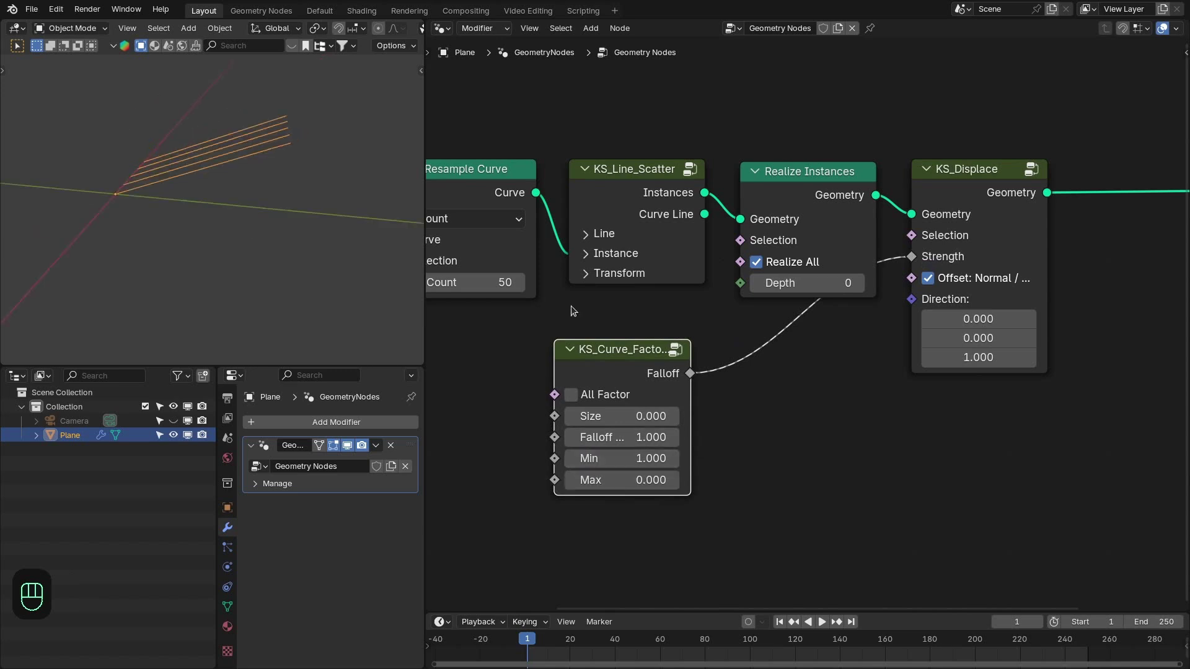
{"action": "left_click", "coordinate": [633, 360]}
{"action": "left_click_drag", "start_coordinate": [742, 400], "coordinate": [836, 369]}
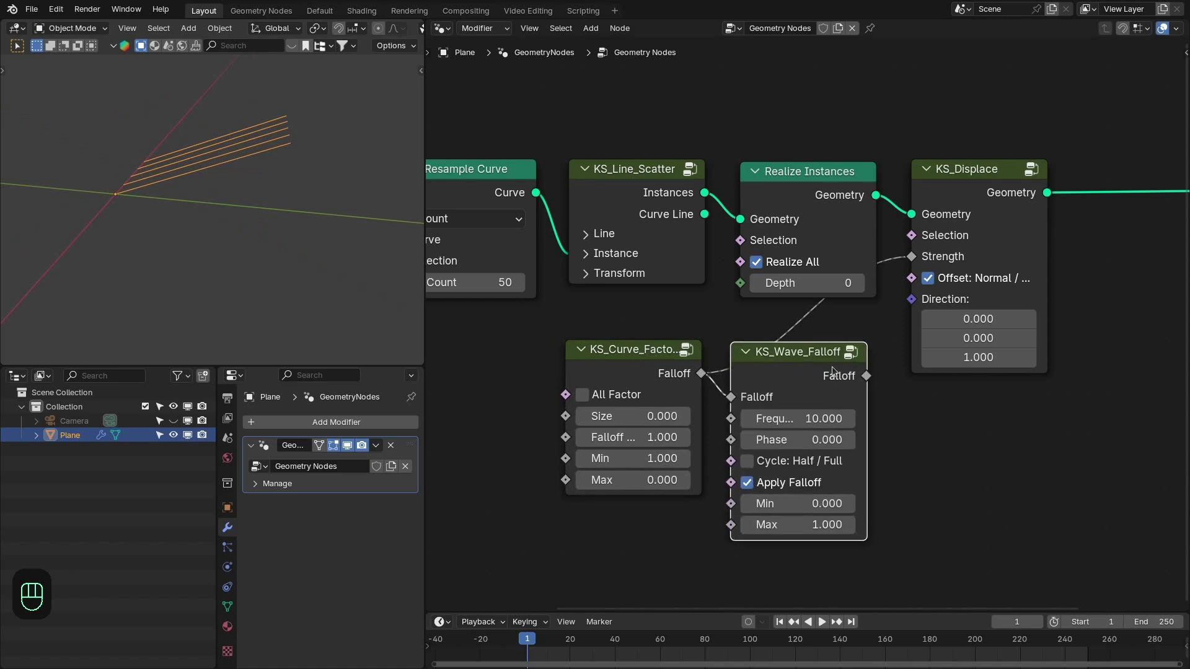
{"action": "left_click_drag", "start_coordinate": [861, 376], "coordinate": [899, 266]}
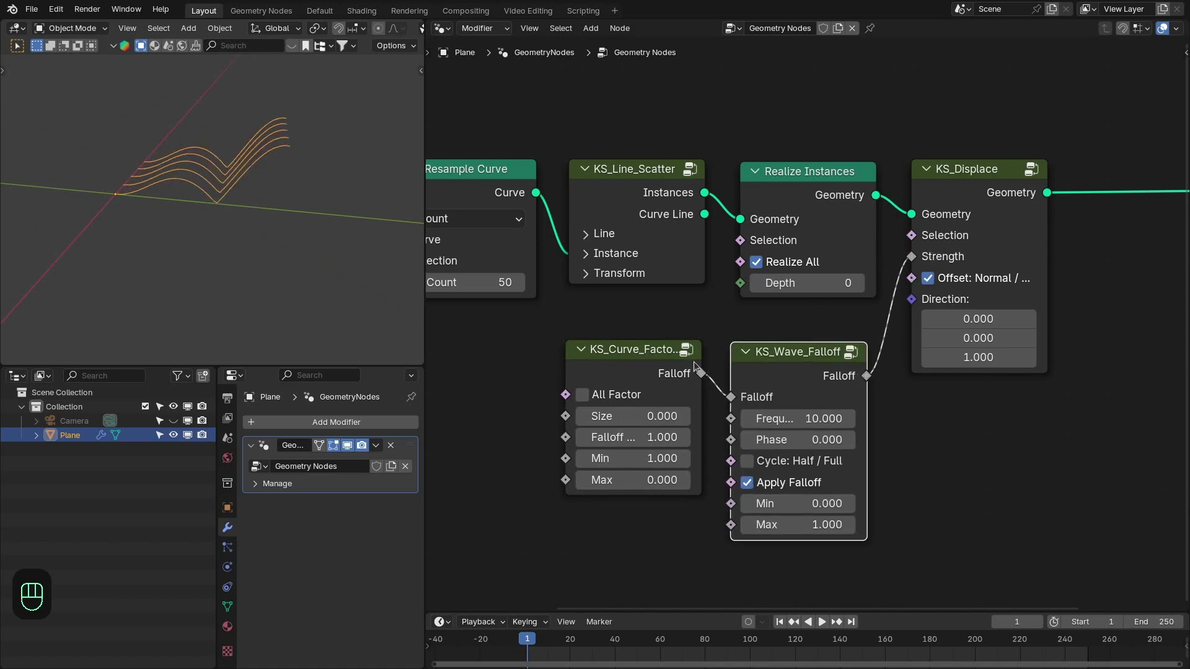
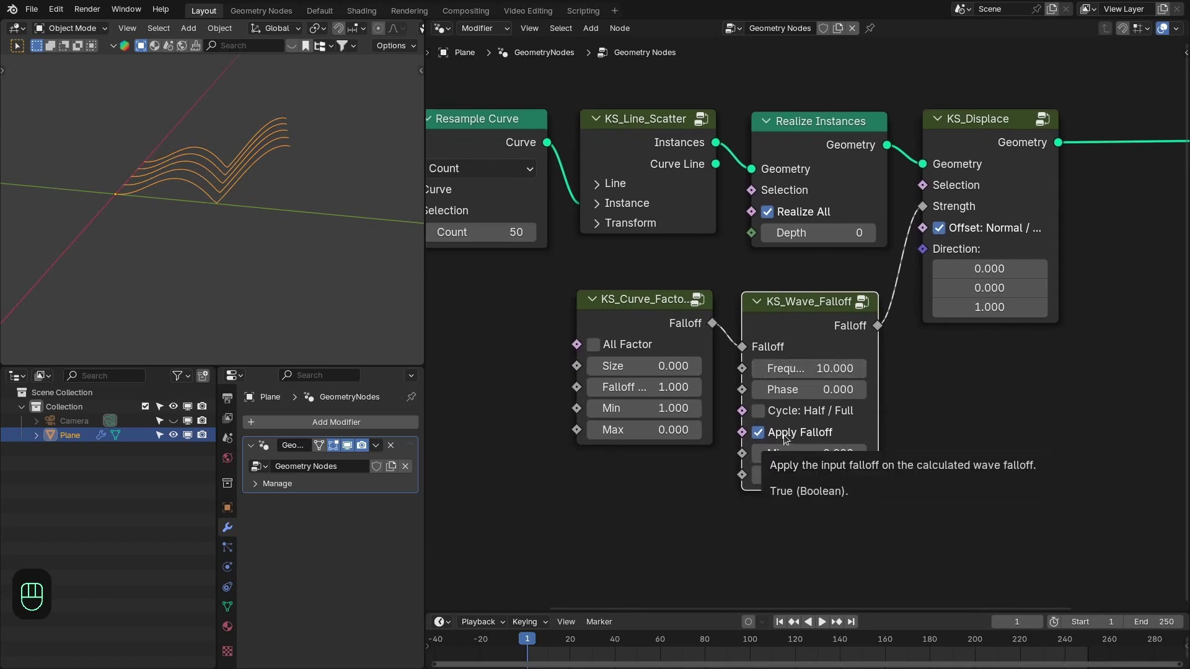
Step: Disable Apply Falloff and enable Cycle on the wave falloff so lines arch into half-cycle waves
{"action": "left_click", "coordinate": [788, 437]}
{"action": "left_click_drag", "start_coordinate": [318, 265], "coordinate": [340, 266]}
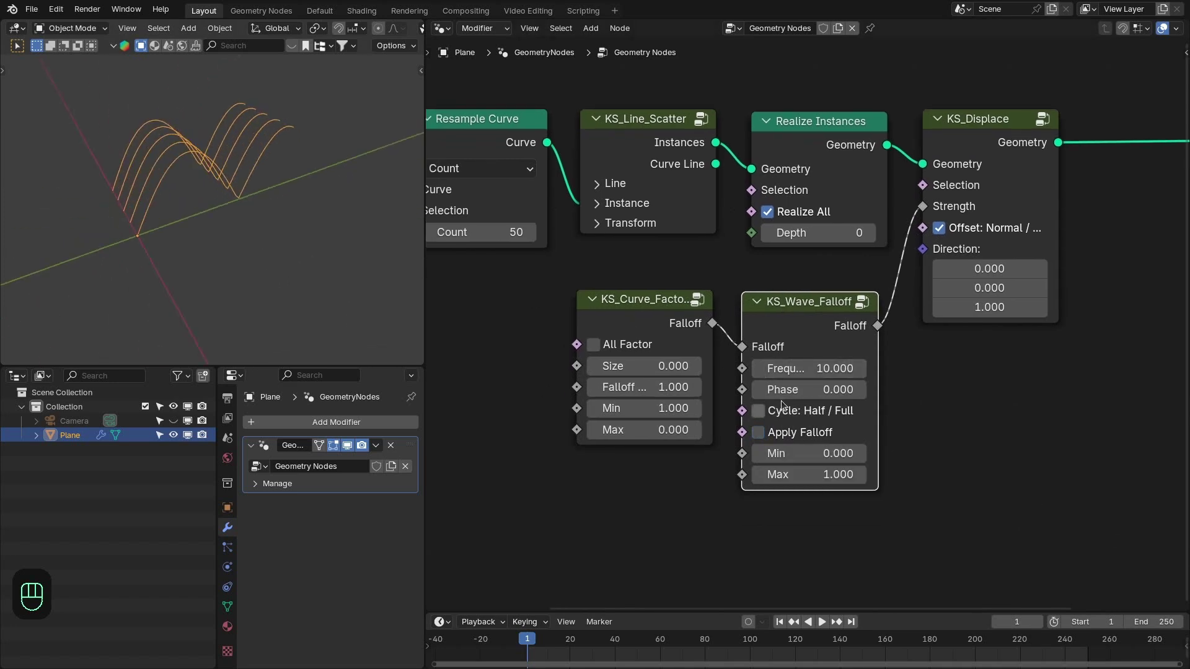
{"action": "left_click", "coordinate": [774, 408]}
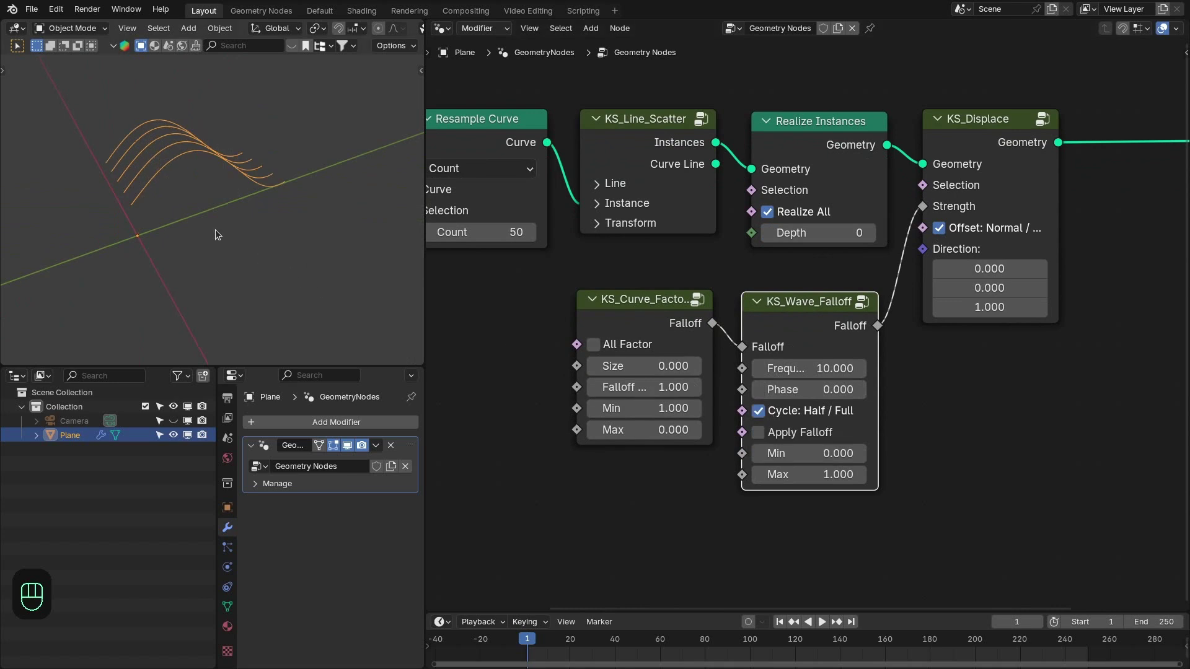
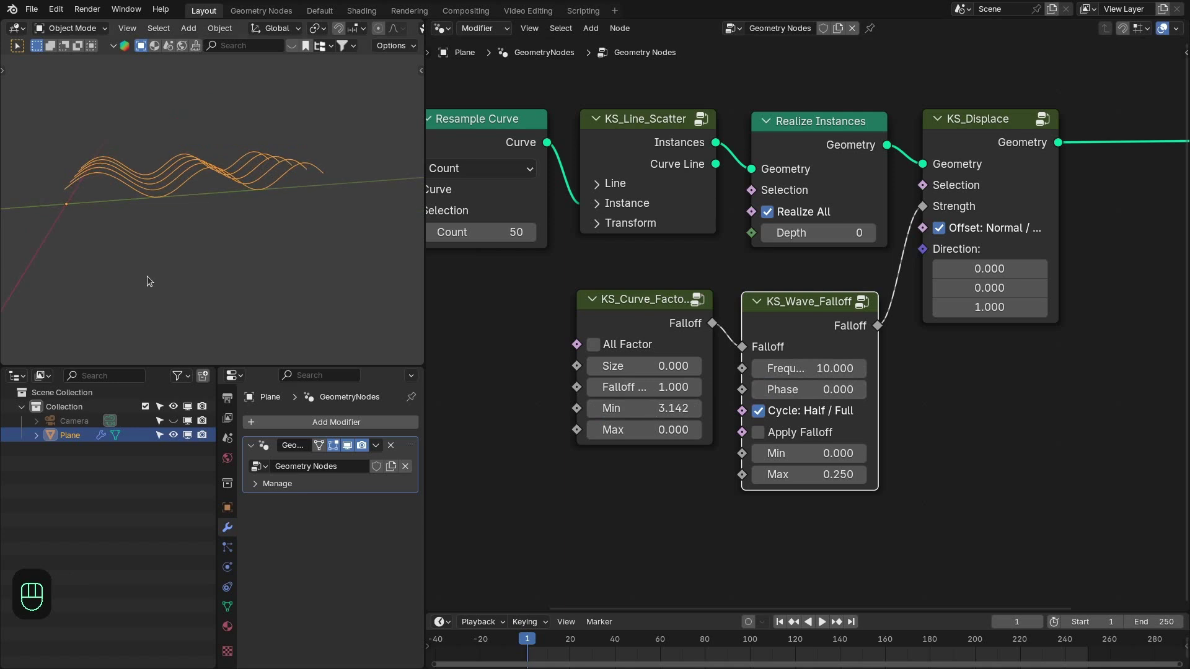
Step: From the front view, set the wave falloff Phase to 1.571
{"action": "key", "text": "KP_1"}
{"action": "key", "text": "ctrl+KP_3"}
{"action": "left_click", "coordinate": [160, 209]}
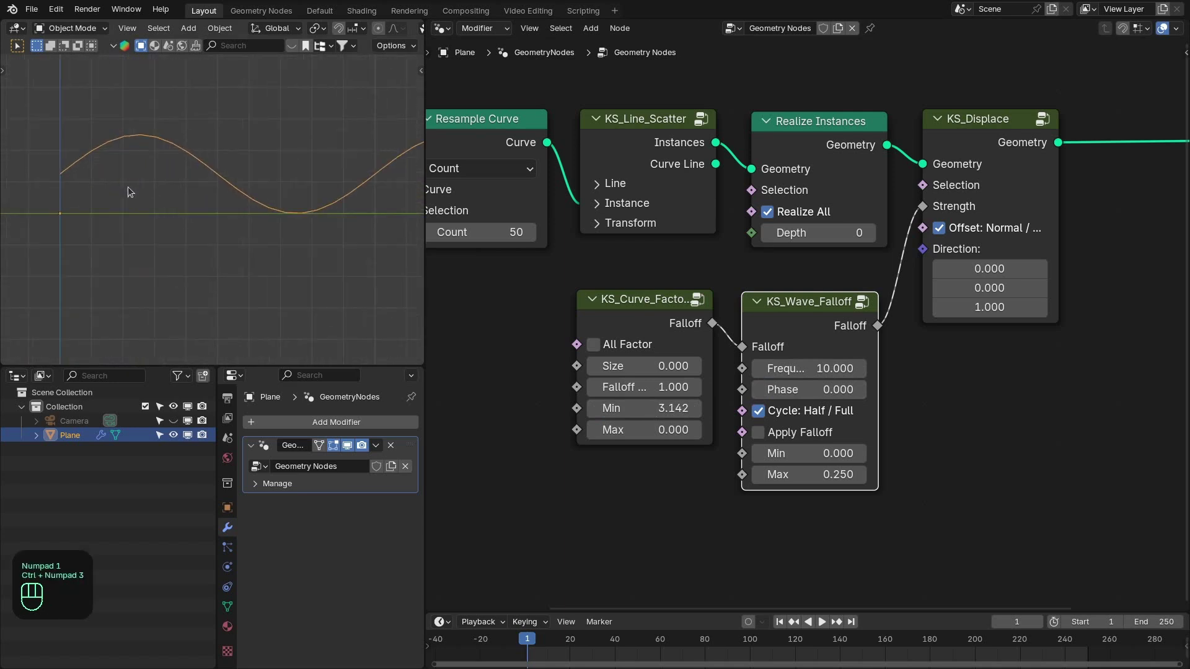
{"action": "left_click", "coordinate": [193, 193]}
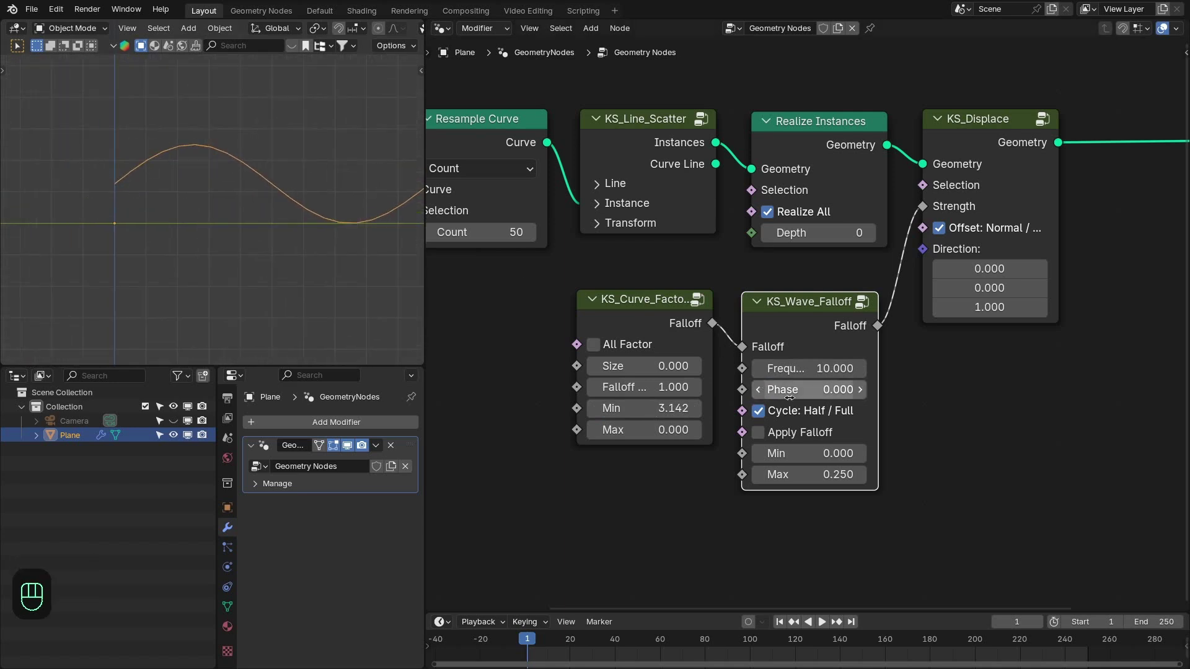
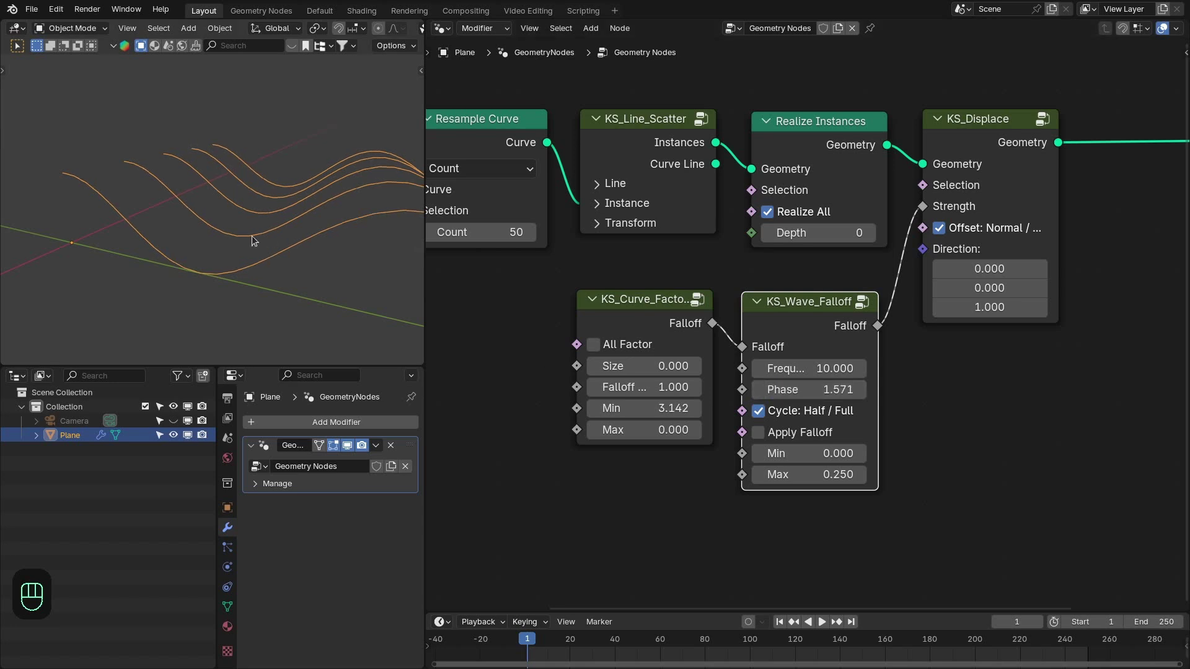
Step: Extend the Curve Line End Z to 3 m and lower the wave Max to 0.150
{"action": "key", "text": "ctrl+KP_1"}
{"action": "key", "text": "ctrl+KP_3"}
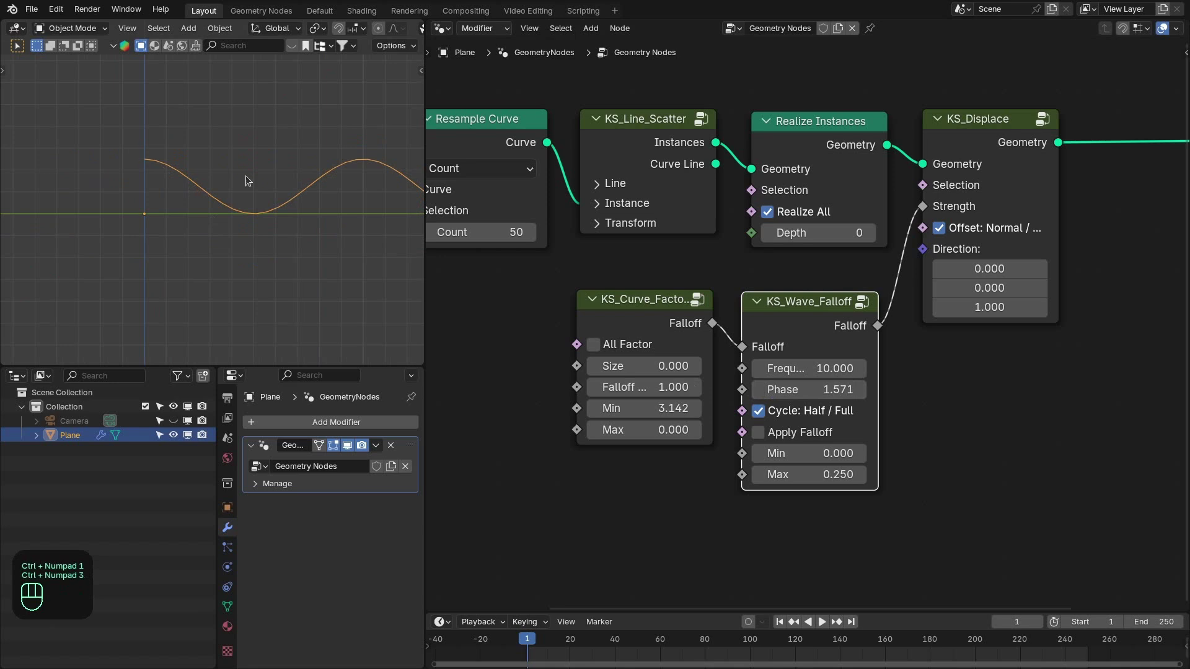
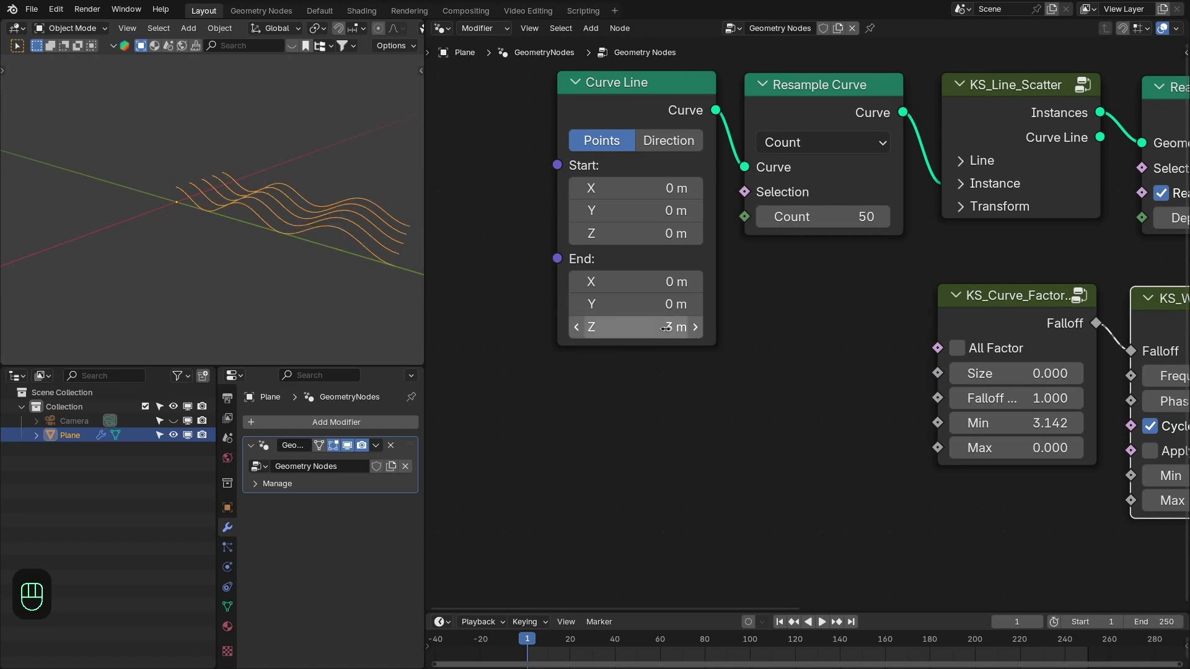
{"action": "left_click_drag", "start_coordinate": [266, 210], "coordinate": [165, 198]}
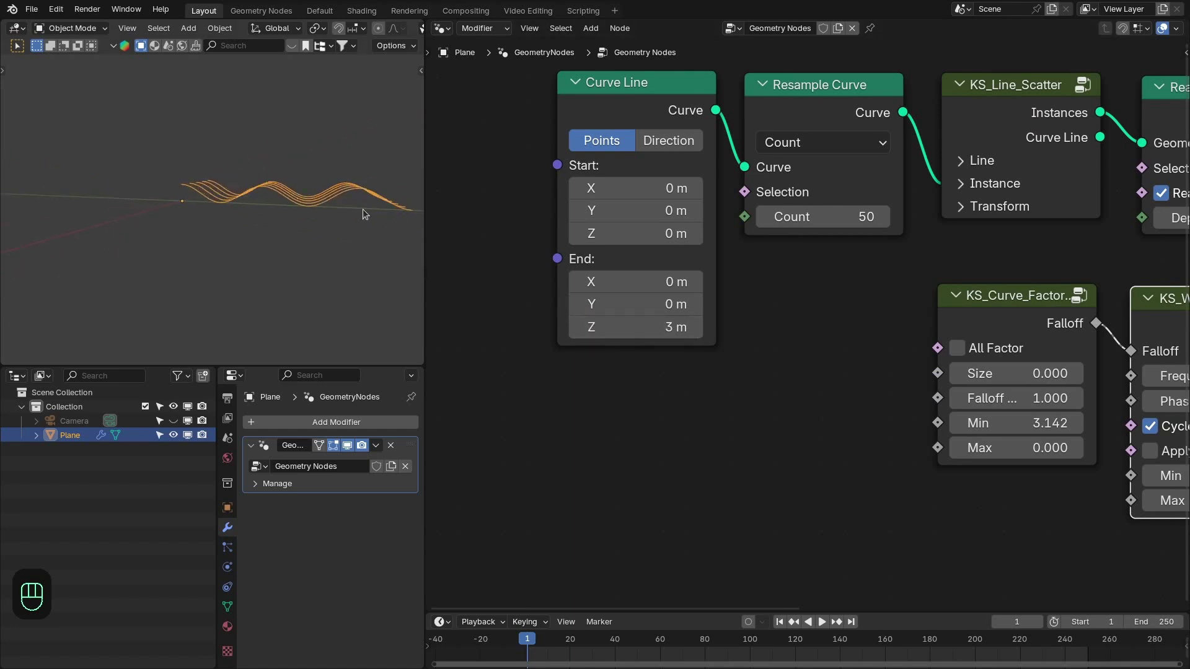
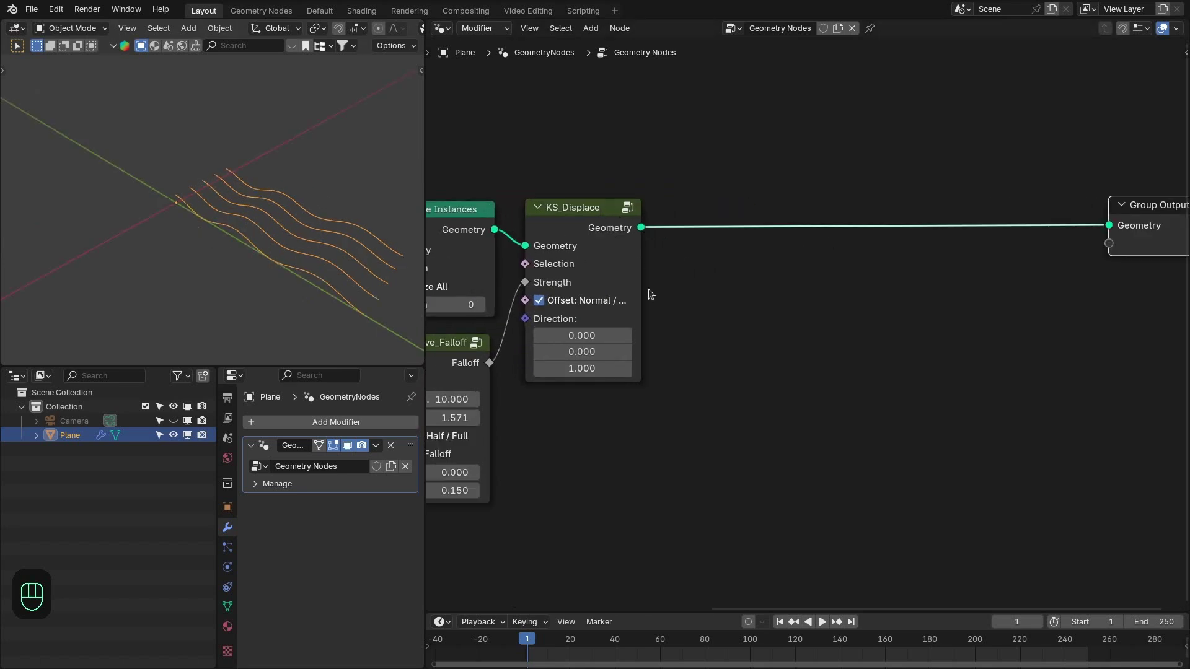
Step: Store a float spline 'mask' attribute fed by KS_Index_Nth_Falloff and preview it through a Viewer
{"action": "key", "text": "shift+a"}
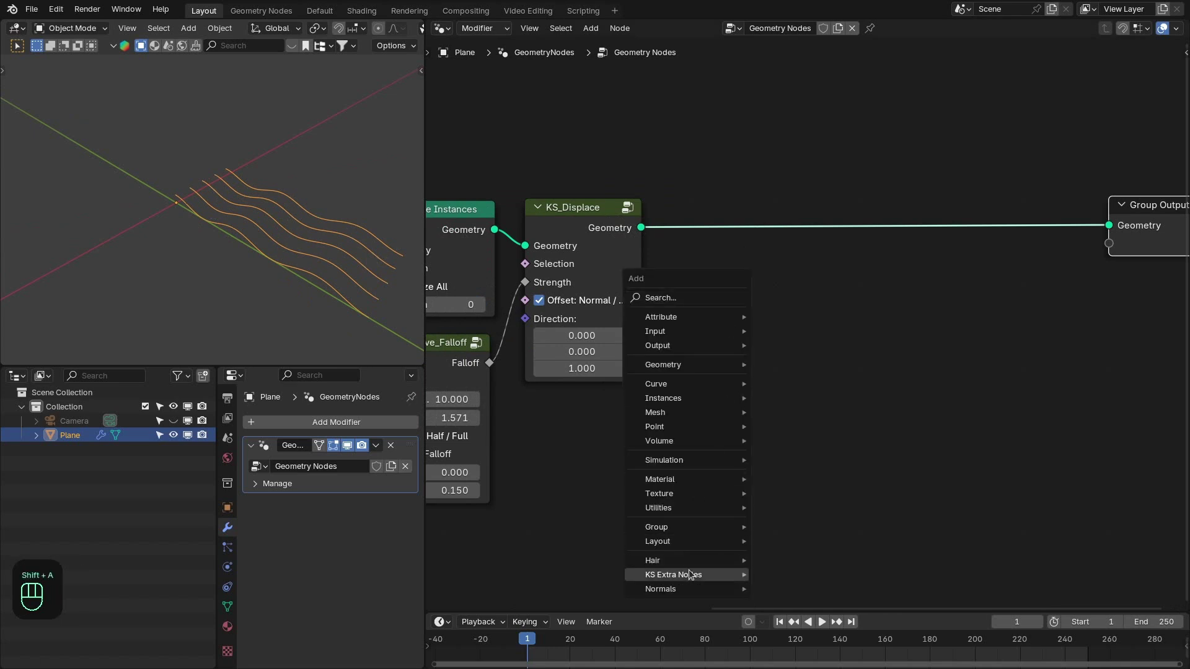
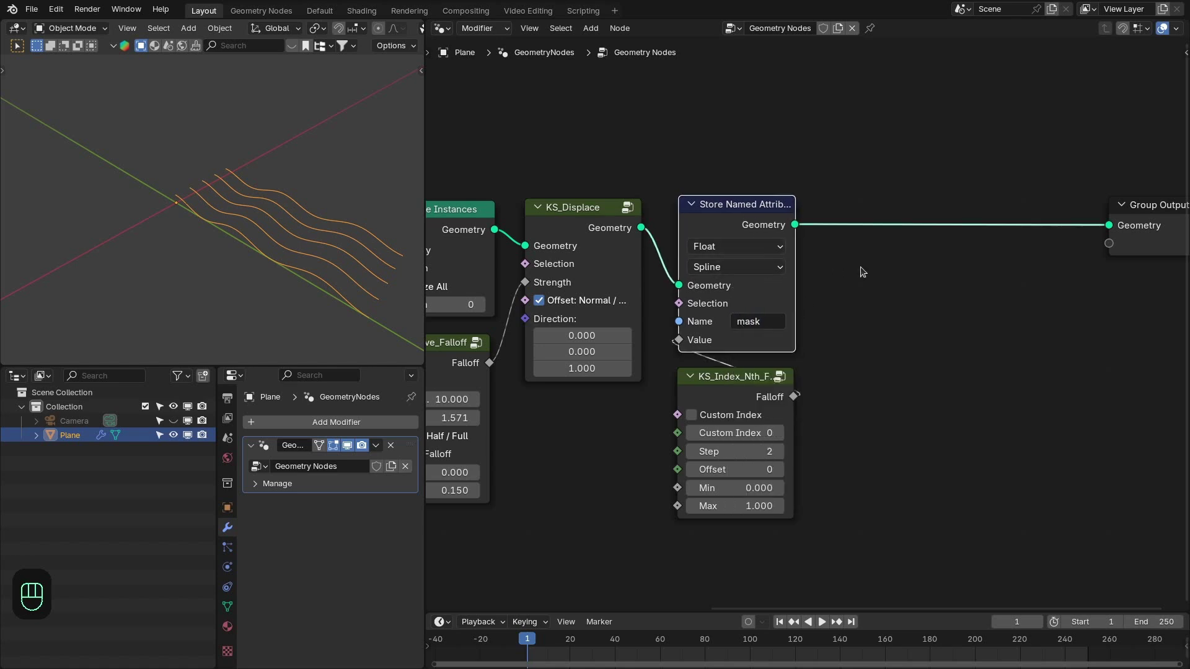
{"action": "key", "text": "shift+a"}
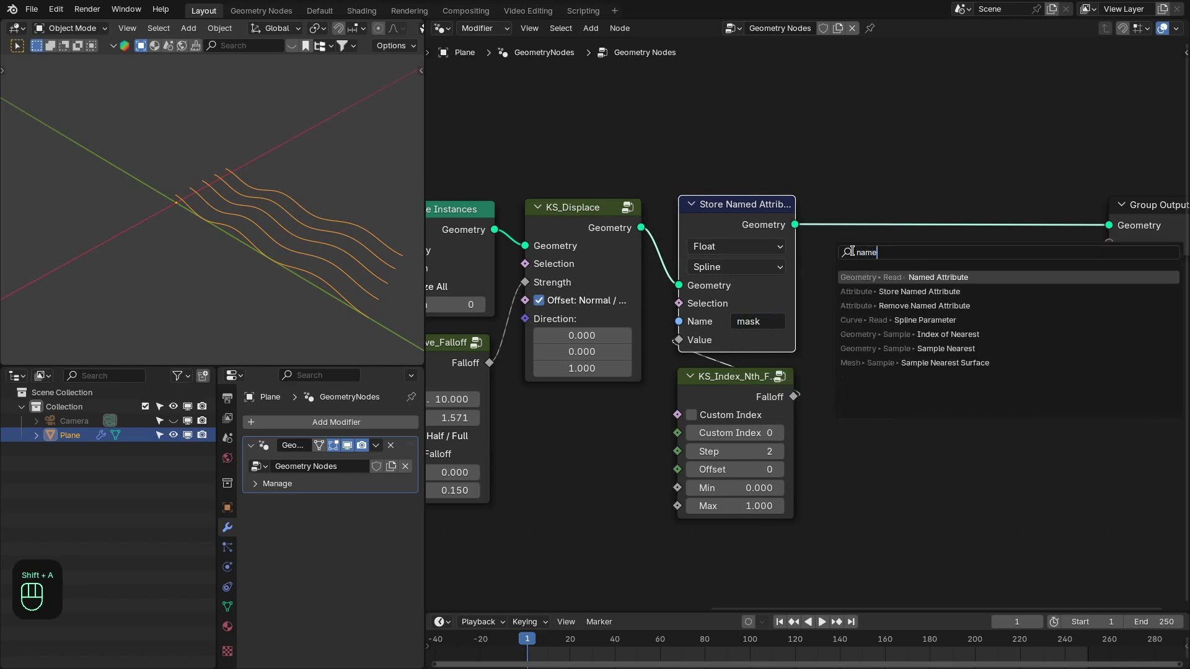
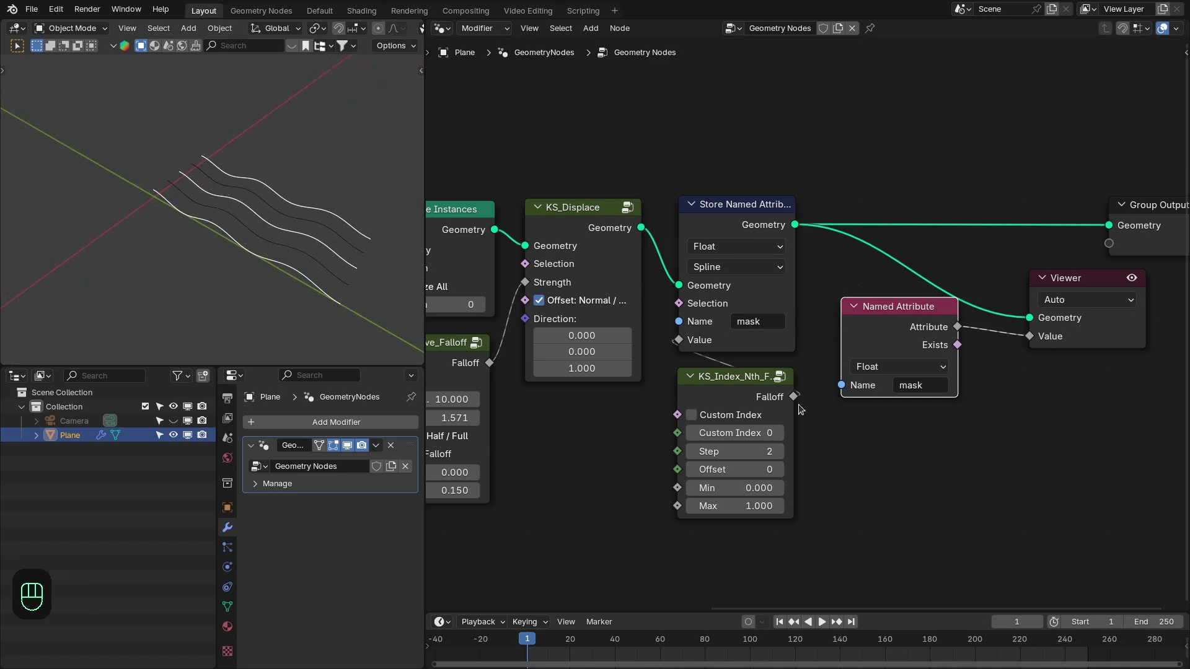
{"action": "left_click_drag", "start_coordinate": [272, 252], "coordinate": [235, 257]}
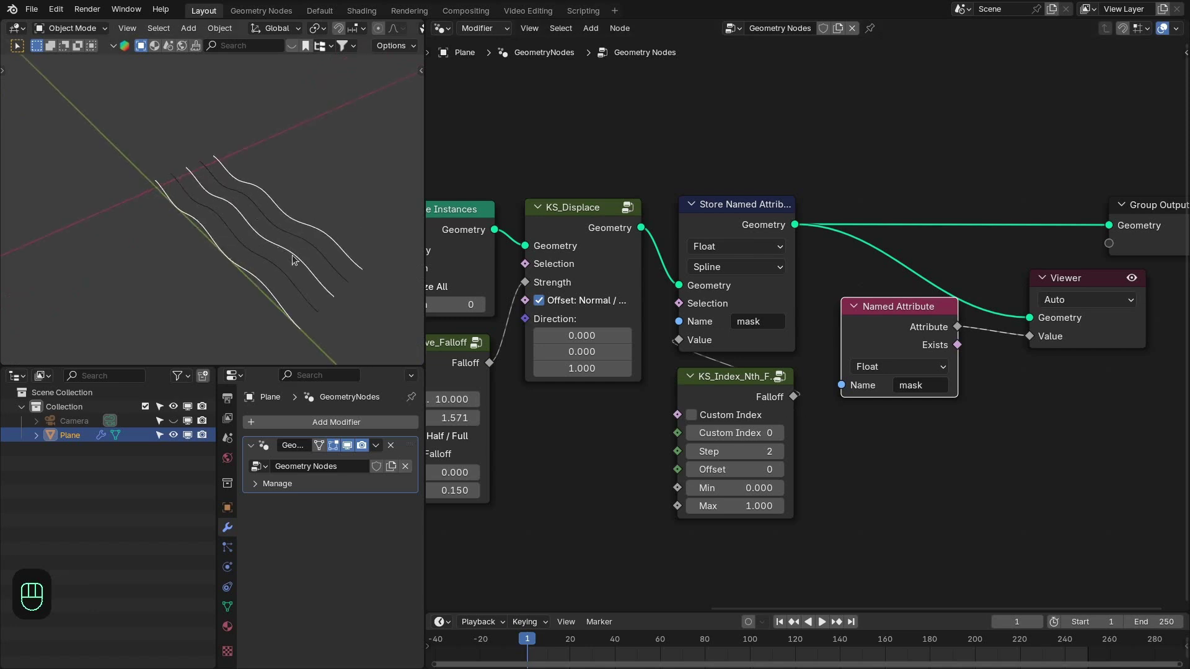
{"action": "left_click", "coordinate": [787, 455]}
{"action": "middle_click", "coordinate": [259, 202]}
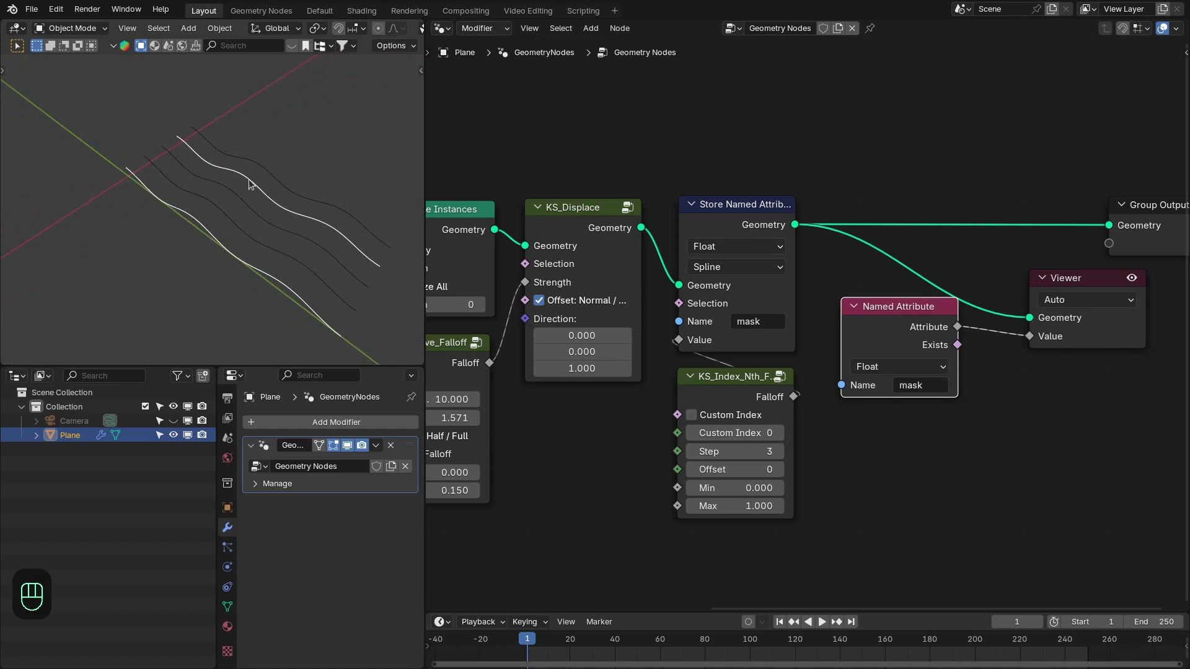
Step: Test masking every third line, return to Step 2, then remove the mask preview
{"action": "left_click", "coordinate": [777, 448]}
{"action": "left_click", "coordinate": [777, 447]}
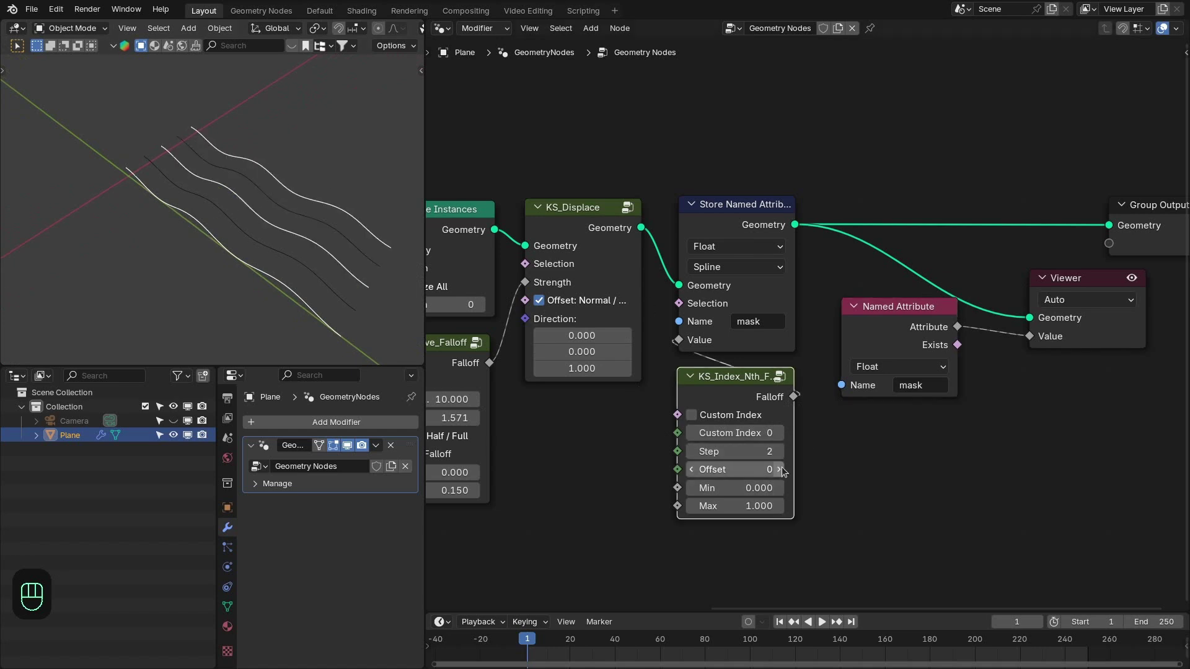
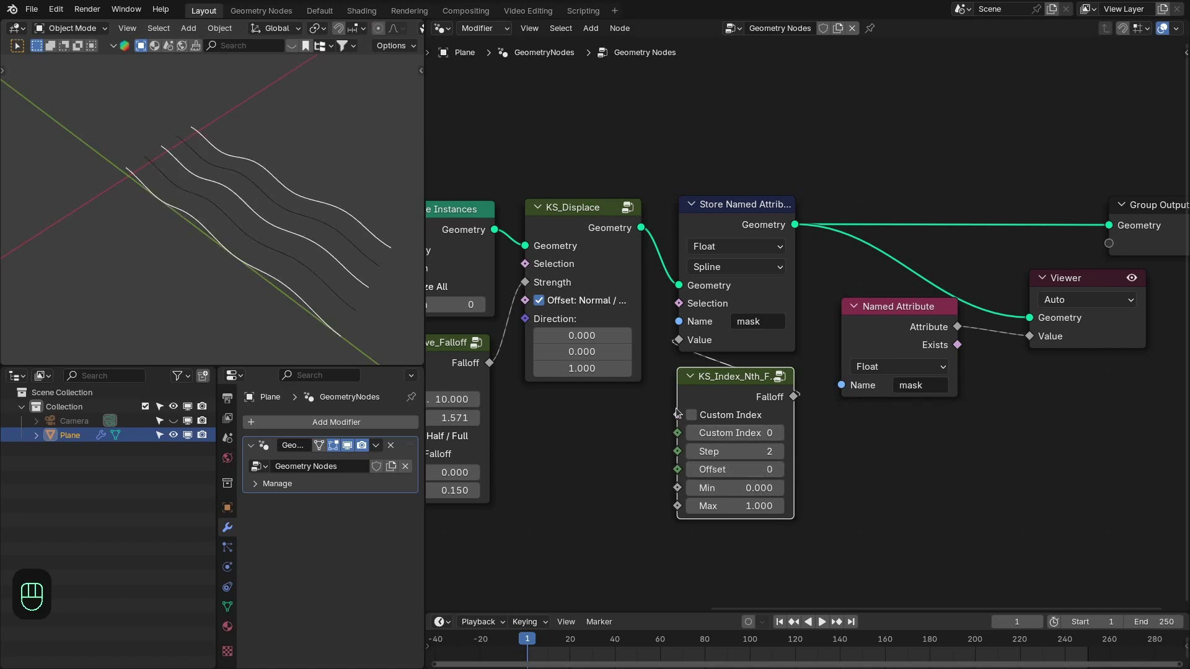
{"action": "left_click_drag", "start_coordinate": [896, 420], "coordinate": [812, 441]}
{"action": "left_click_drag", "start_coordinate": [813, 359], "coordinate": [866, 244]}
{"action": "key", "text": "x"}
{"action": "key", "text": "shift+a"}
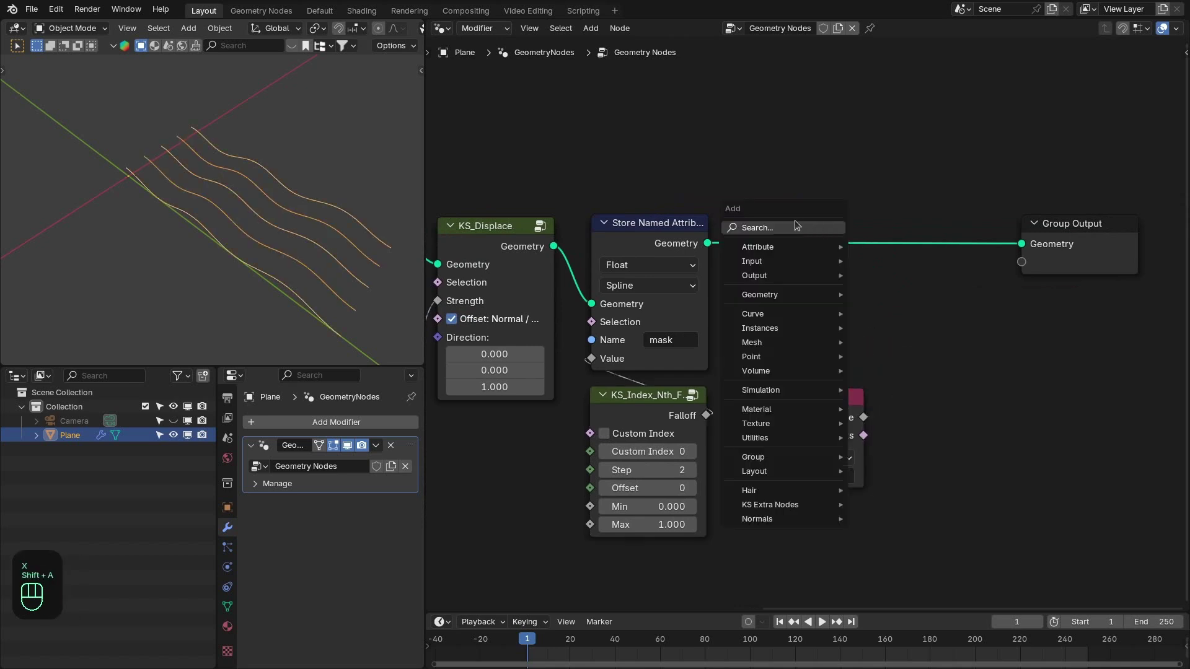
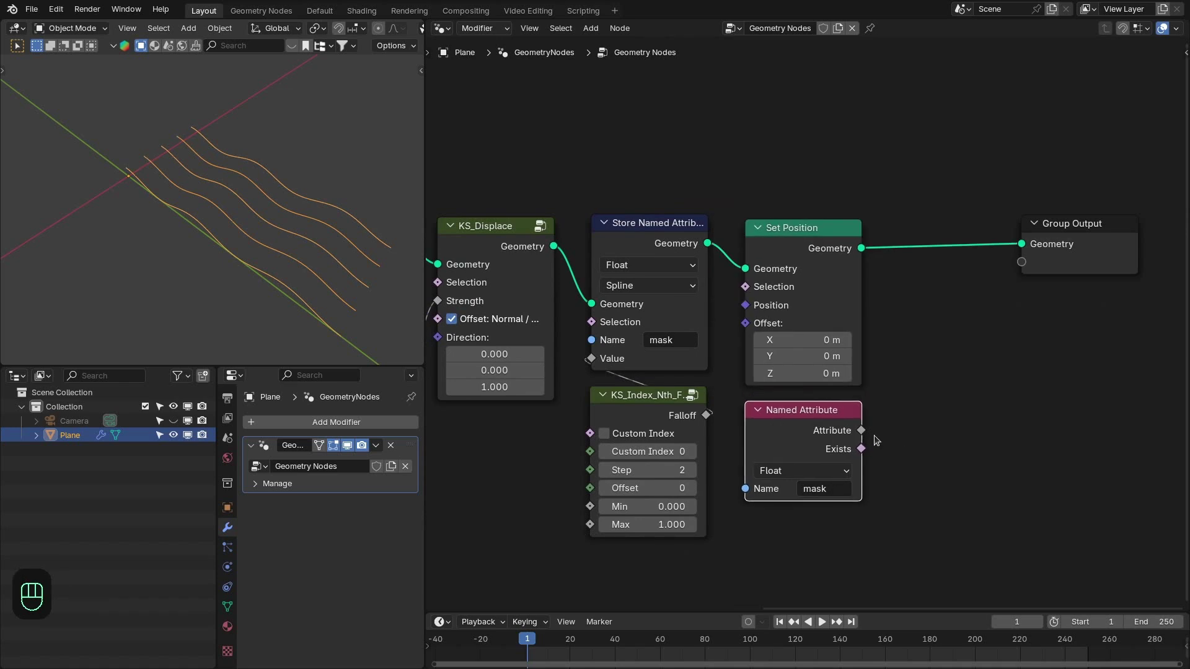
Step: Use the mask attribute as Set Position selection and drop a Curve to Mesh node before the group output
{"action": "left_click_drag", "start_coordinate": [894, 408], "coordinate": [847, 340]}
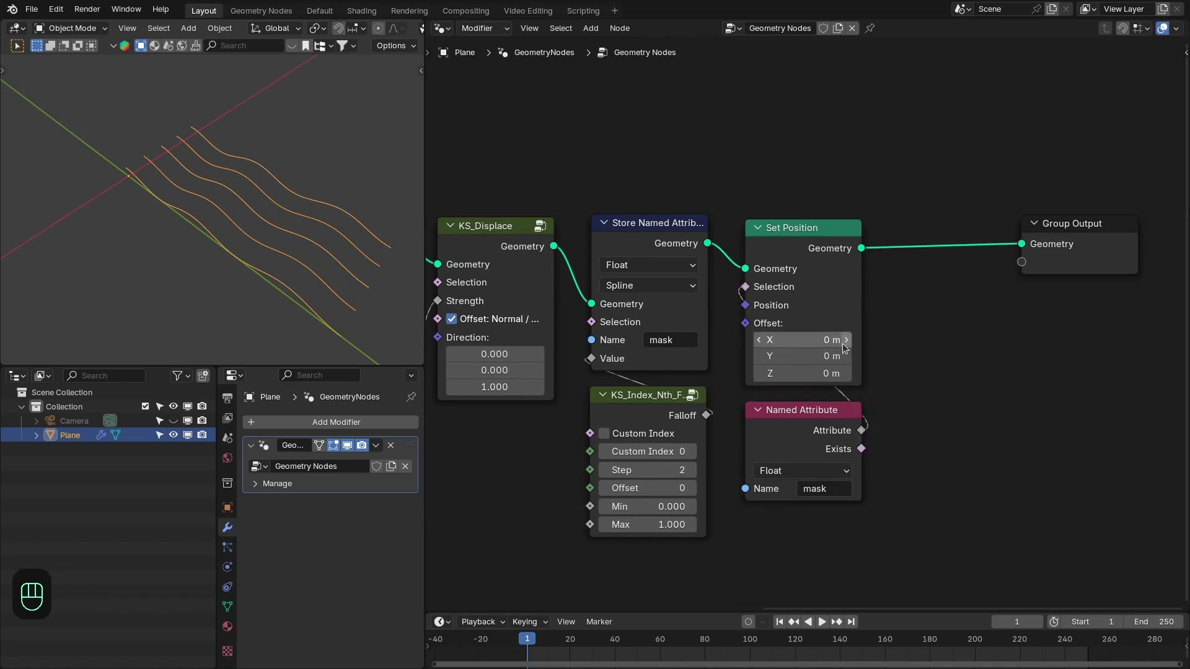
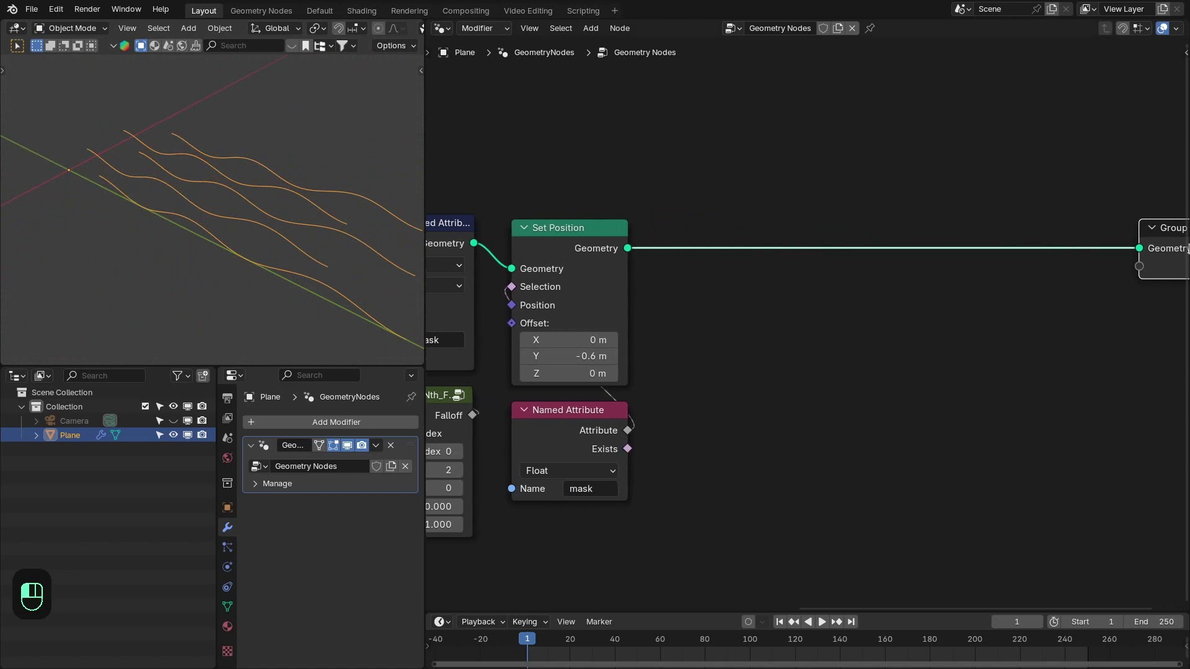
{"action": "left_click_drag", "start_coordinate": [679, 293], "coordinate": [733, 251]}
{"action": "key", "text": "BackSpace"}
{"action": "left_click", "coordinate": [734, 251]}
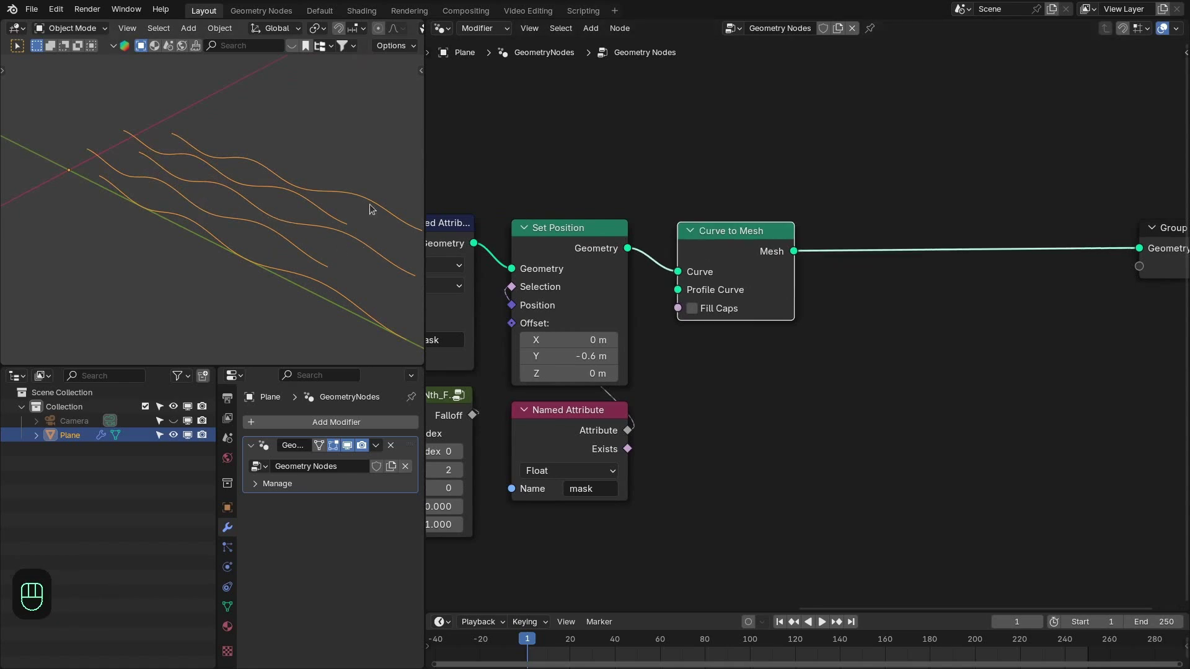
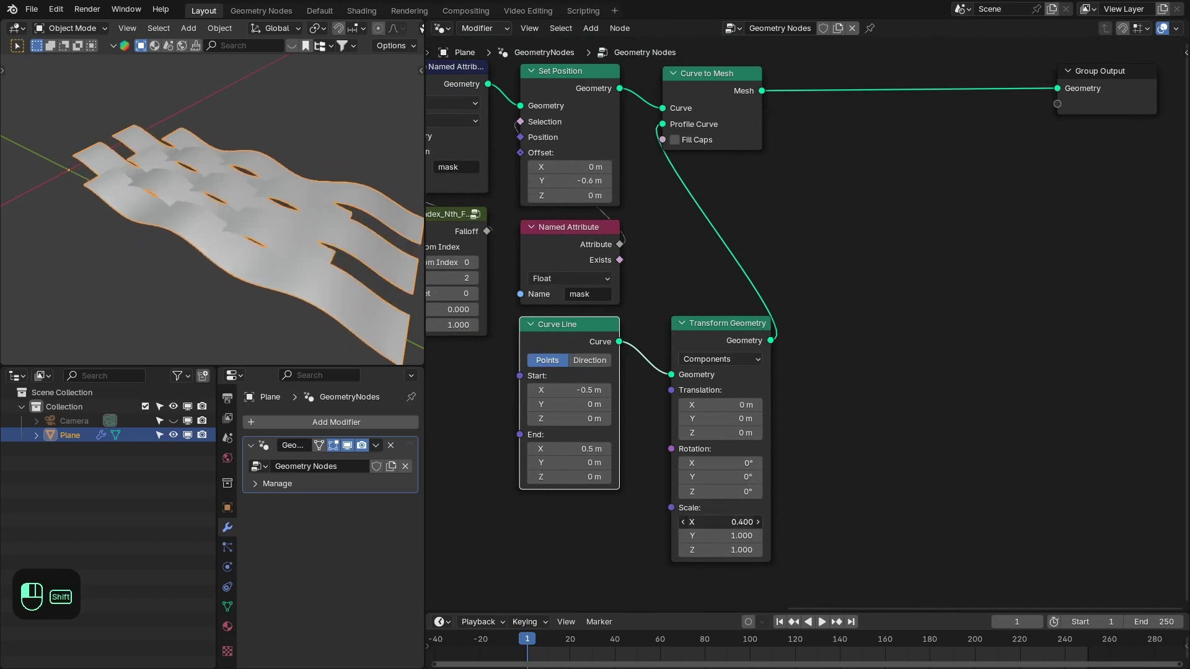
Step: Give Curve to Mesh a Curve Line profile scaled ~0.29 in X for flat, narrow ribbons
{"action": "middle_click", "coordinate": [198, 215]}
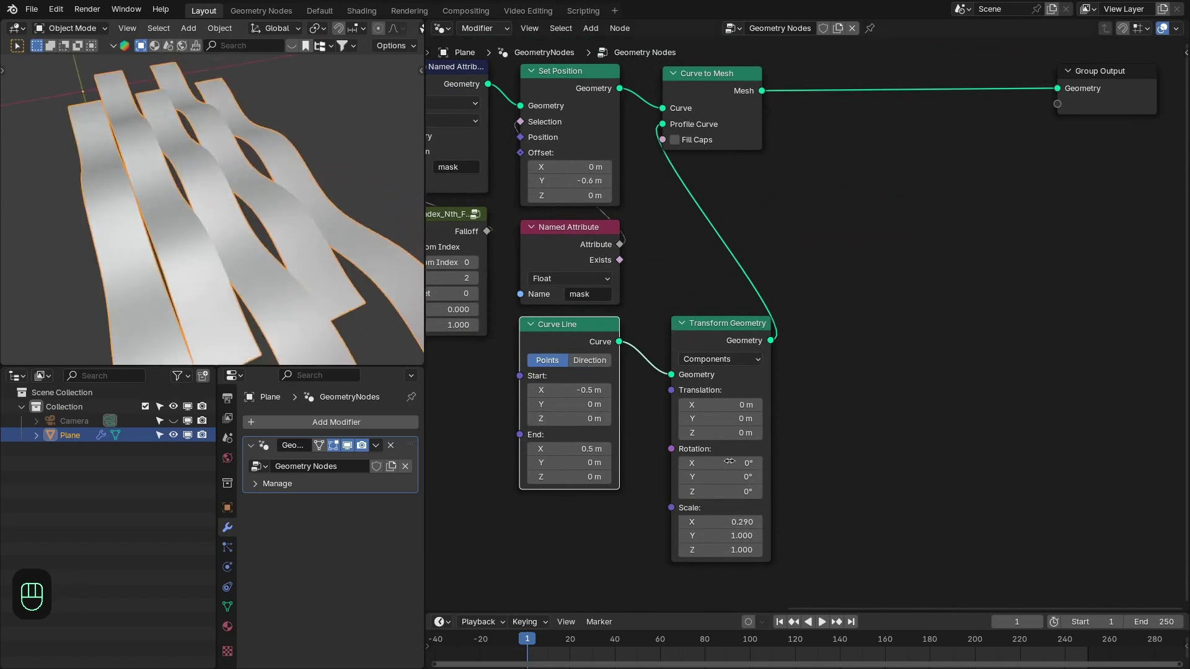
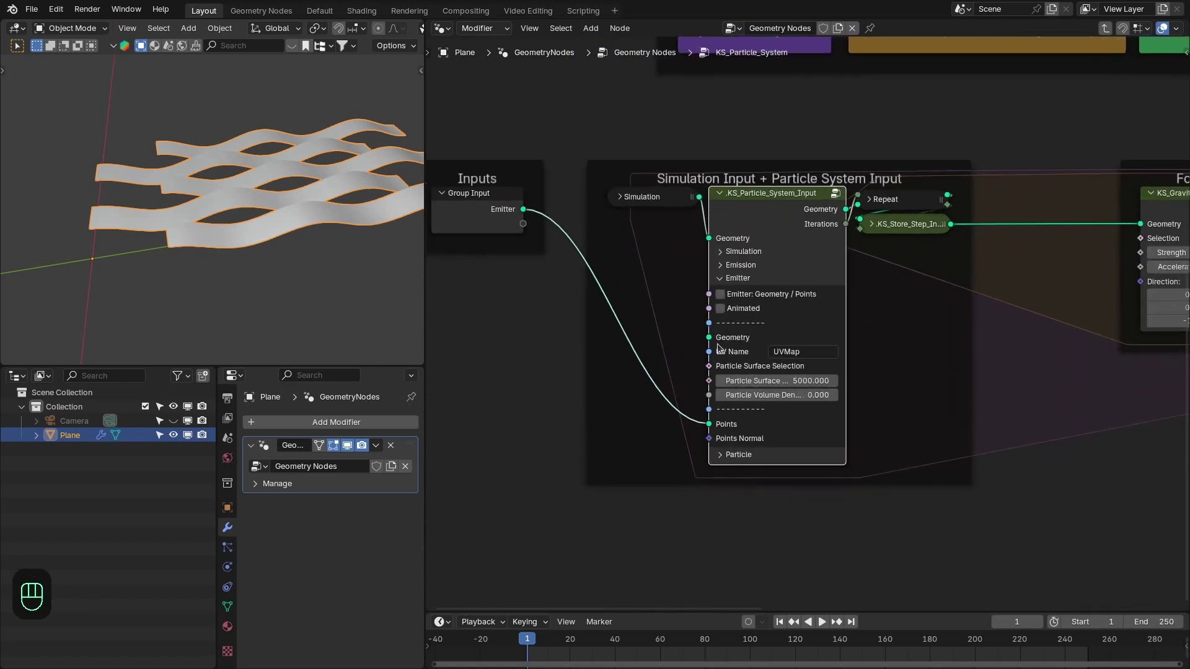
Step: Emit particles from the input geometry points and play back the falling particles from the front
{"action": "left_click", "coordinate": [733, 295]}
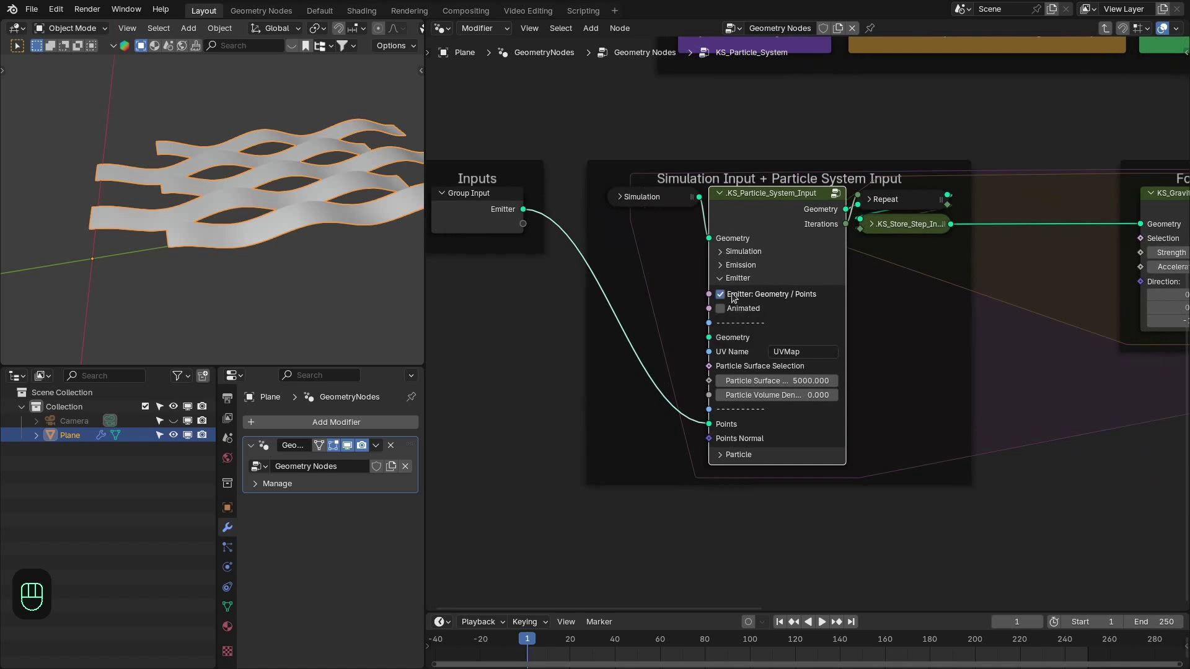
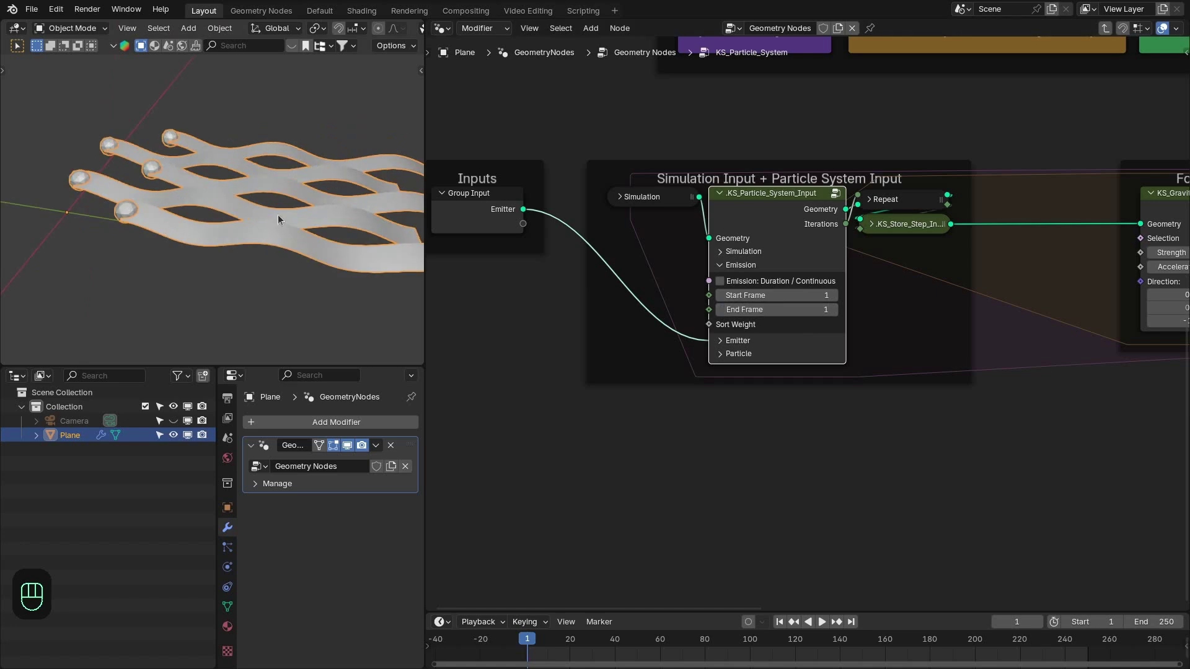
{"action": "key", "text": "z"}
{"action": "key", "text": "KP_1"}
{"action": "key", "text": "ctrl+KP_3"}
{"action": "key", "text": "space"}
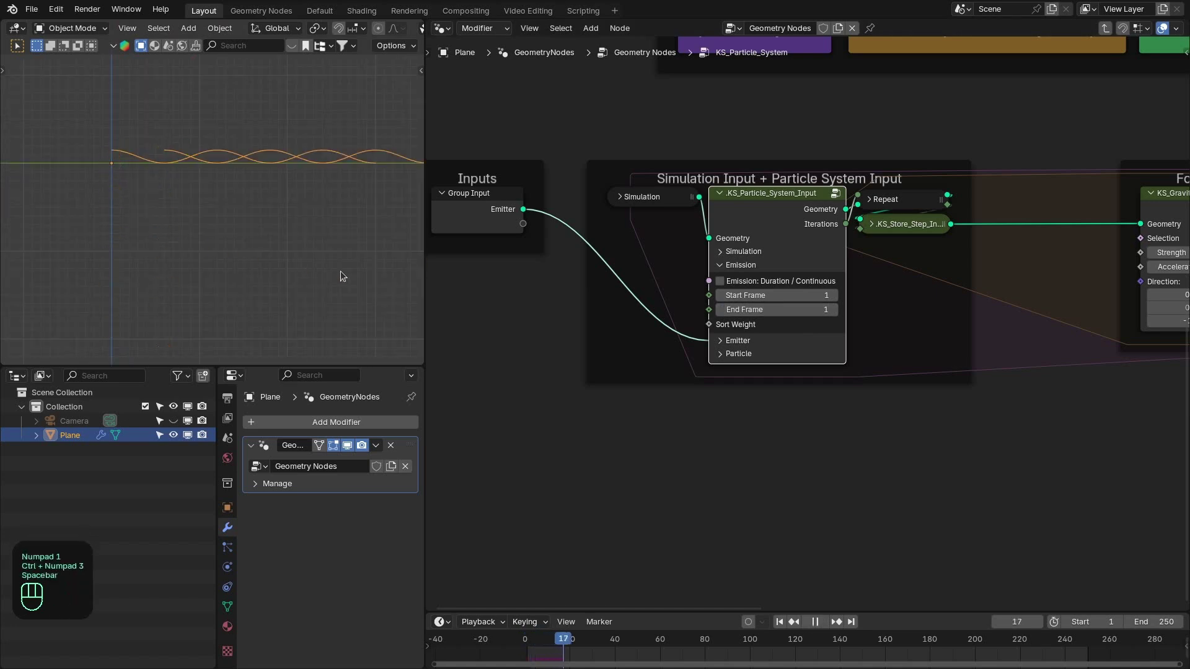
{"action": "key", "text": "space"}
{"action": "left_click", "coordinate": [737, 266]}
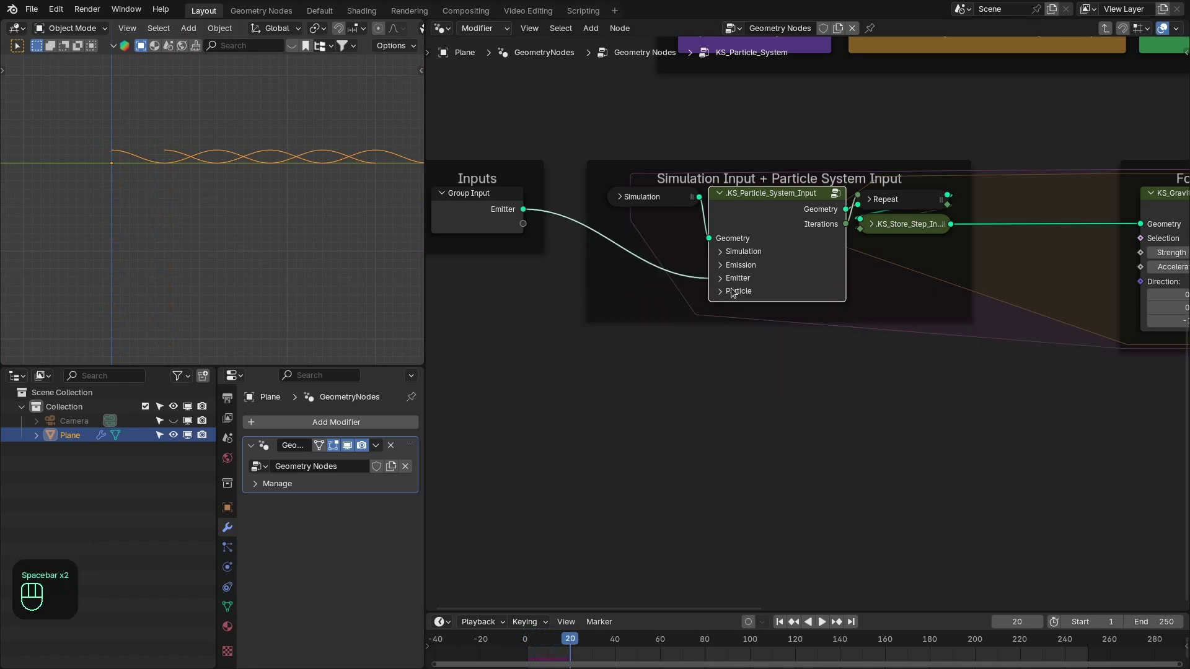
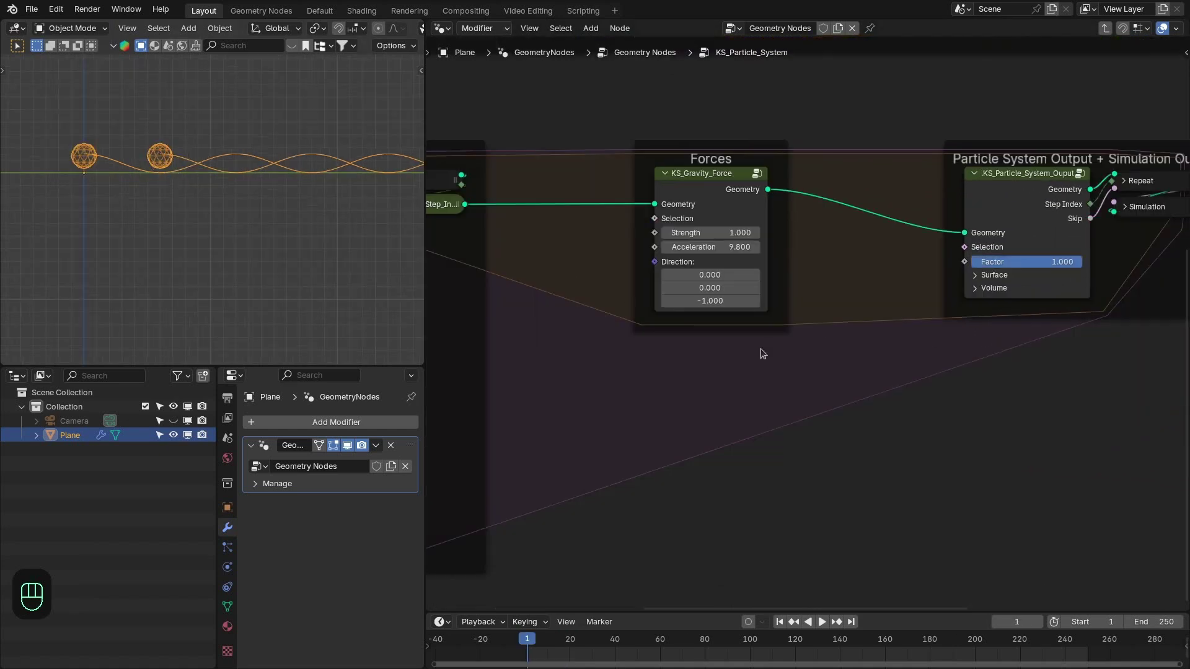
Step: Add KS_Collision_Force after gravity and expose its Collision Surface as a group input fed by the ribbon mesh
{"action": "key", "text": "shift+a"}
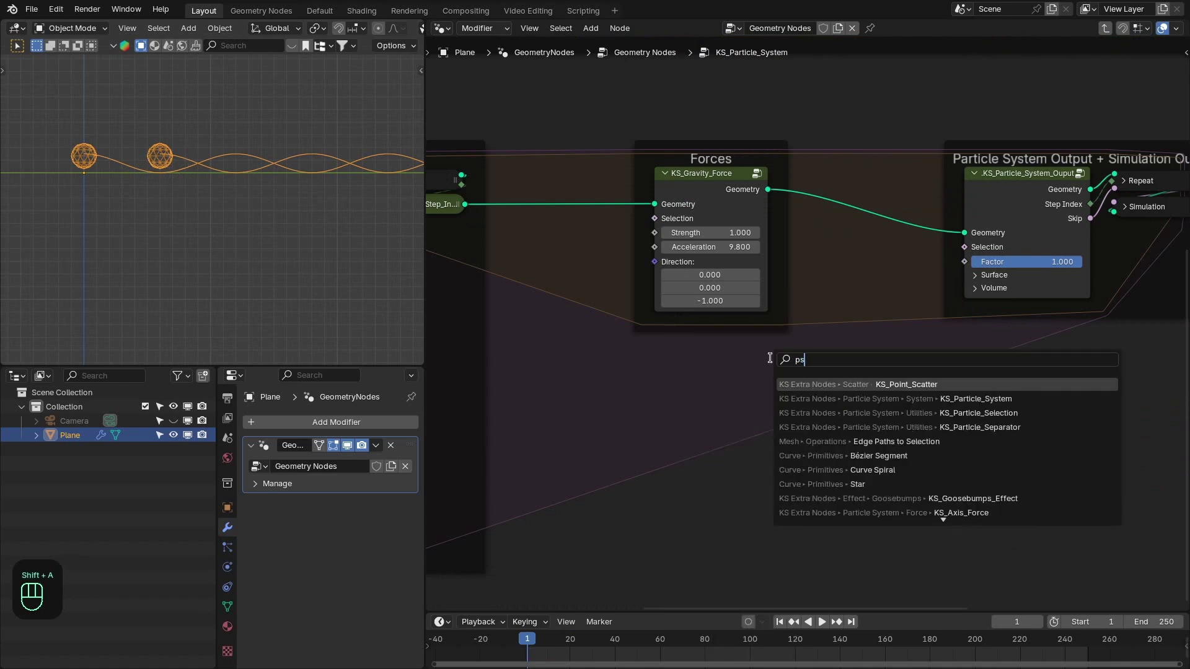
{"action": "key", "text": "l"}
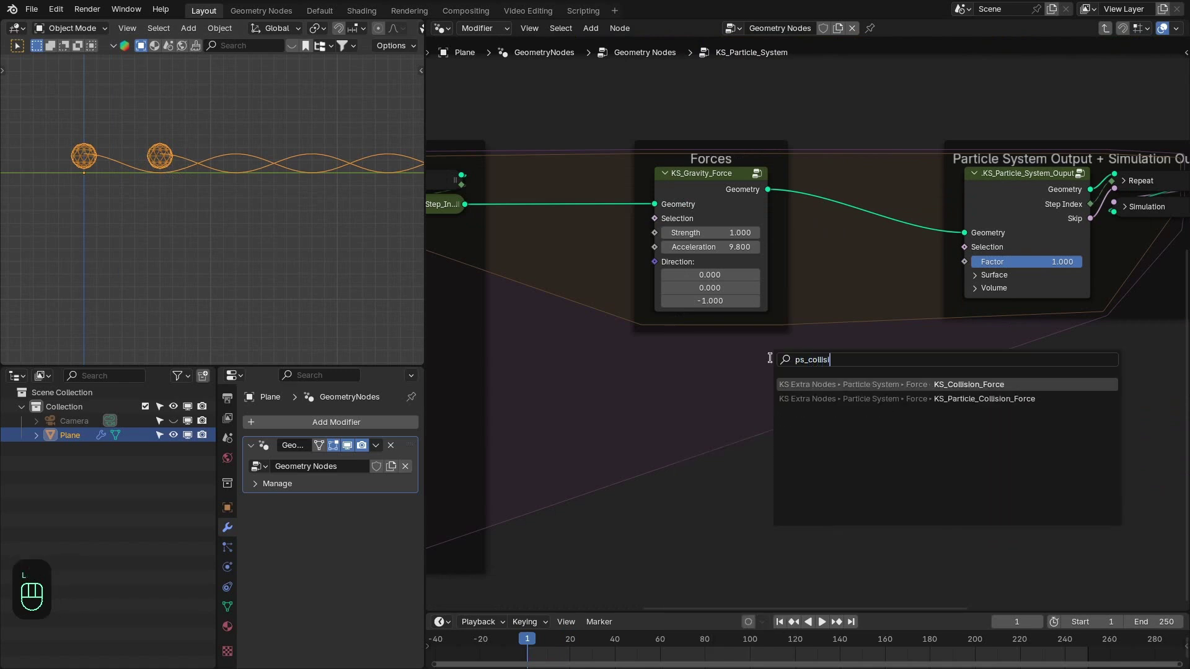
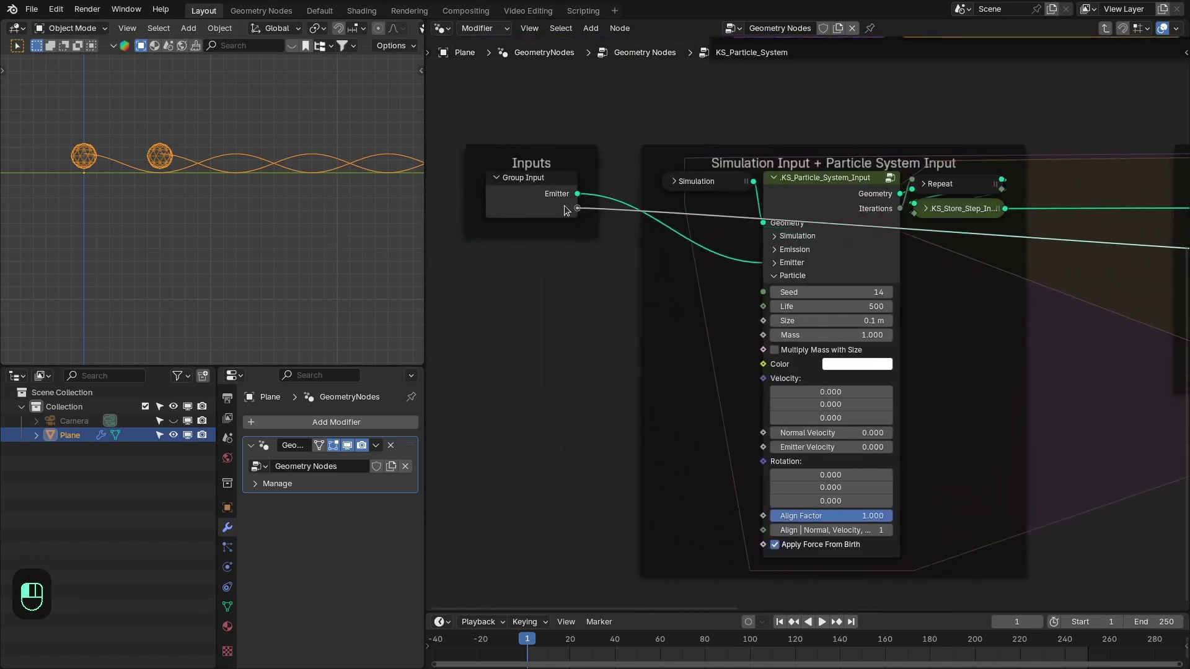
{"action": "key", "text": "Tab"}
{"action": "left_click_drag", "start_coordinate": [256, 209], "coordinate": [235, 225]}
{"action": "middle_click", "coordinate": [236, 225]}
{"action": "left_click_drag", "start_coordinate": [757, 319], "coordinate": [770, 235]}
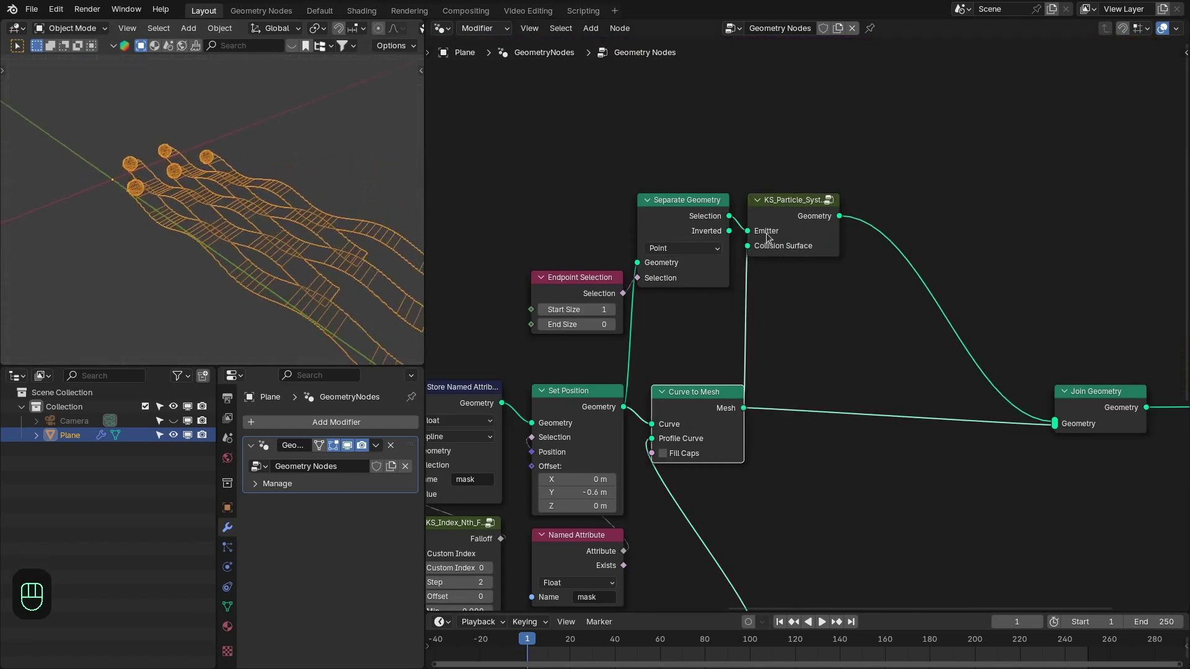
Step: Inside KS_Particle_System, toggle the particle options on KS_Collision_Force
{"action": "left_click", "coordinate": [775, 228]}
{"action": "left_click", "coordinate": [787, 303]}
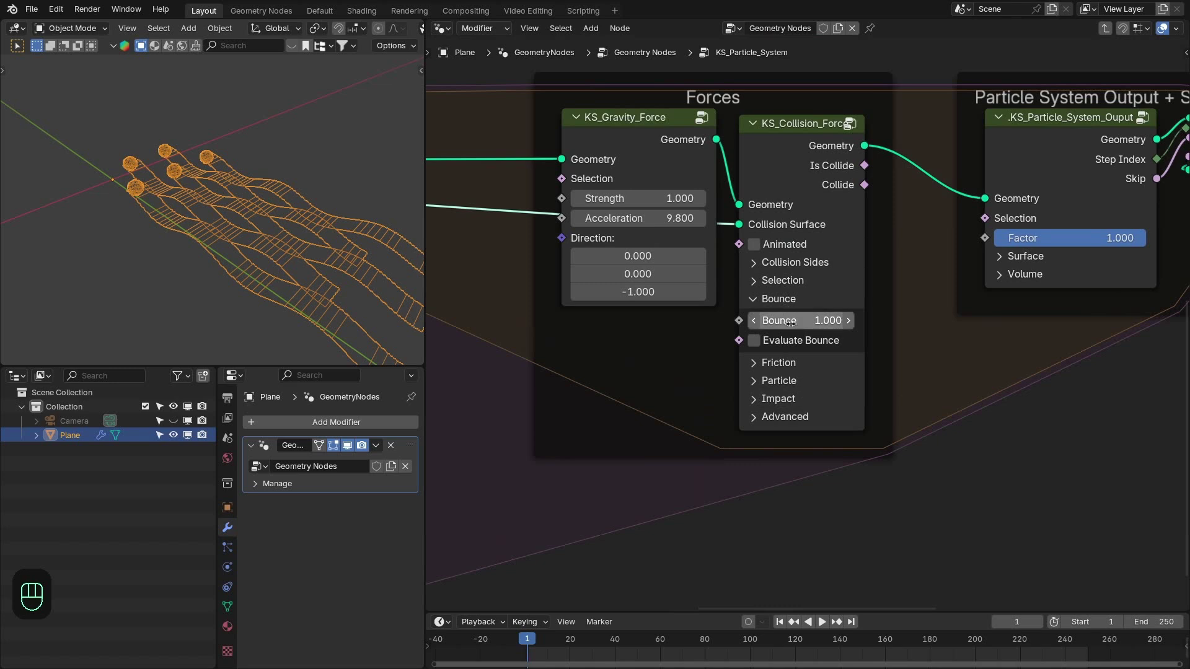
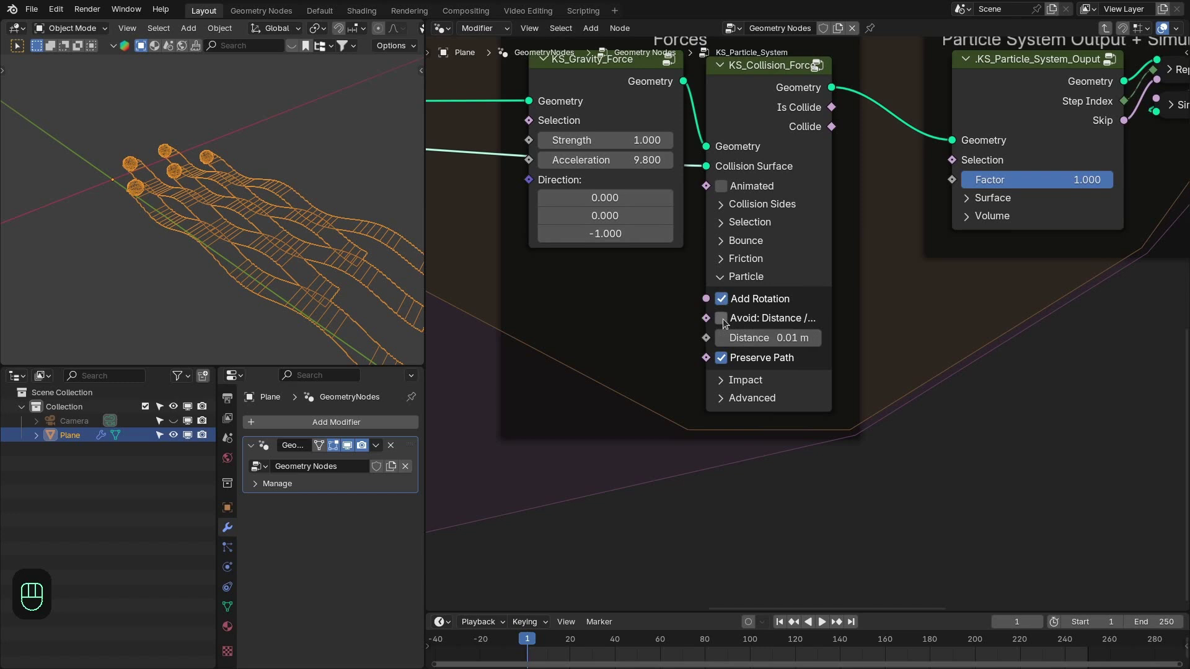
{"action": "left_click", "coordinate": [725, 322]}
{"action": "left_click", "coordinate": [749, 281]}
{"action": "left_click", "coordinate": [754, 319]}
Step: Enable Collision Rotation on KS_Particle_Instancer and return to the main node tree
{"action": "left_click_drag", "start_coordinate": [161, 241], "coordinate": [187, 243]}
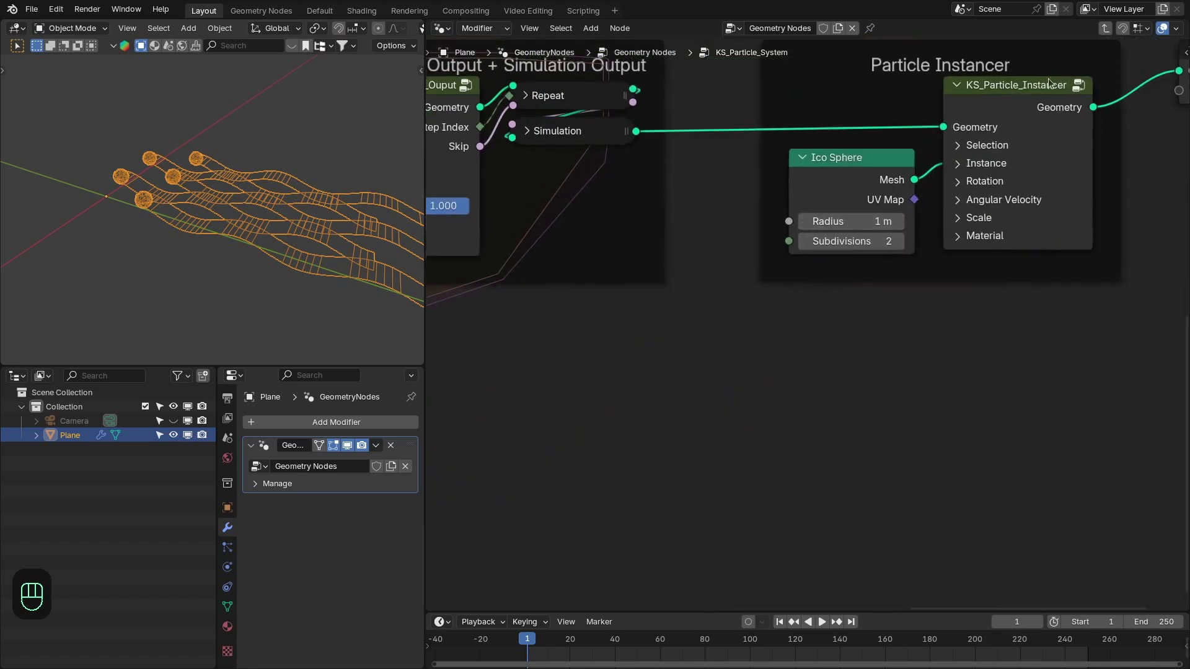
{"action": "left_click", "coordinate": [984, 181]}
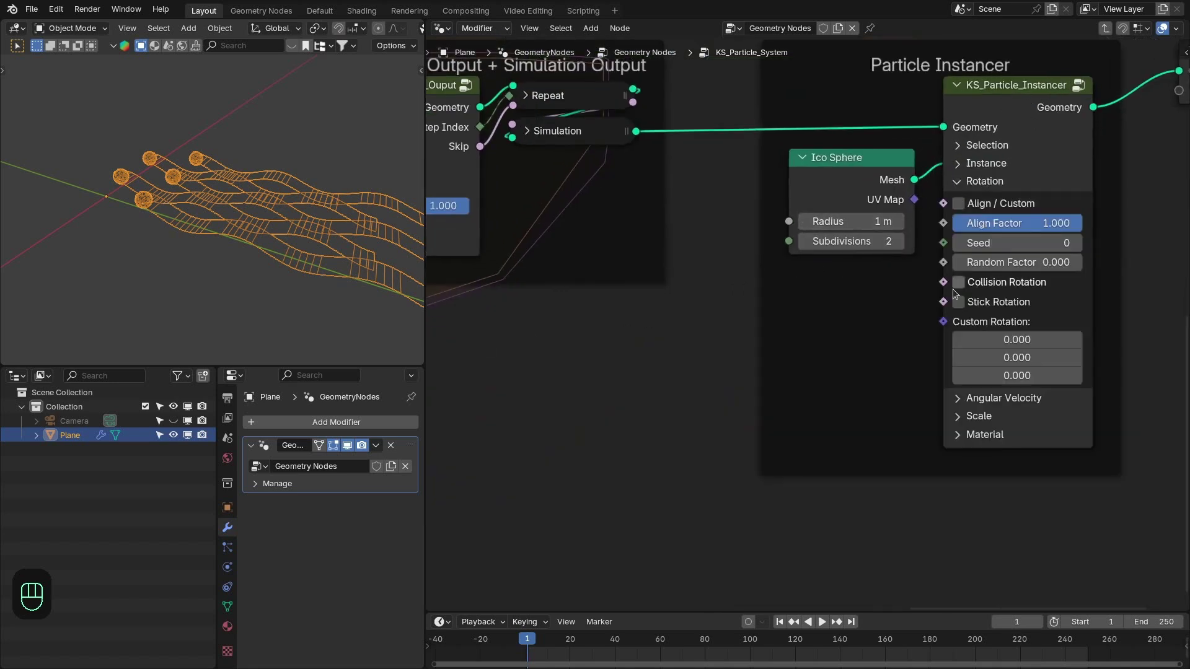
{"action": "left_click", "coordinate": [984, 286]}
{"action": "left_click", "coordinate": [973, 186]}
{"action": "key", "text": "Tab"}
Step: Play the particle animation and view the balls landing on the ribbons from the front
{"action": "left_click", "coordinate": [789, 225]}
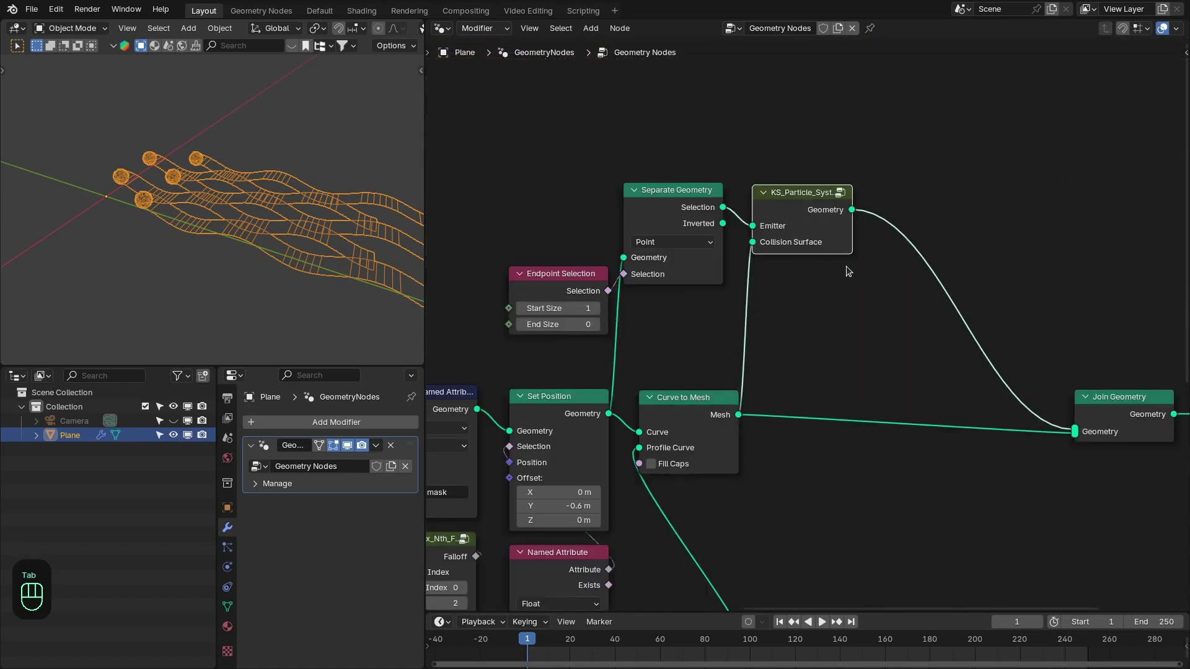
{"action": "key", "text": "shift+Right"}
{"action": "key", "text": "shift+Left"}
{"action": "key", "text": "space"}
{"action": "key", "text": "space"}
{"action": "left_click", "coordinate": [775, 206]}
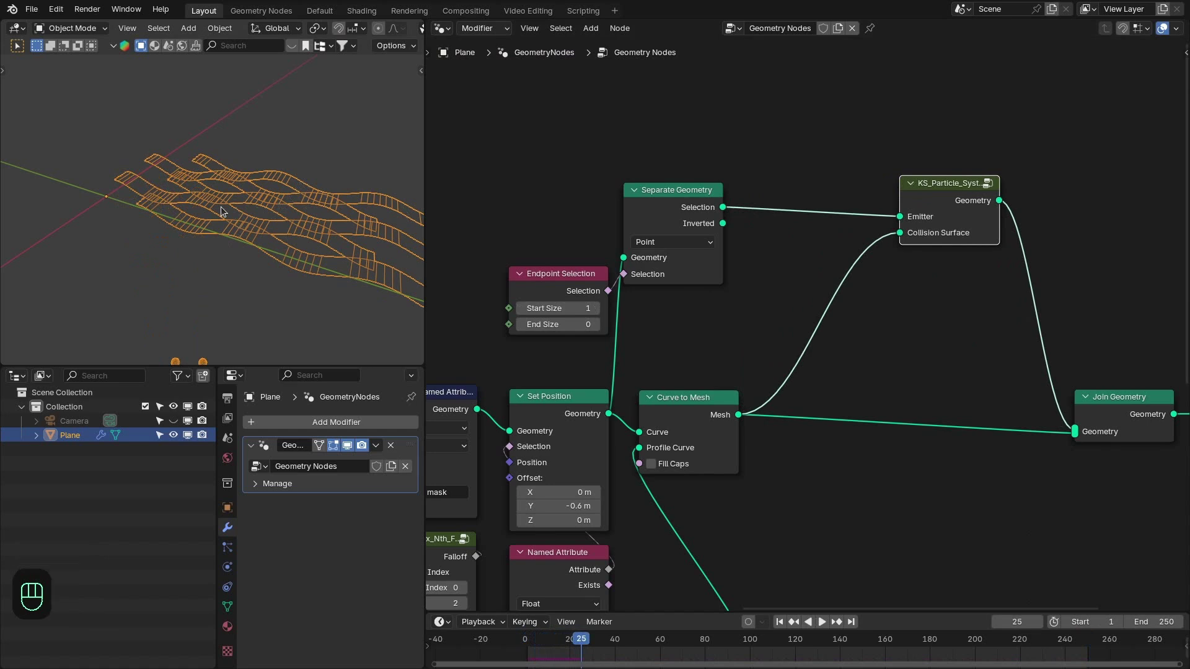
{"action": "key", "text": "KP_1"}
{"action": "key", "text": "ctrl+KP_3"}
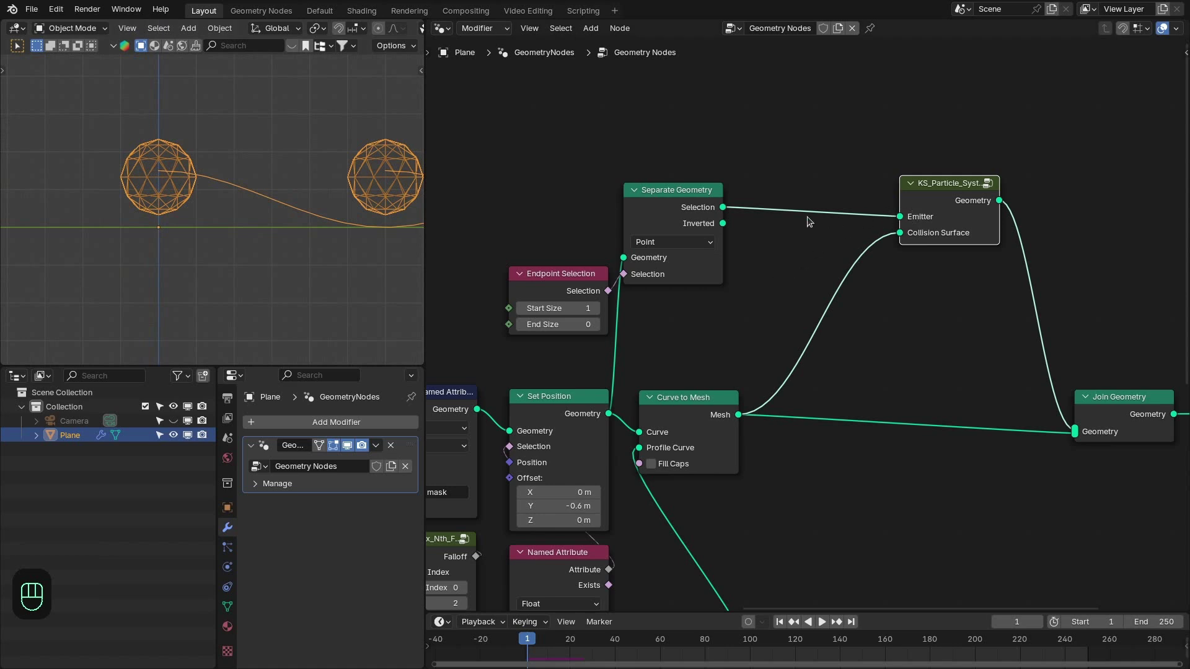
Step: Insert a Transform Geometry node on the Emitter link with Translation Z 0.2 m
{"action": "key", "text": "shift+a"}
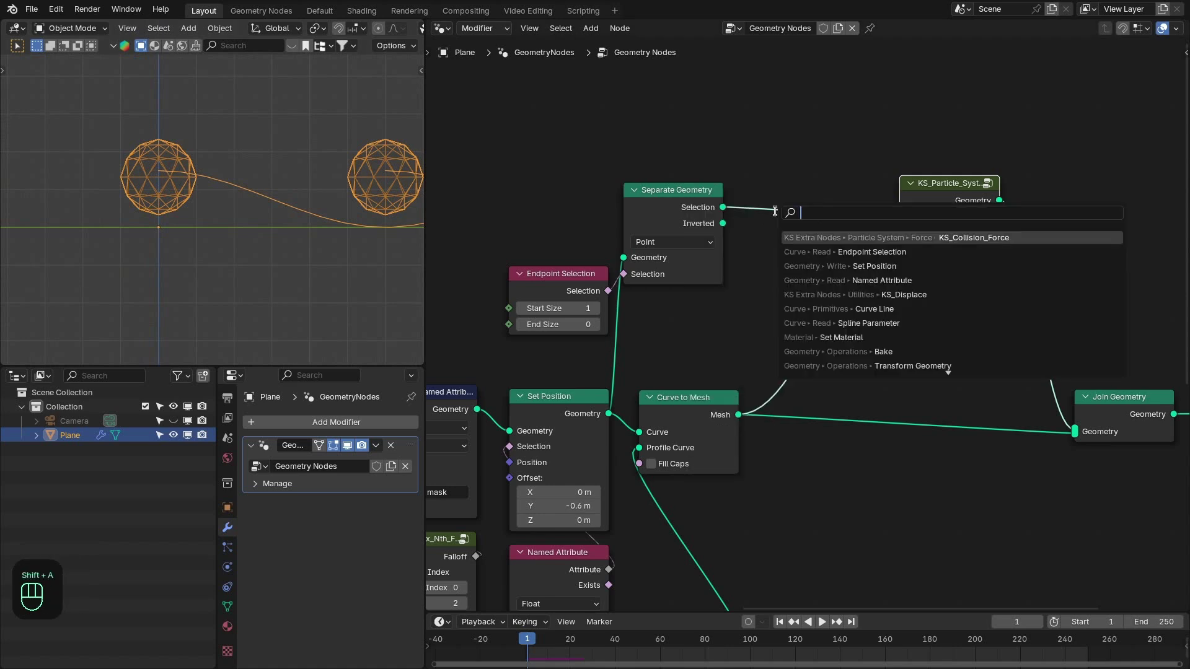
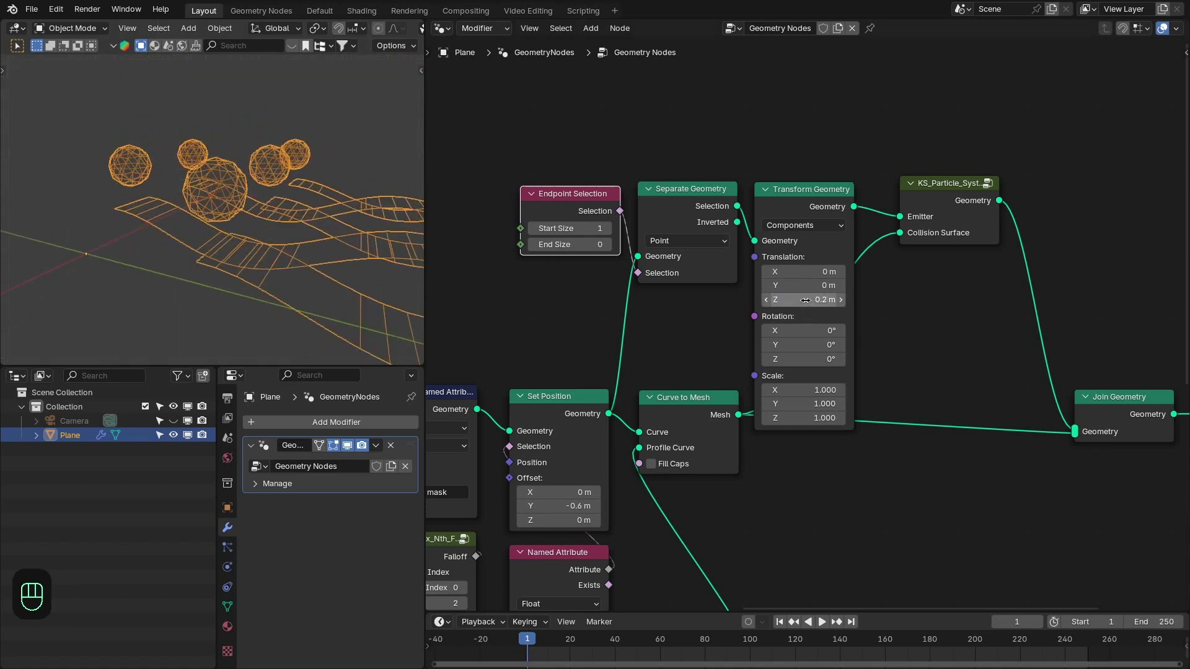
{"action": "left_click", "coordinate": [276, 229]}
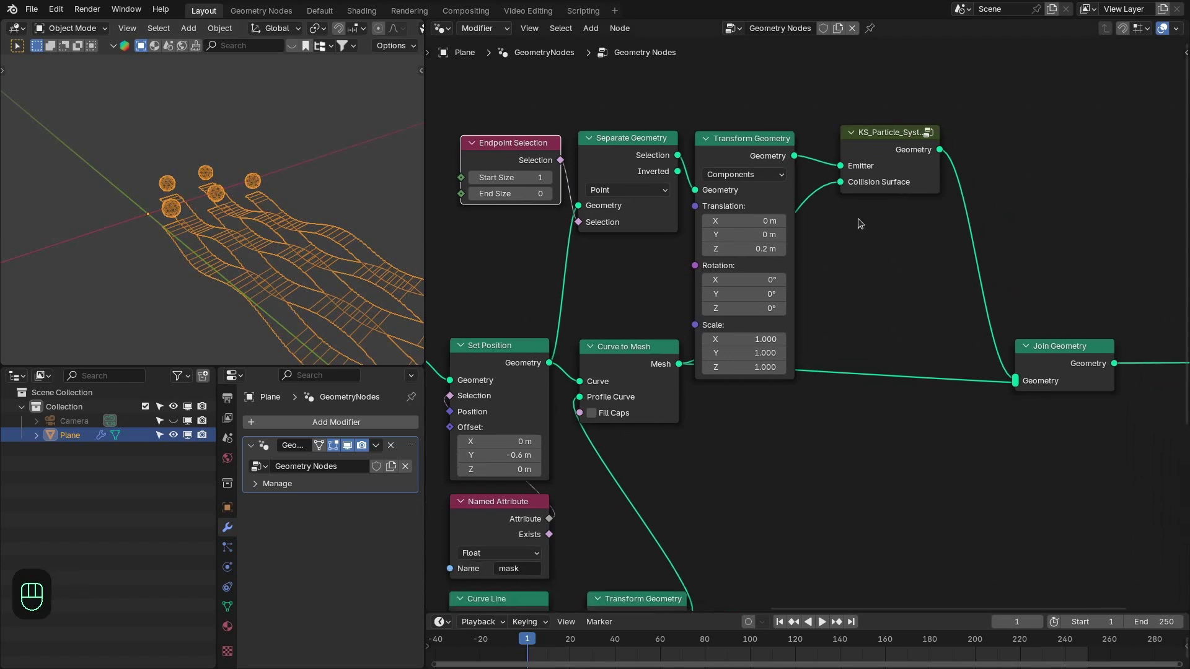
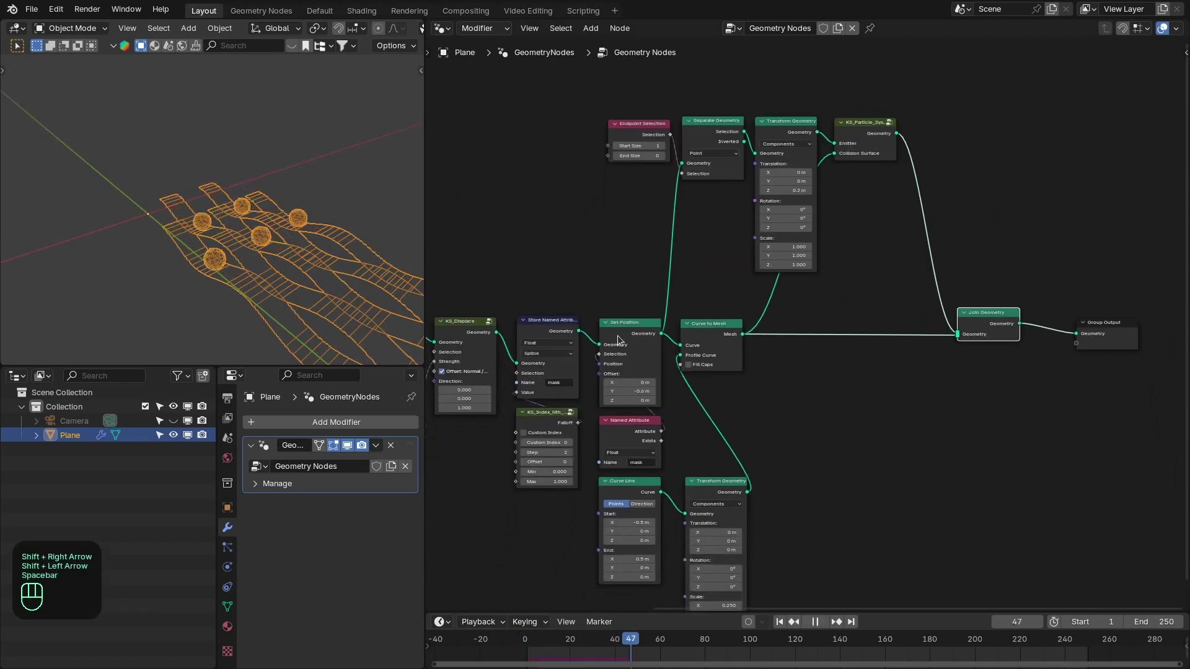
Step: Play the animation from the front and show KS_Line_Scatter's Transform settings
{"action": "middle_click", "coordinate": [253, 280]}
{"action": "key", "text": "KP_1"}
{"action": "key", "text": "ctrl+KP_3"}
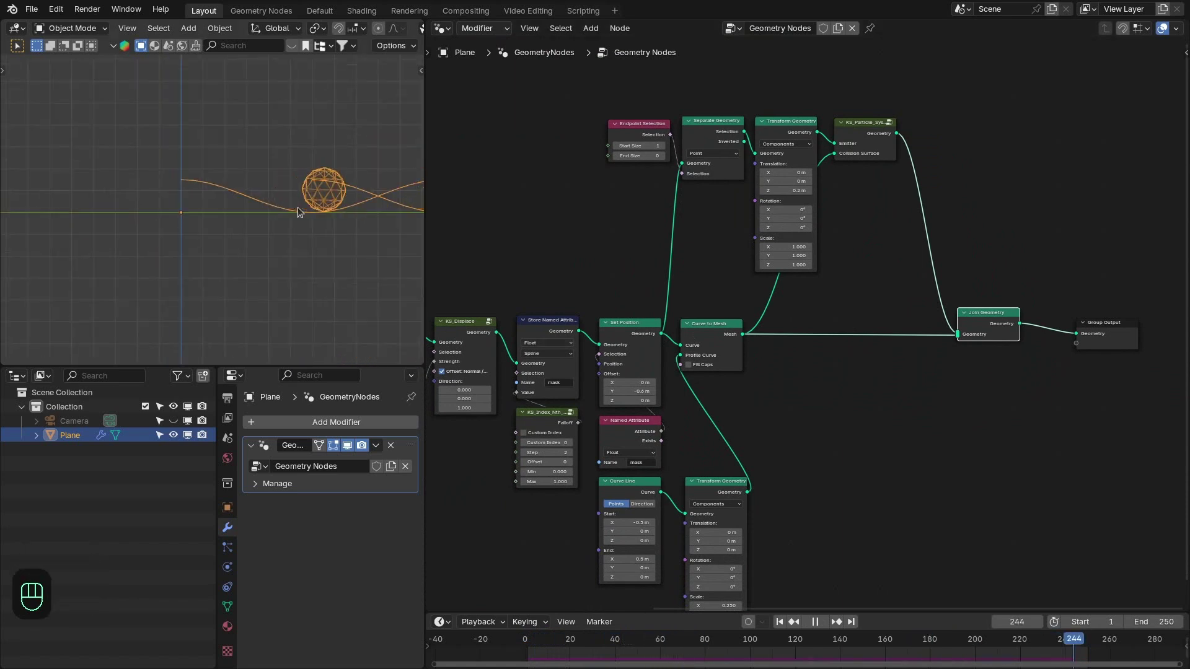
{"action": "key", "text": "space"}
{"action": "left_click", "coordinate": [623, 323]}
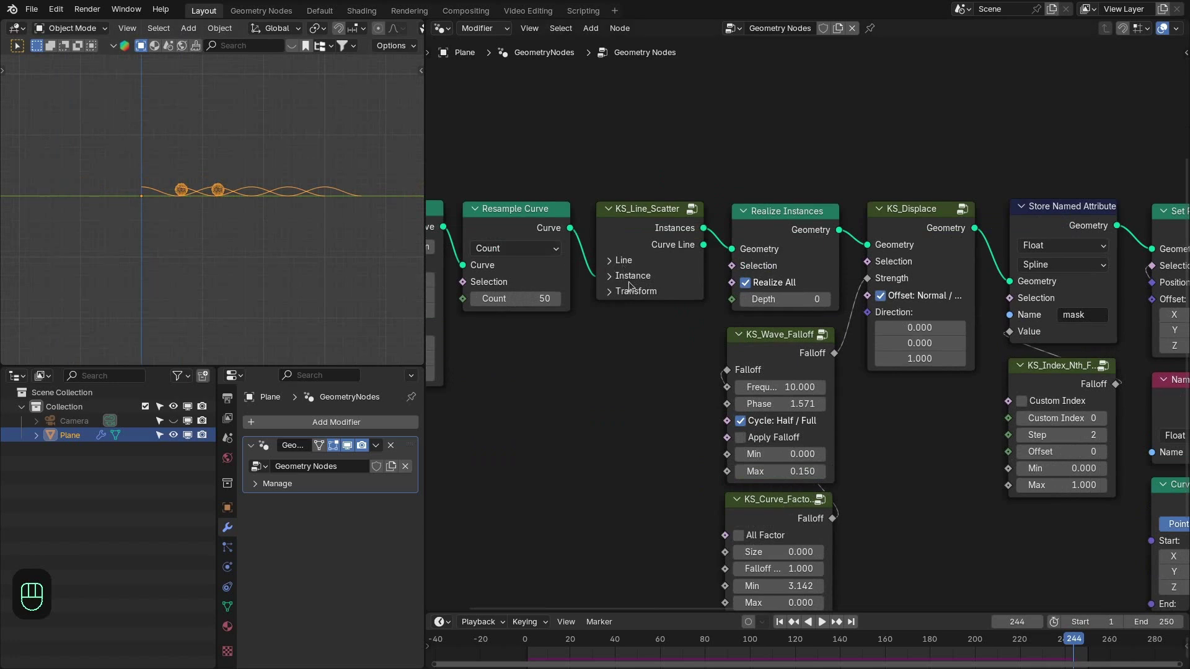
{"action": "left_click", "coordinate": [633, 291]}
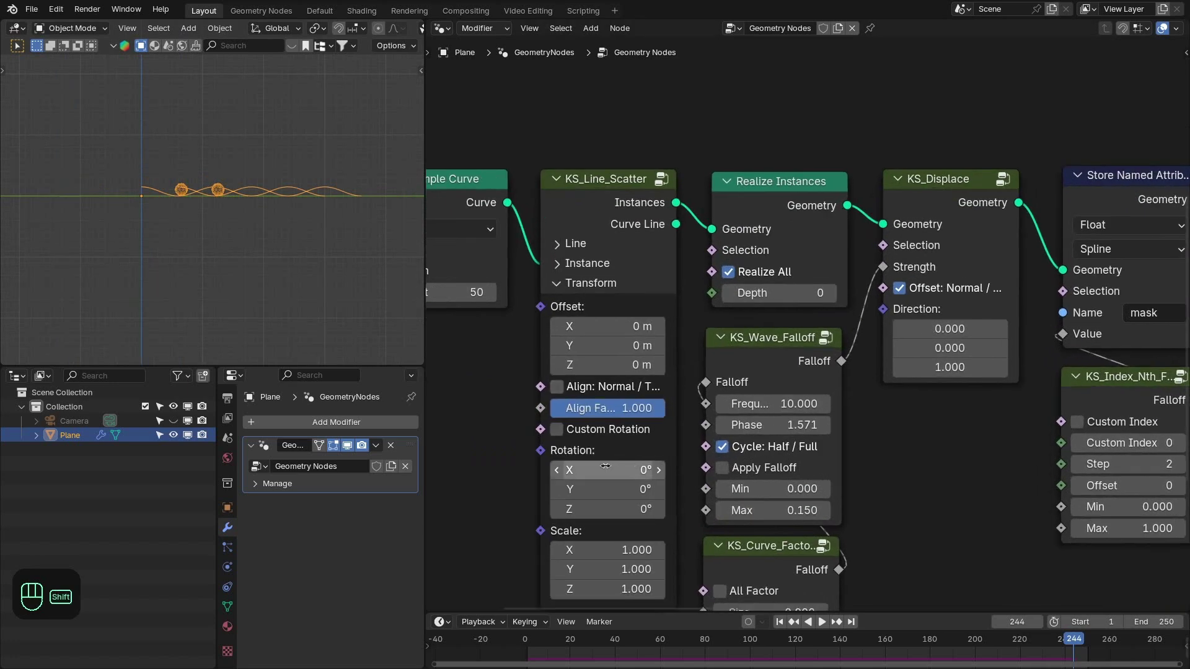
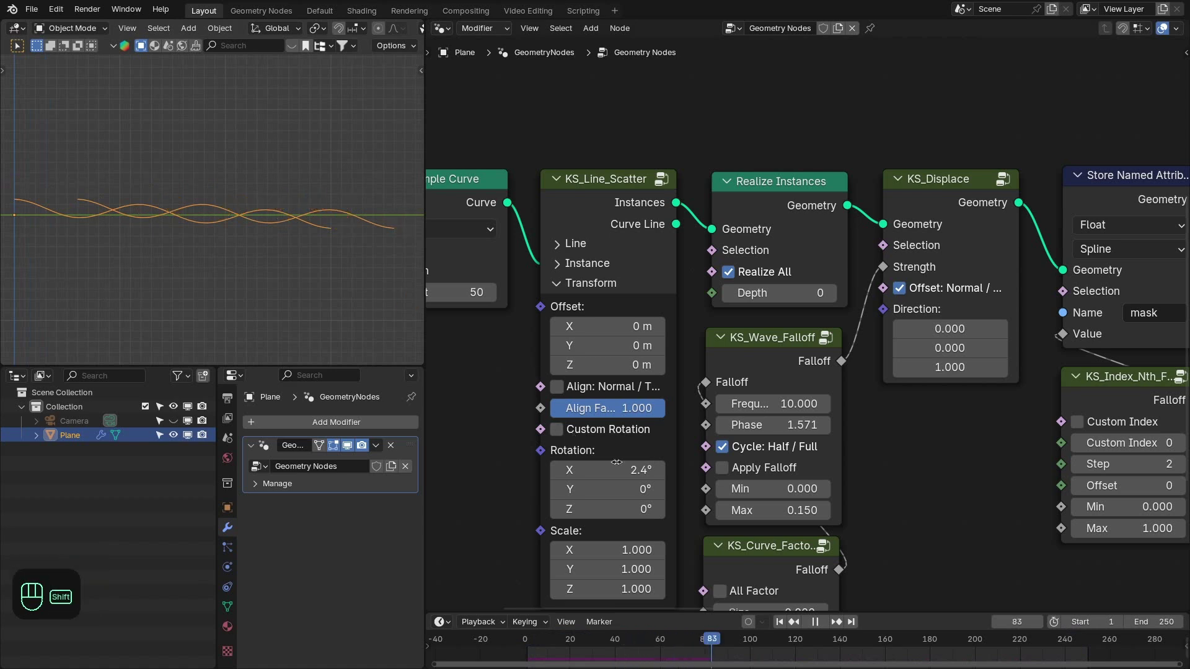
Step: Set the scattered lines' Rotation X to 2.4° and play back the balls rolling across the weave
{"action": "left_click", "coordinate": [232, 257]}
{"action": "key", "text": "shift+Right"}
{"action": "key", "text": "shift+Left"}
{"action": "key", "text": "z"}
{"action": "left_click", "coordinate": [260, 292]}
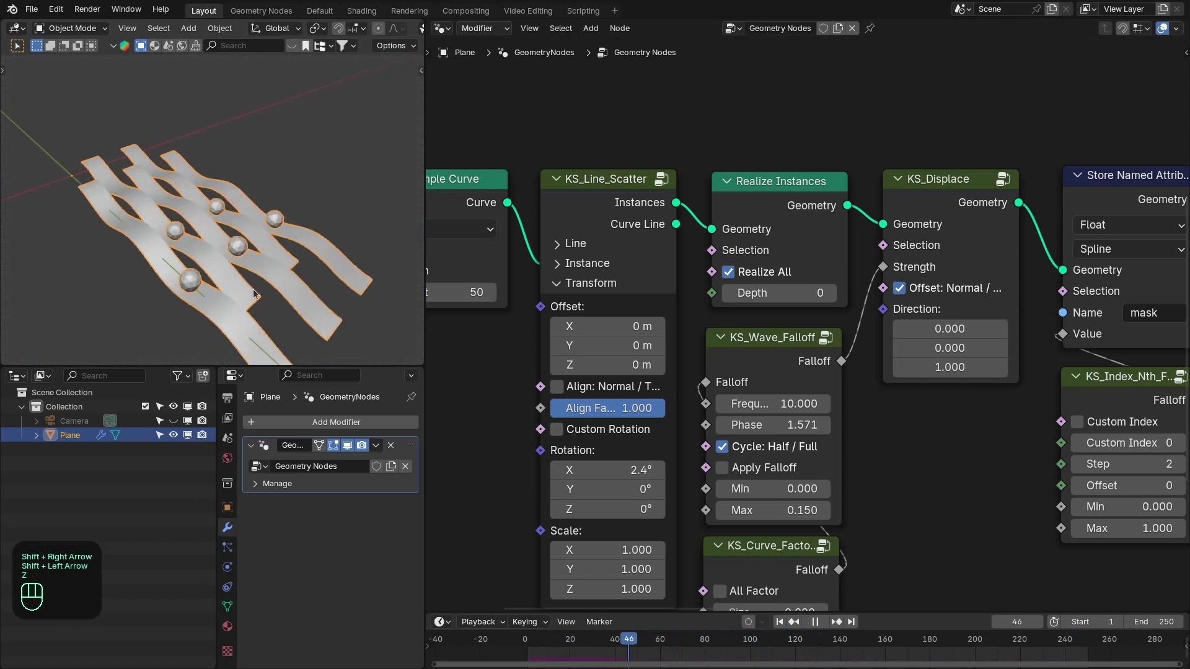
{"action": "key", "text": "shift+Left"}
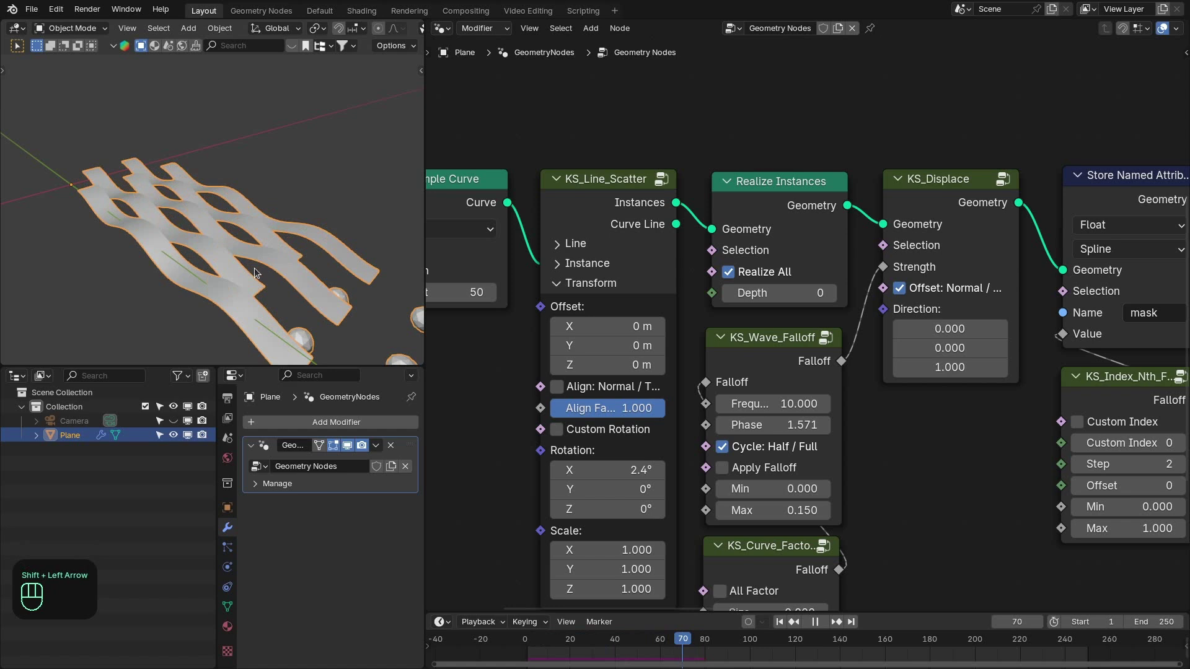
{"action": "key", "text": "shift+Left"}
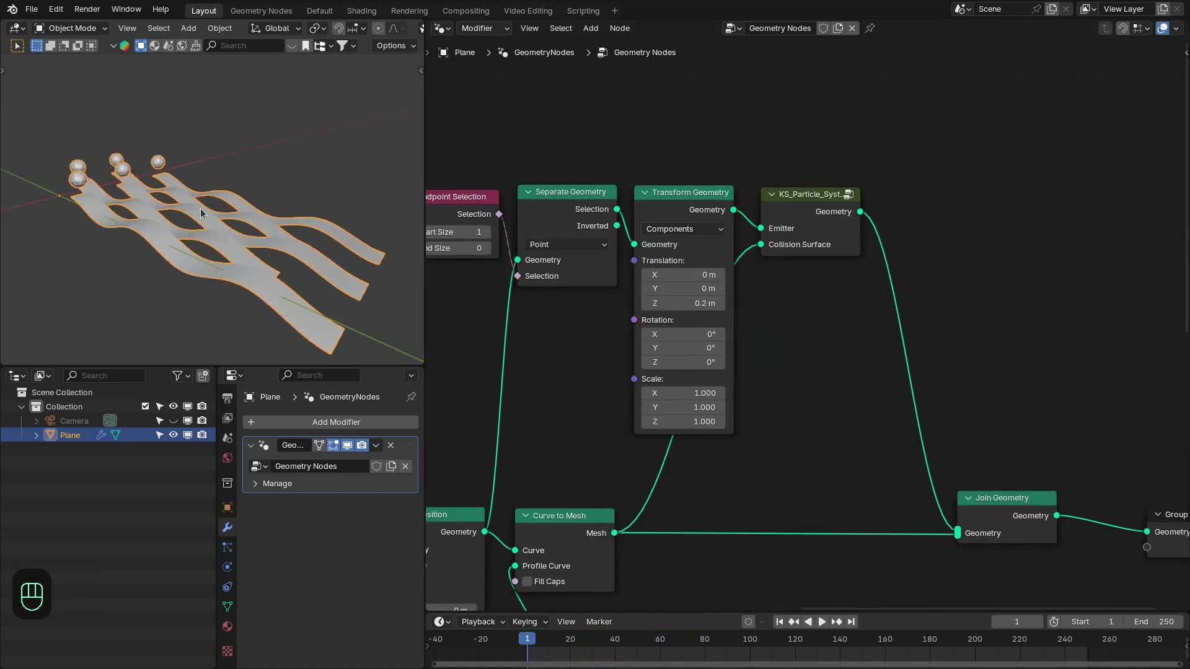
Step: Inside KS_Particle_System, set the particle Emission End Frame to 30
{"action": "key", "text": "Tab"}
{"action": "left_click", "coordinate": [766, 294]}
{"action": "left_click", "coordinate": [844, 229]}
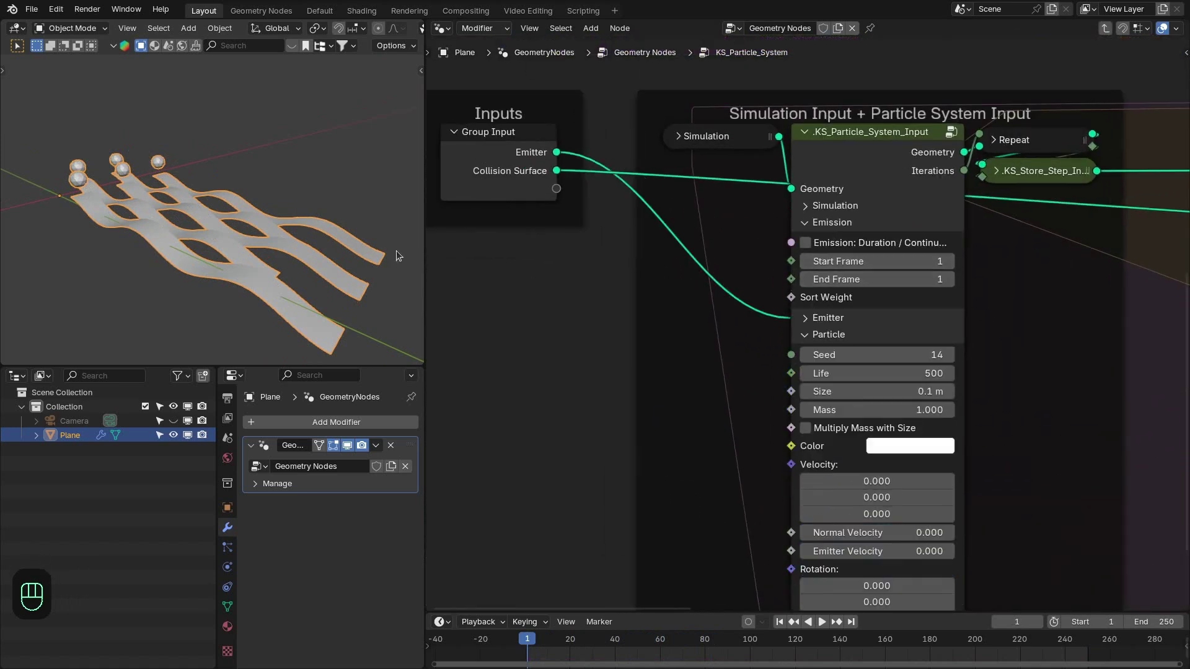
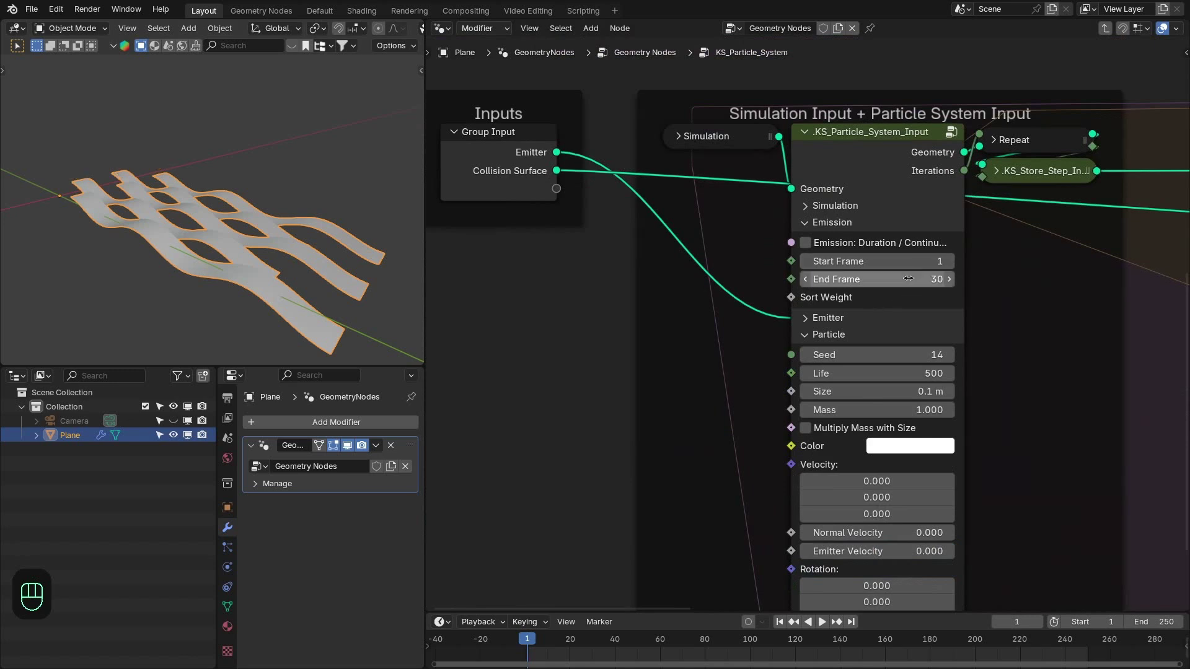
{"action": "key", "text": "shift+Right"}
{"action": "key", "text": "shift+Left"}
Step: Play back the falling particles and give Size a Random Value between 0.05 and 0.1
{"action": "key", "text": "space"}
{"action": "left_click_drag", "start_coordinate": [160, 205], "coordinate": [160, 235]}
{"action": "middle_click", "coordinate": [160, 234]}
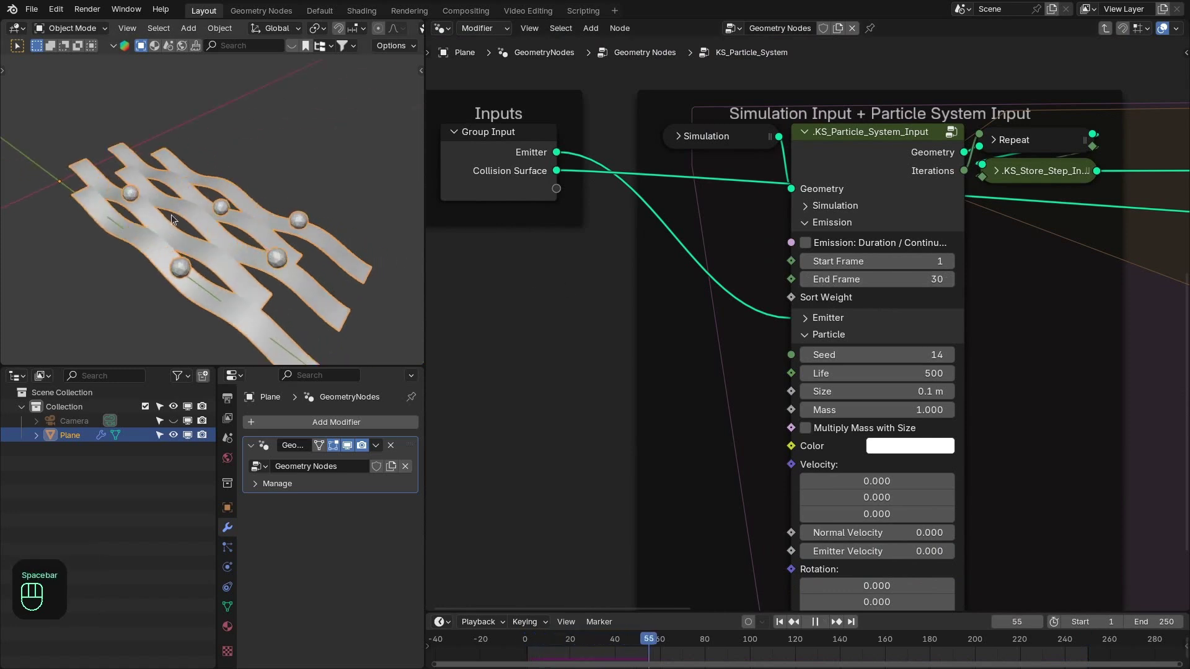
{"action": "key", "text": "space"}
{"action": "left_click", "coordinate": [850, 225]}
{"action": "left_click", "coordinate": [740, 326]}
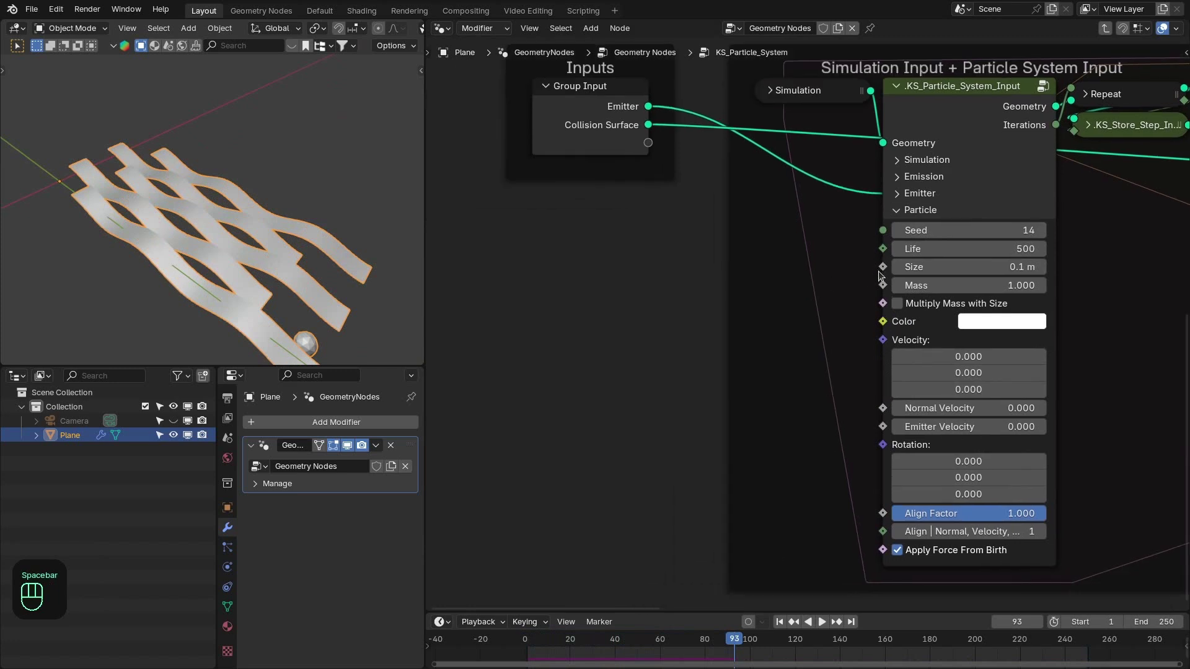
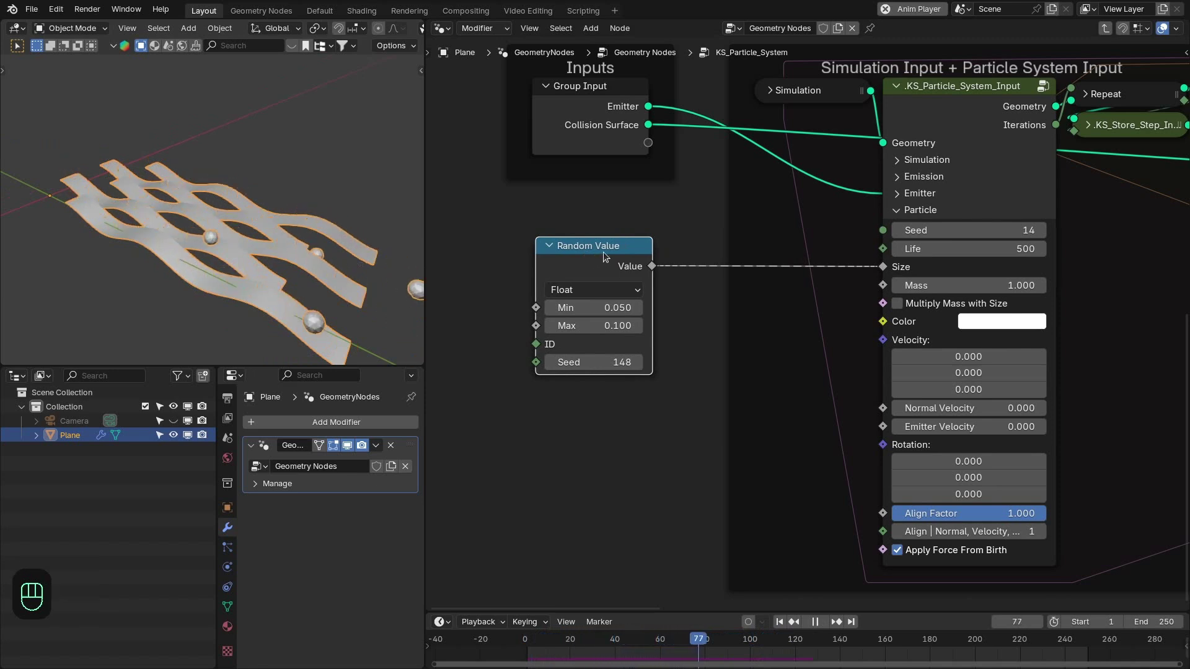
Step: Set Ico Sphere Subdivisions to 3, store a Face Corner UVMap attribute and add Set Shade Smooth before the instancer
{"action": "left_click", "coordinate": [806, 221]}
{"action": "key", "text": "g"}
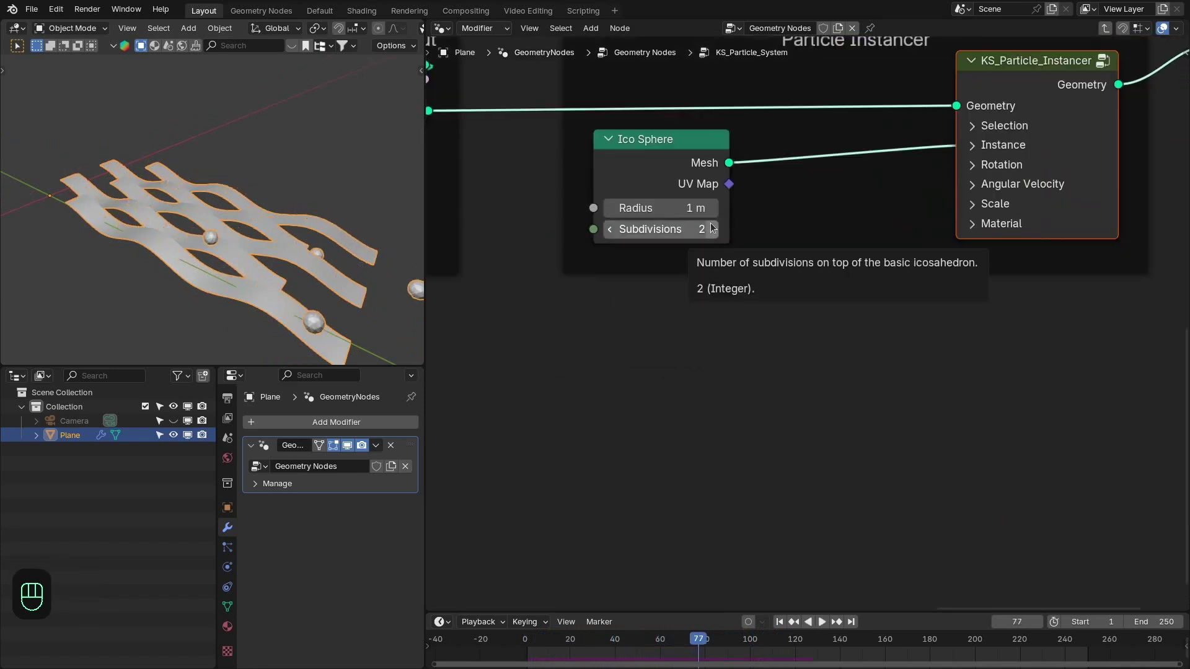
{"action": "key", "text": "shift+a"}
{"action": "key", "text": "BackSpace"}
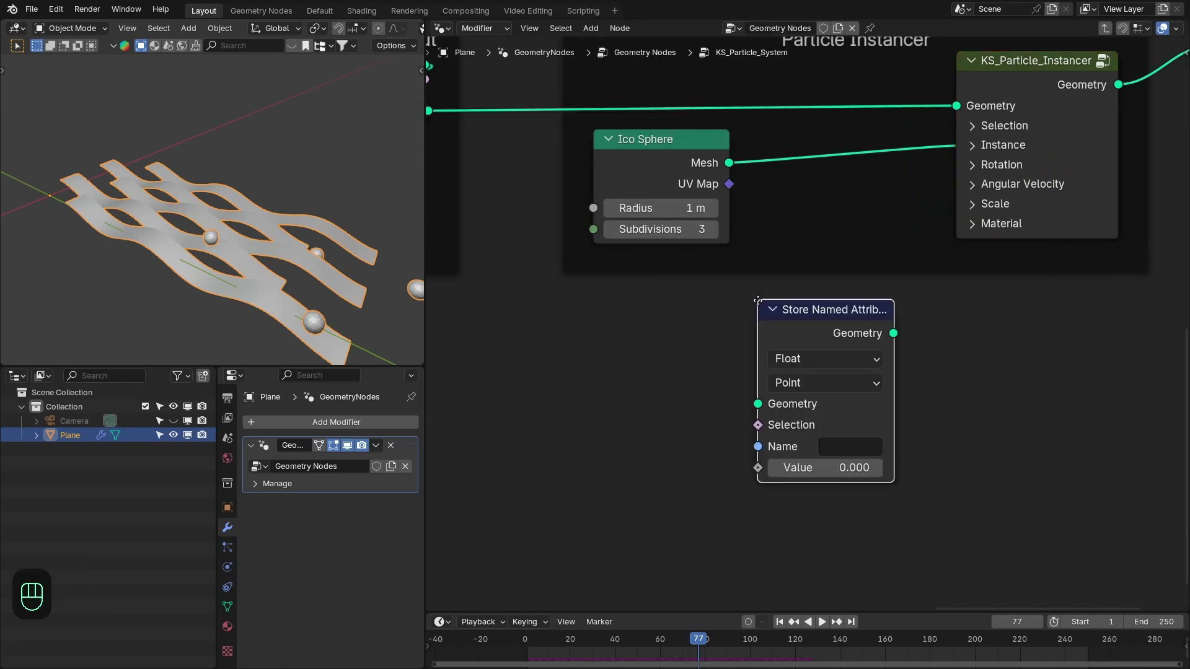
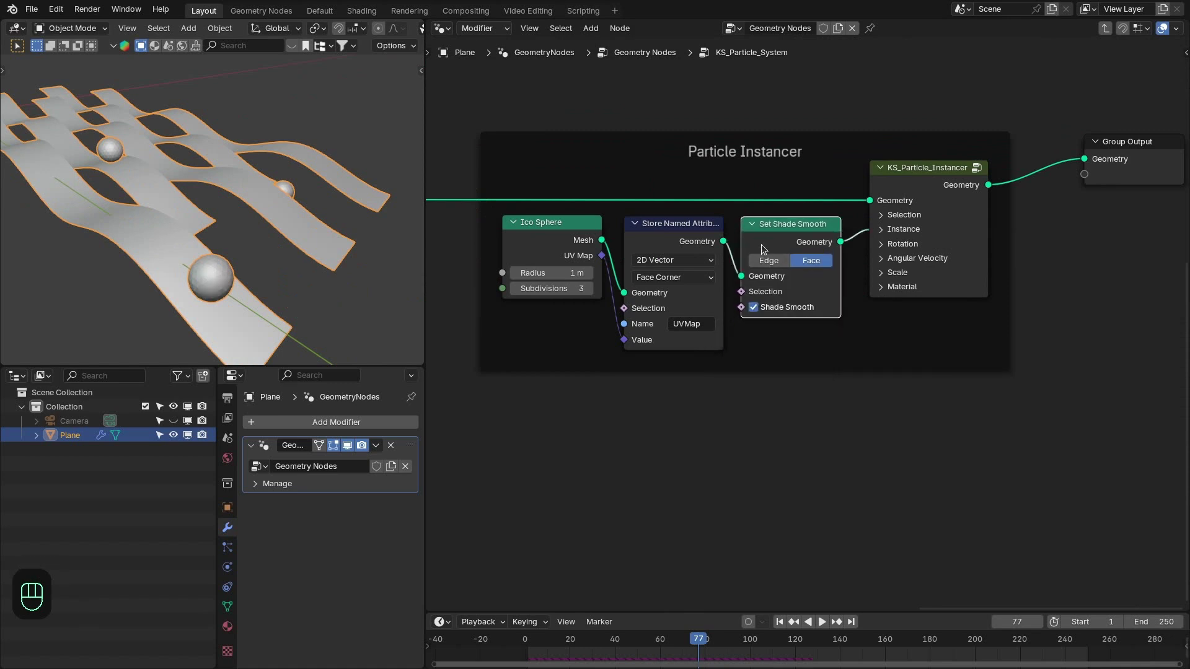
{"action": "left_click", "coordinate": [688, 195]}
Step: Add a Bake node after the particle simulation output
{"action": "key", "text": "shift+a"}
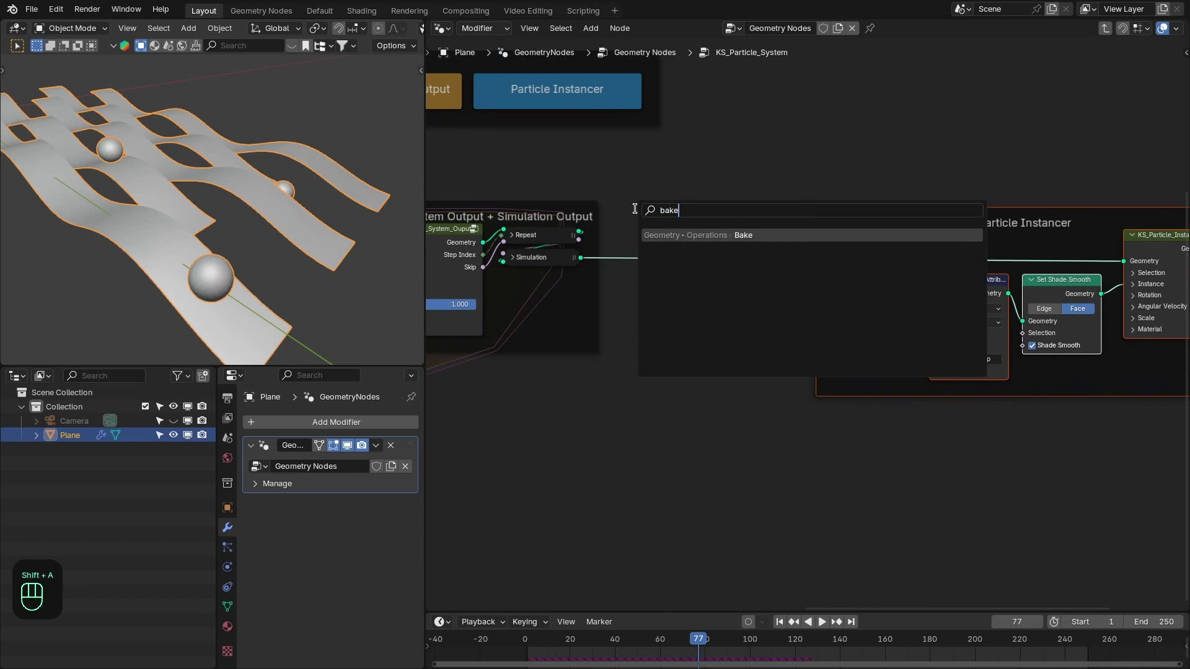
{"action": "left_click", "coordinate": [669, 246]}
{"action": "key", "text": "shift+Right"}
{"action": "key", "text": "shift+Left"}
{"action": "key", "text": "space"}
{"action": "left_click", "coordinate": [243, 243]}
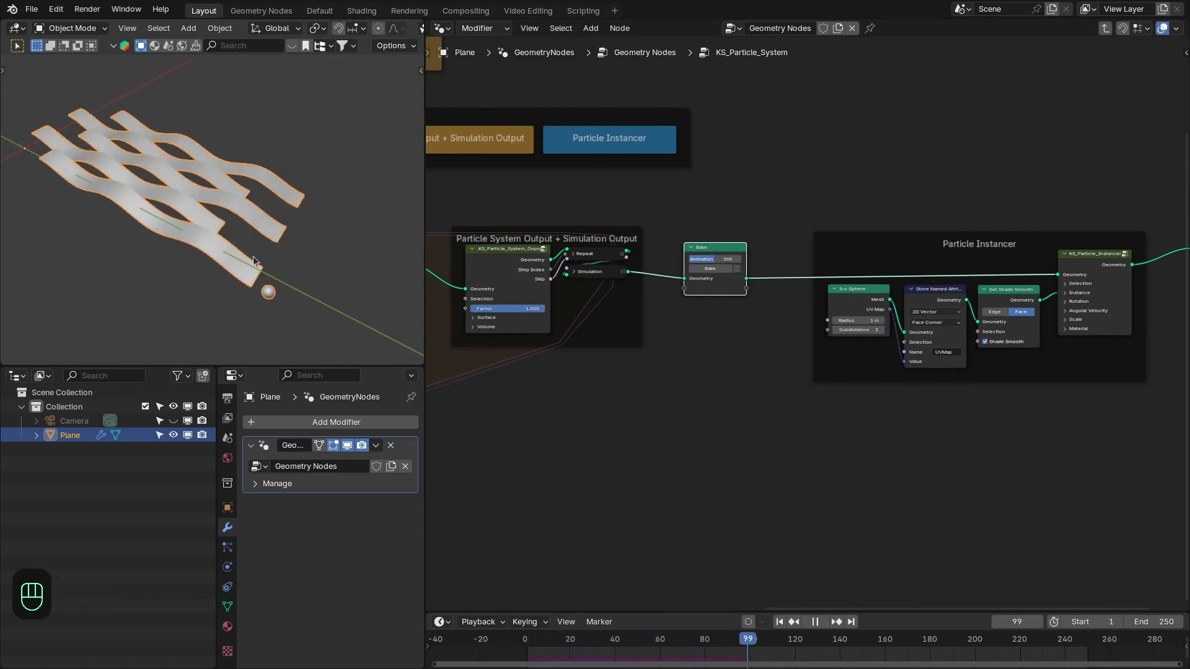
Step: Limit the scene to 120 frames, bake the simulation and return to the main node tree
{"action": "key", "text": "space"}
{"action": "left_click", "coordinate": [1165, 635]}
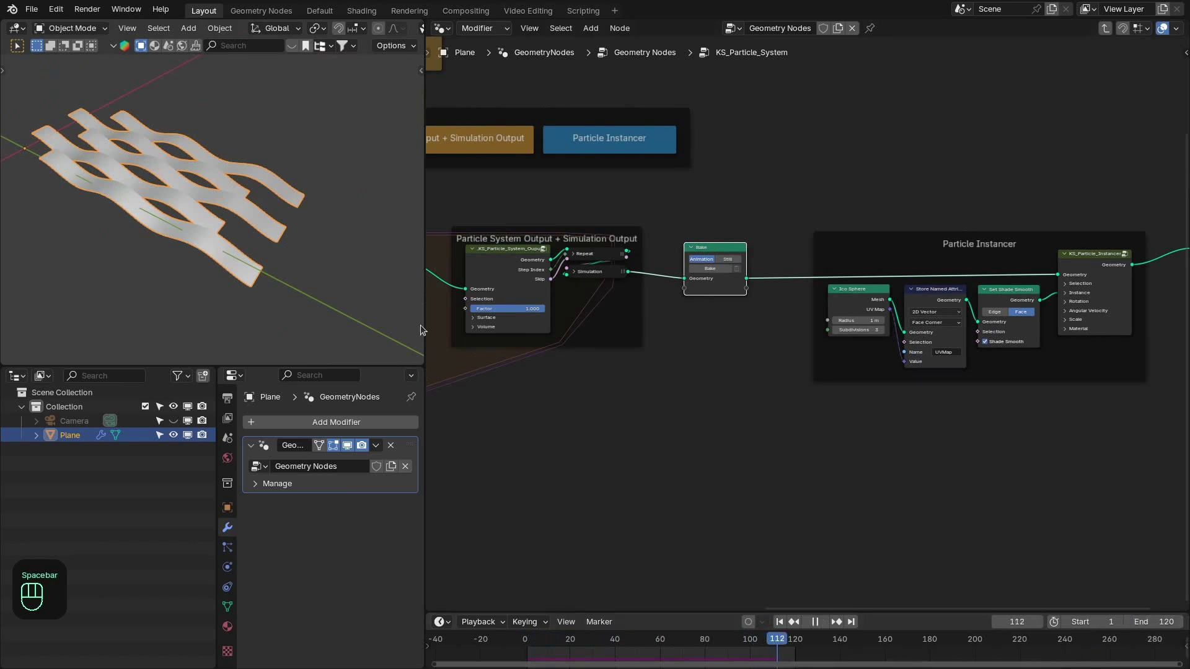
{"action": "key", "text": "space"}
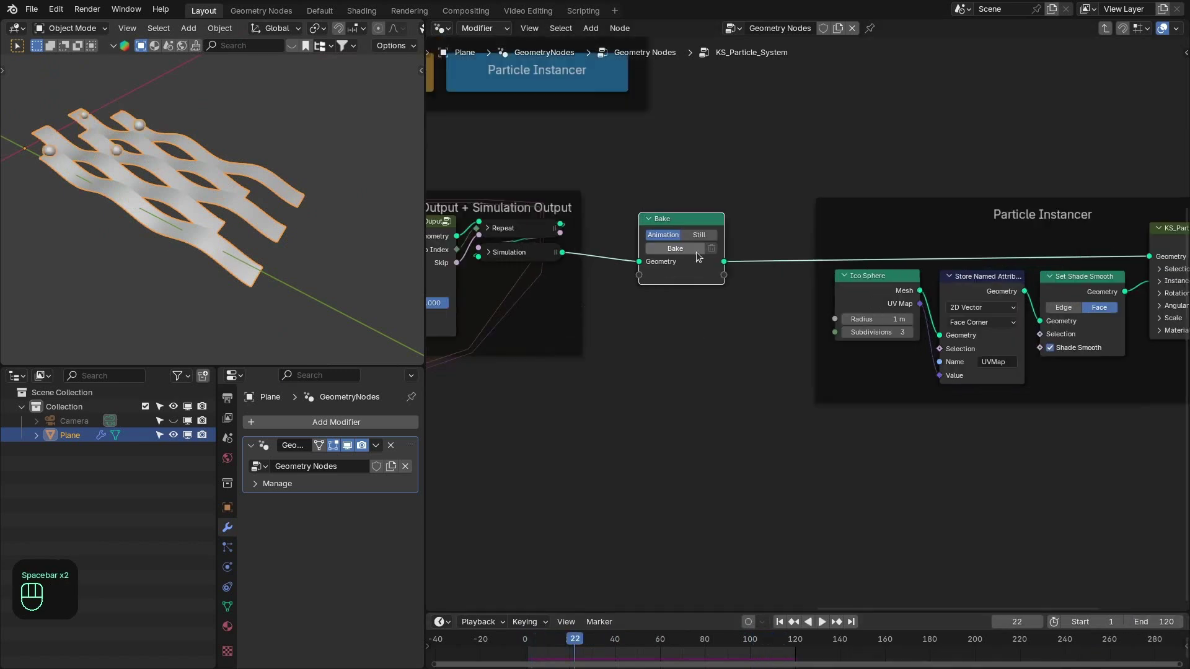
{"action": "left_click_drag", "start_coordinate": [699, 256], "coordinate": [726, 638]}
{"action": "left_click_drag", "start_coordinate": [599, 640], "coordinate": [320, 204]}
{"action": "double_click", "coordinate": [353, 235]}
{"action": "middle_click", "coordinate": [350, 233]}
Step: Assign Marble to the balls, Cement to the ribbons and Tiles where the 'mask' attribute is set, in Material Preview
{"action": "key", "text": "shift+a"}
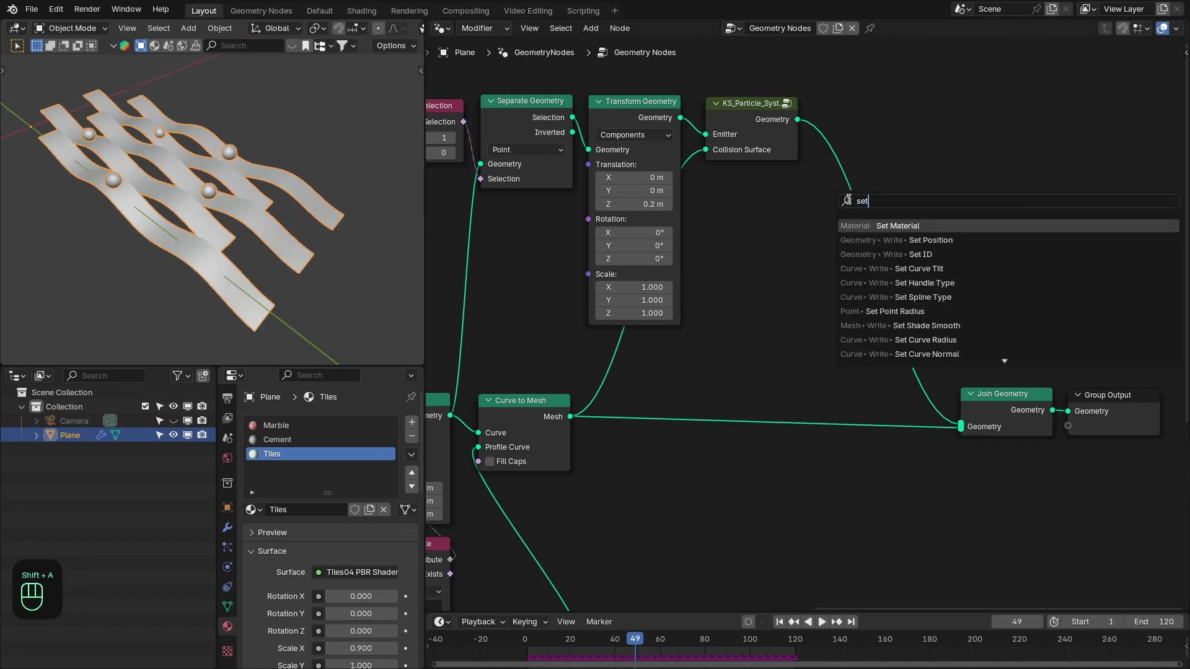
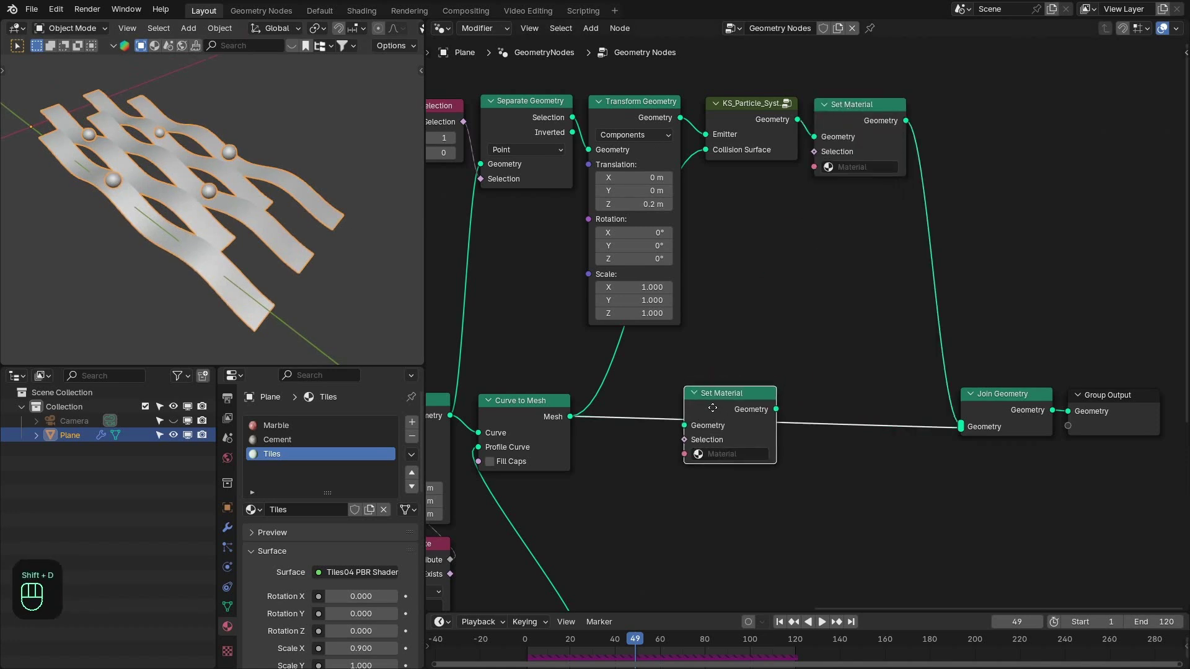
{"action": "key", "text": "shift+d"}
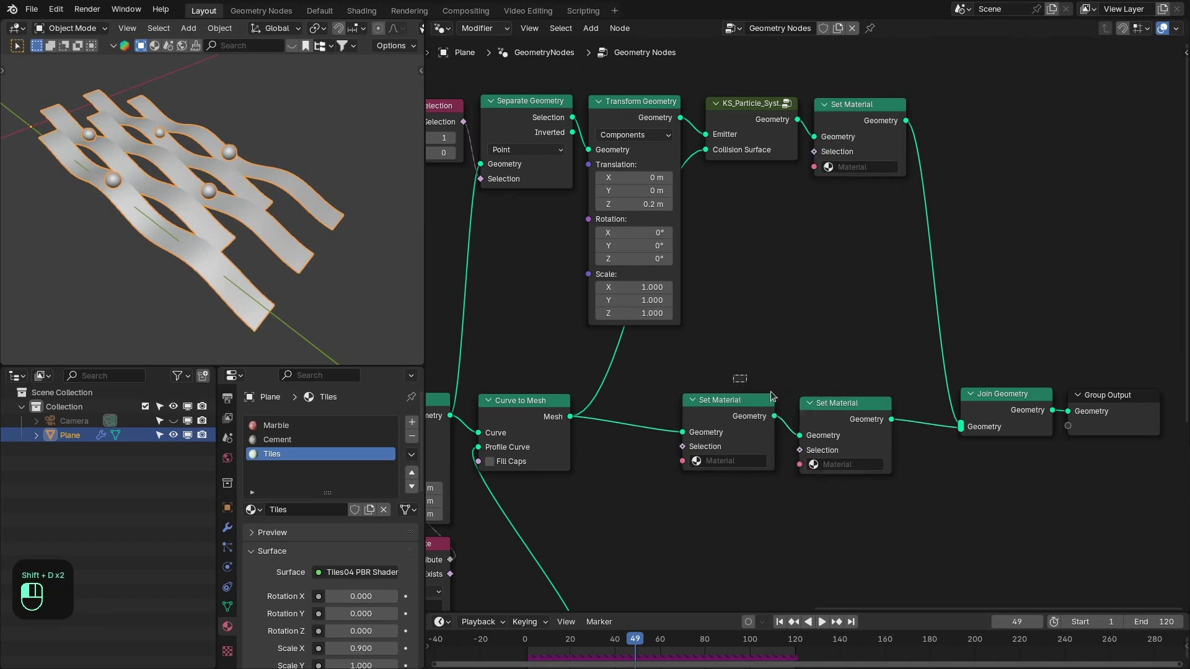
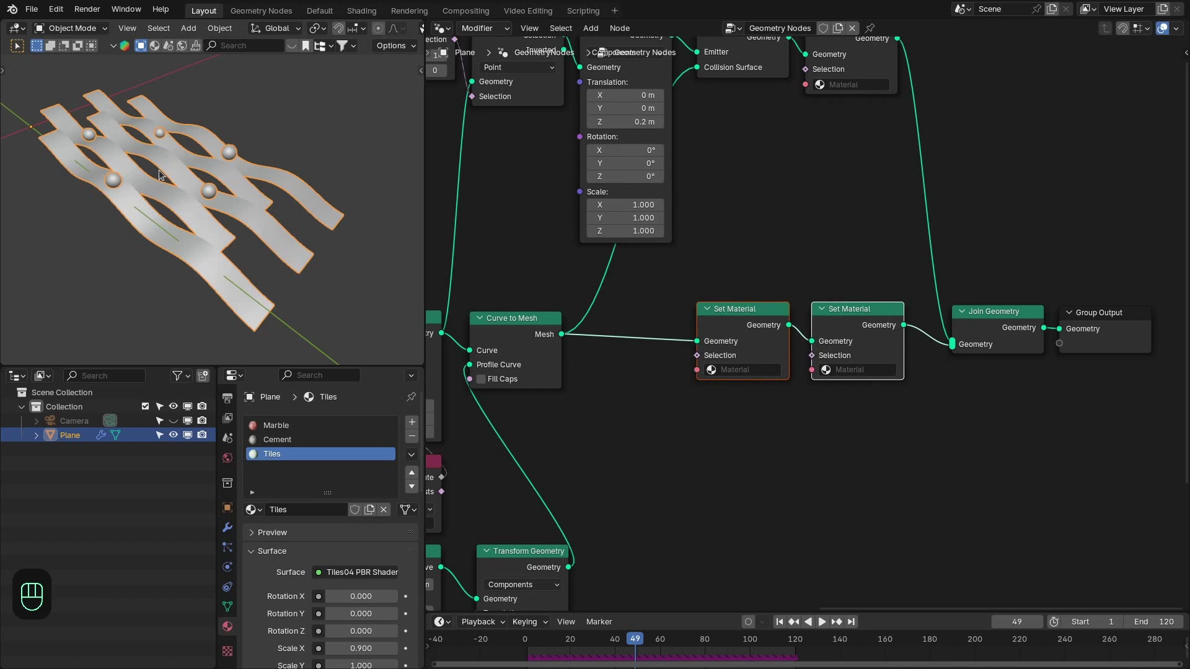
{"action": "left_click_drag", "start_coordinate": [782, 413], "coordinate": [785, 403]}
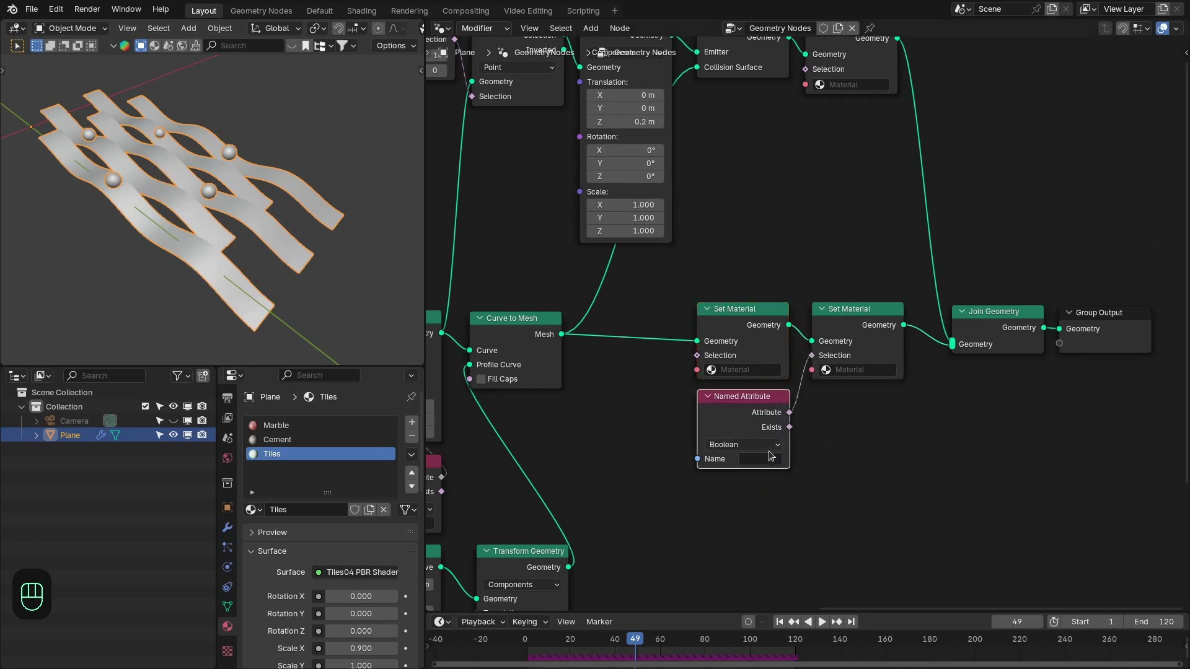
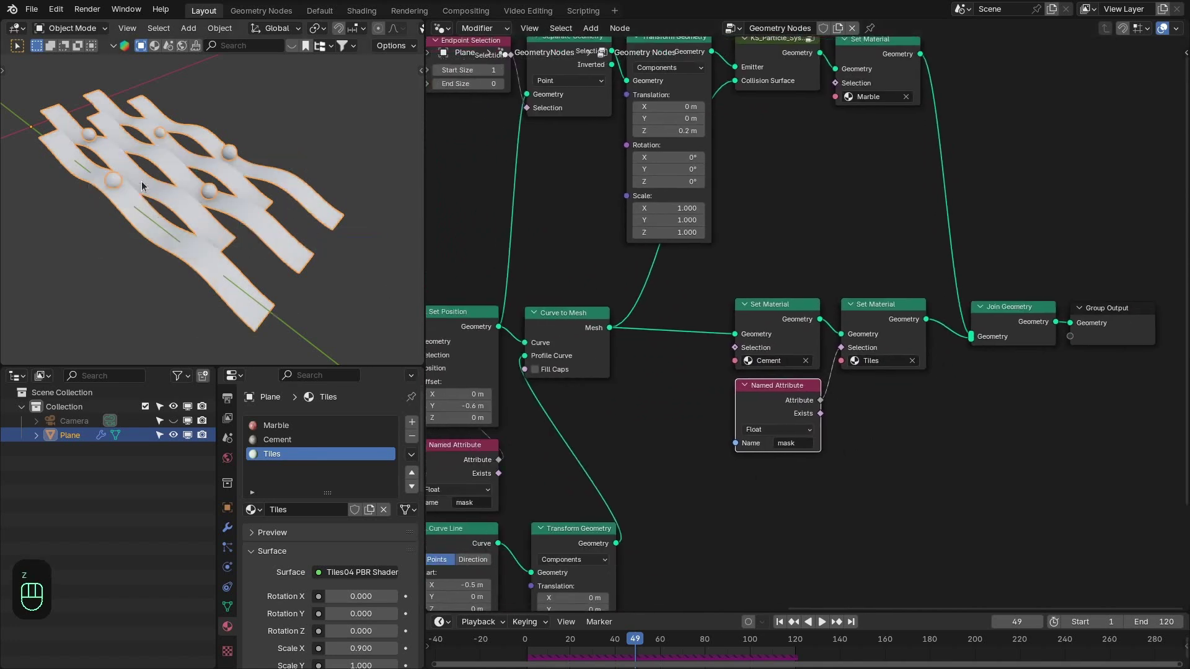
{"action": "left_click_drag", "start_coordinate": [156, 192], "coordinate": [214, 166]}
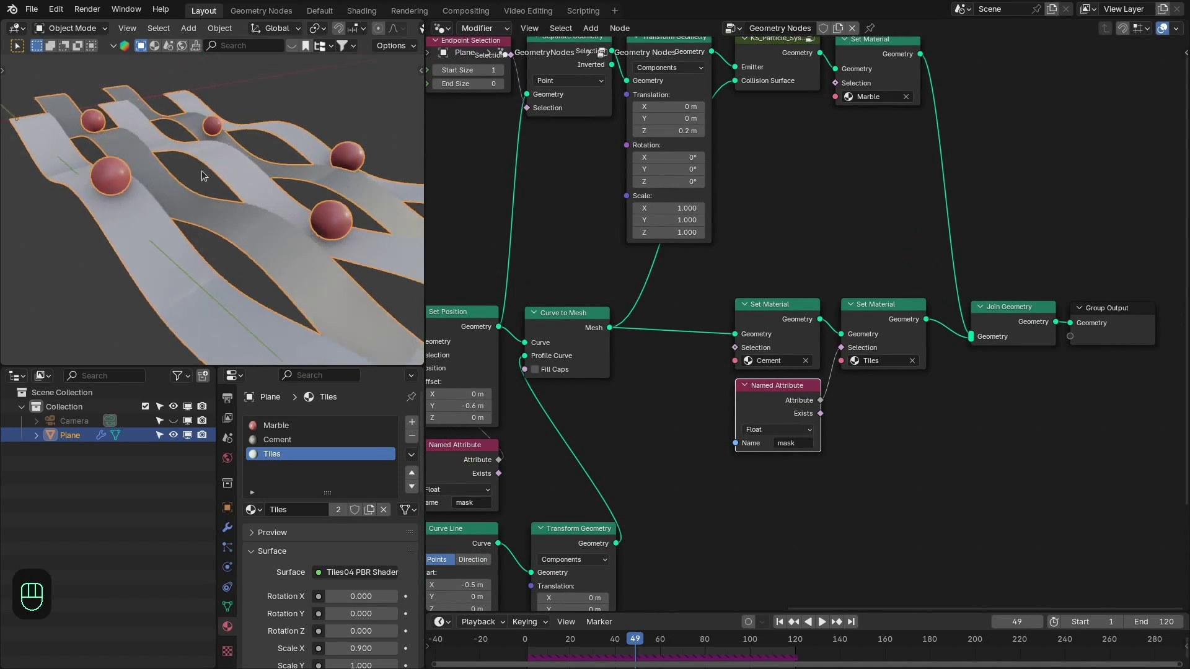
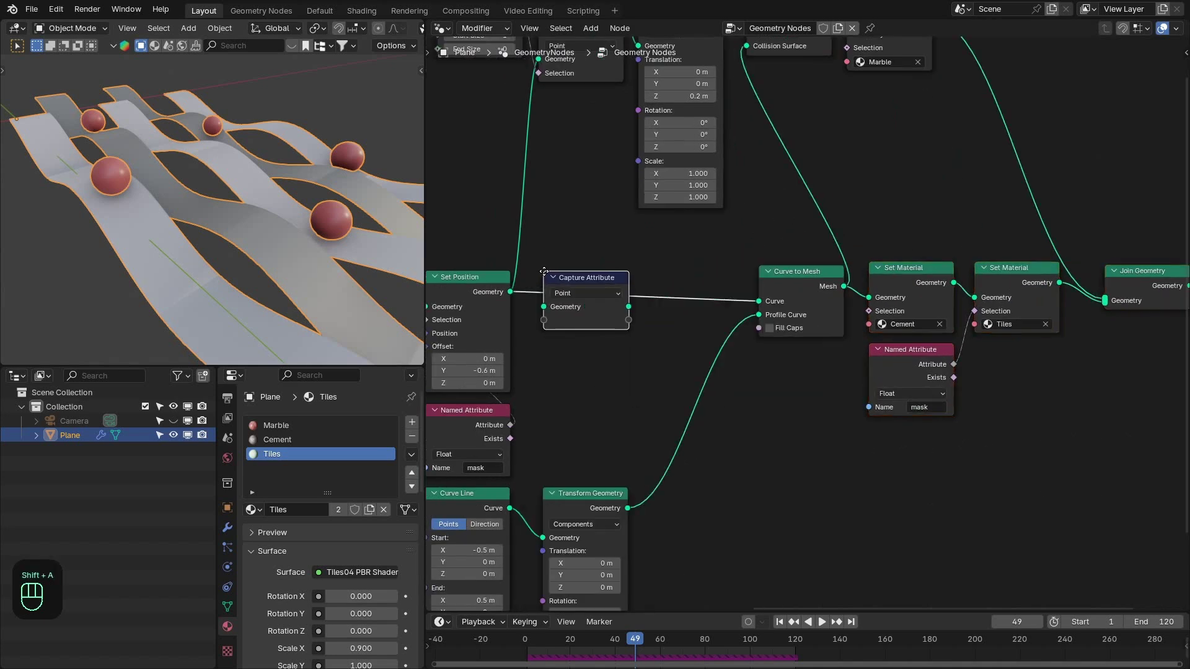
Step: Capture the Spline Parameter Factor on the ribbons and feed it into a Combine XYZ
{"action": "key", "text": "shift+d"}
{"action": "key", "text": "shift+a"}
{"action": "key", "text": "Down"}
{"action": "left_click_drag", "start_coordinate": [655, 269], "coordinate": [594, 257]}
{"action": "left_click", "coordinate": [584, 267]}
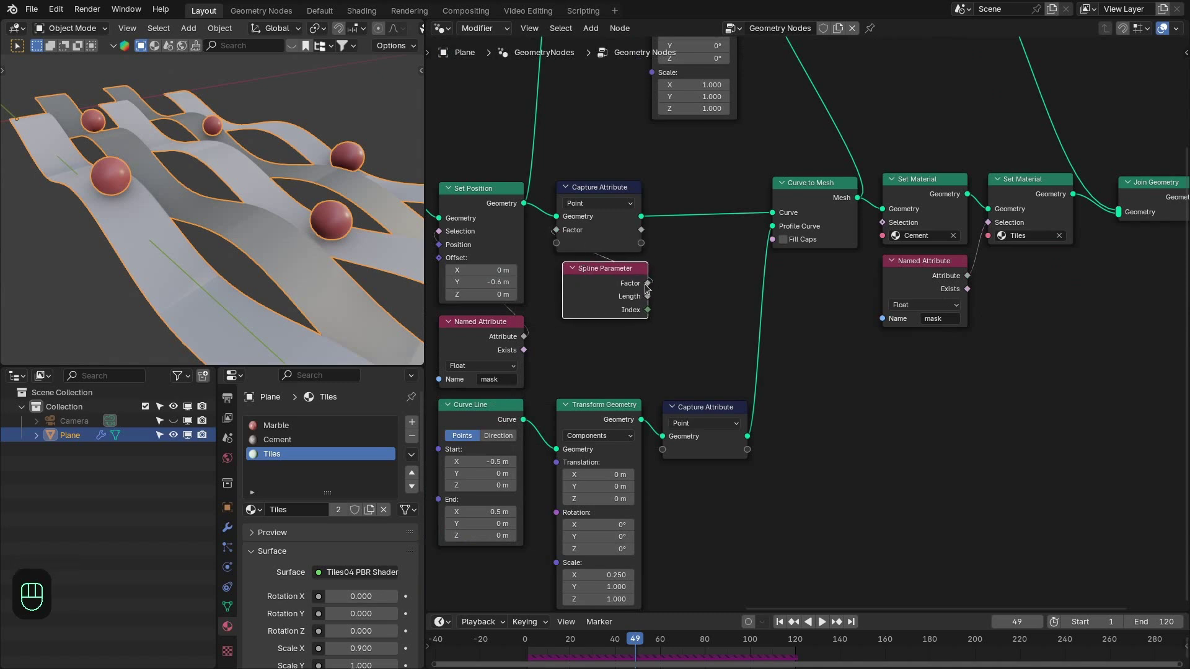
{"action": "left_click_drag", "start_coordinate": [769, 361], "coordinate": [720, 410]}
{"action": "left_click_drag", "start_coordinate": [723, 391], "coordinate": [756, 226]}
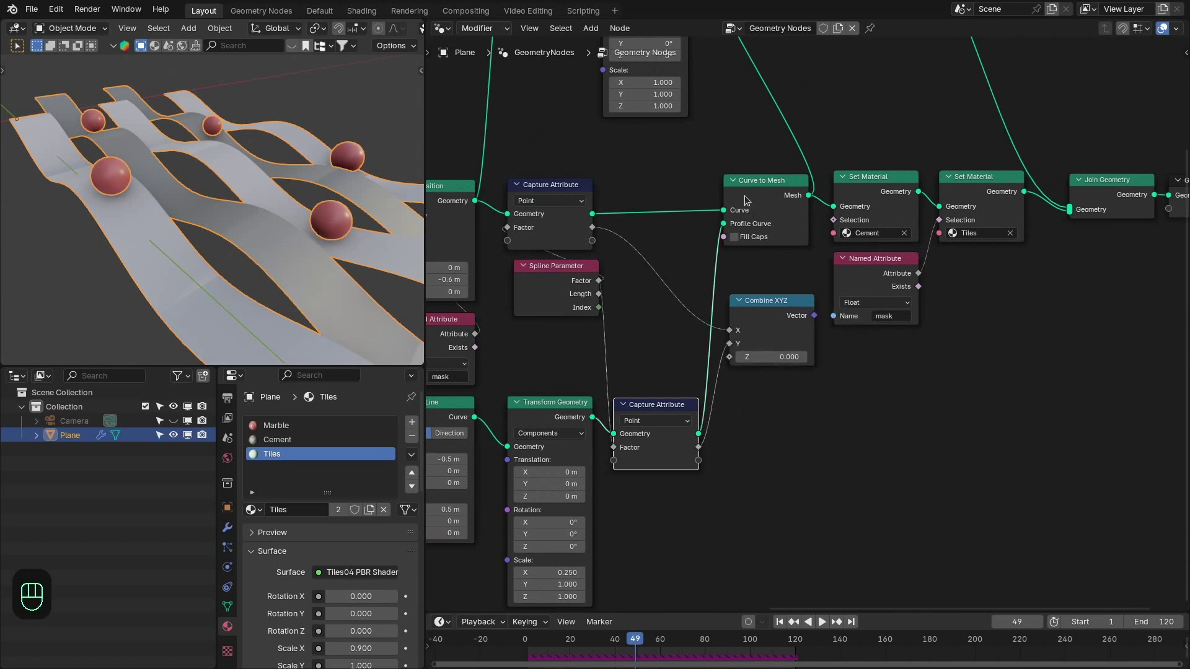
{"action": "left_click_drag", "start_coordinate": [642, 304], "coordinate": [646, 272]}
{"action": "left_click_drag", "start_coordinate": [570, 277], "coordinate": [720, 266]}
Step: Store the result as a UVMap attribute before Set Material and open the Marble shader in Shading
{"action": "key", "text": "shift+a"}
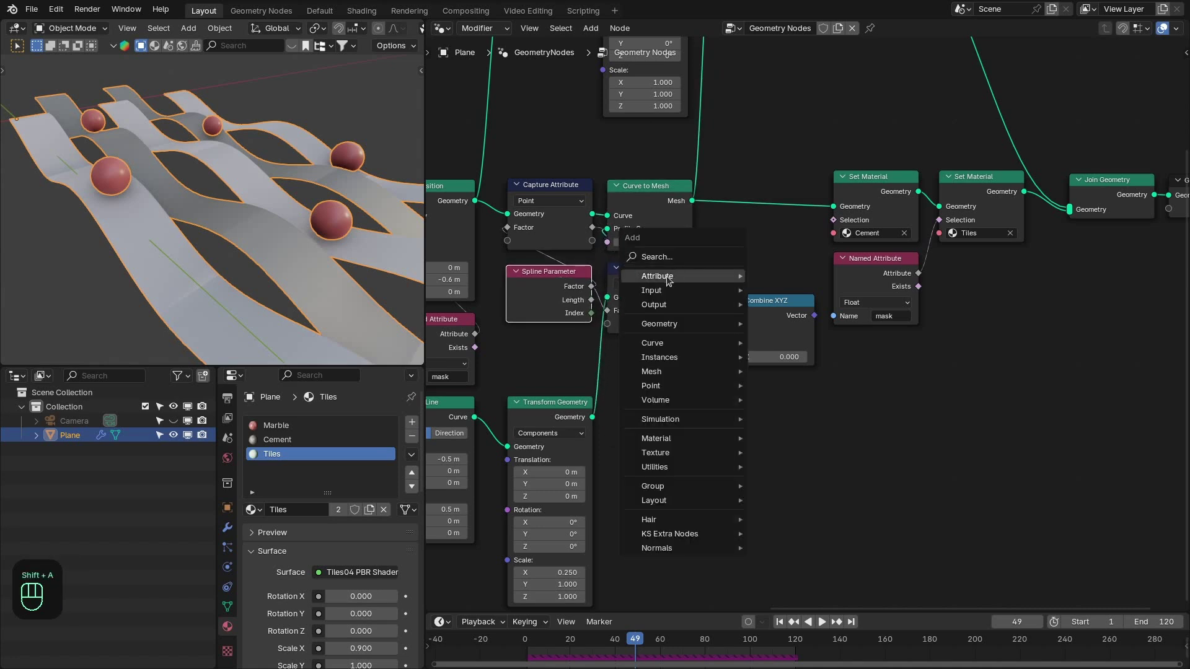
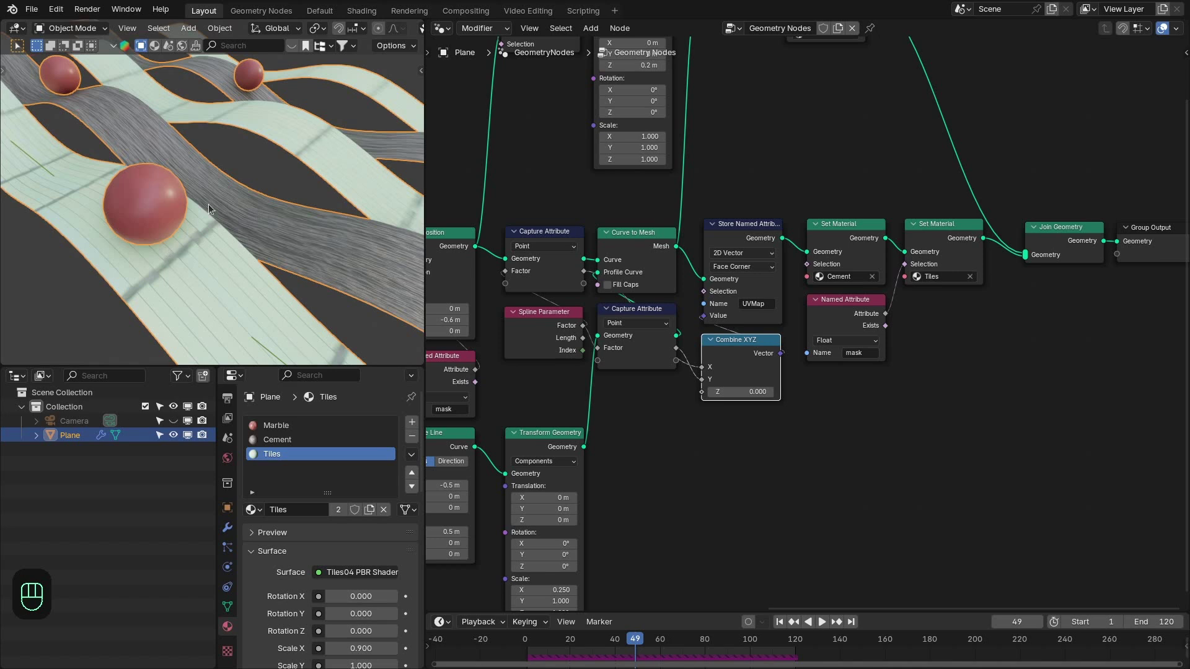
{"action": "middle_click", "coordinate": [255, 207]}
{"action": "middle_click", "coordinate": [305, 218]}
{"action": "middle_click", "coordinate": [185, 168]}
Step: Use a UVMap Attribute node as the texture mapping vector in the shader
{"action": "left_click_drag", "start_coordinate": [690, 38], "coordinate": [491, 171]}
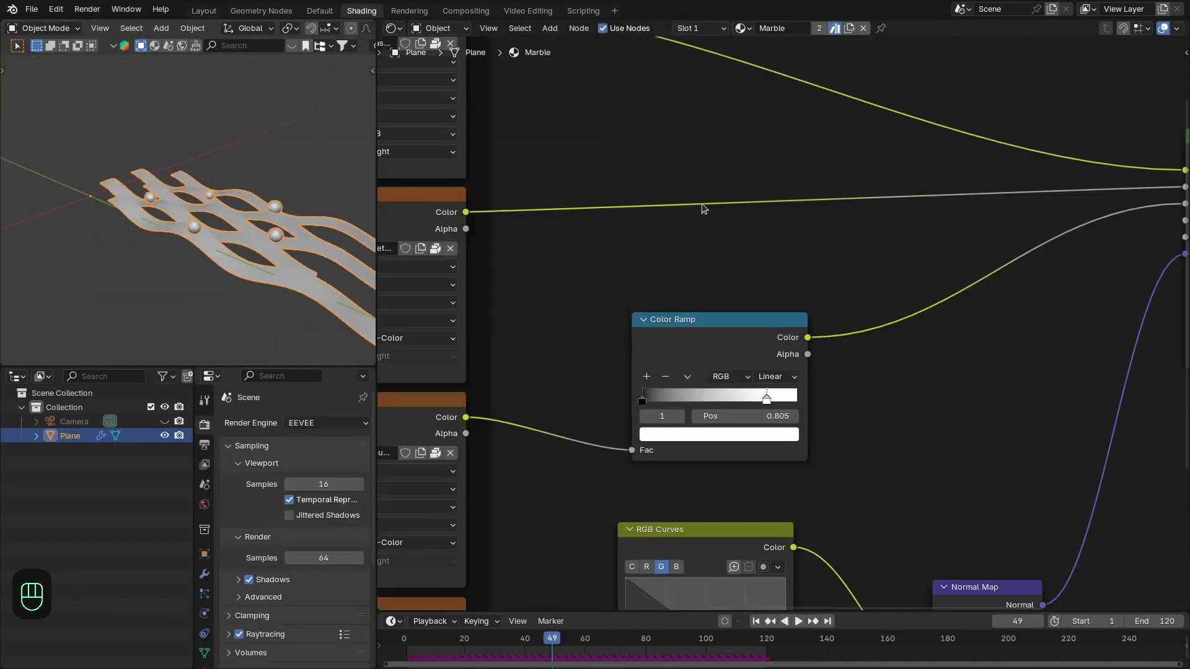
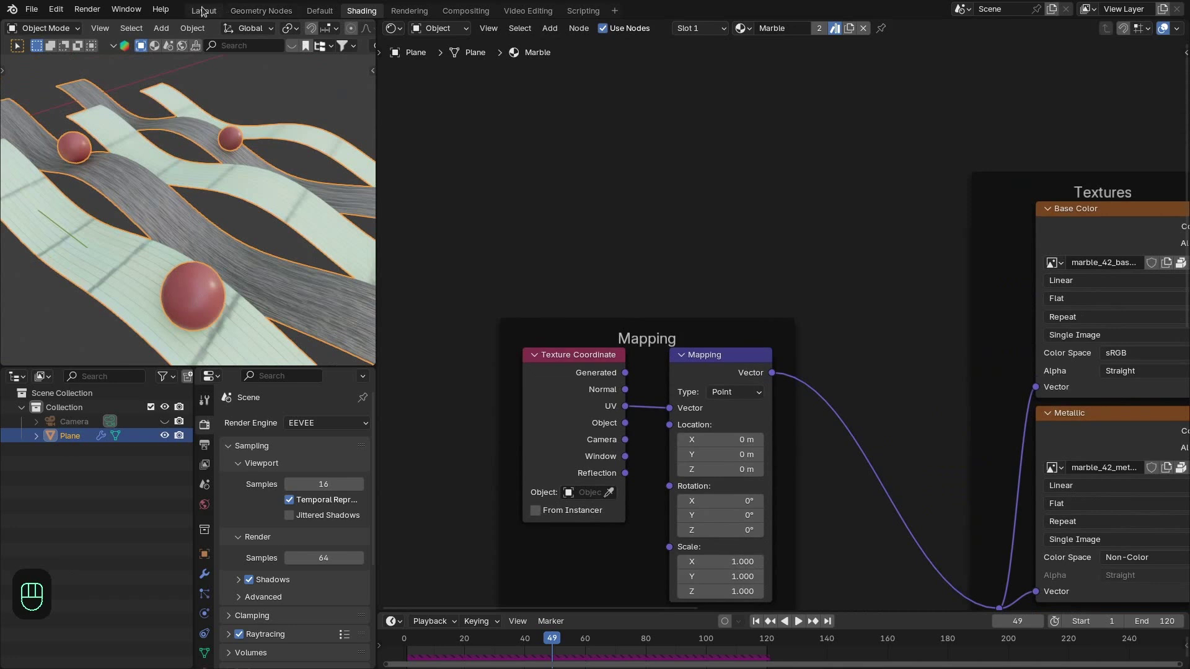
{"action": "left_click_drag", "start_coordinate": [239, 27], "coordinate": [843, 257]}
{"action": "left_click", "coordinate": [746, 142]}
{"action": "key", "text": "Tab"}
{"action": "left_click", "coordinate": [1049, 267]}
{"action": "key", "text": "Tab"}
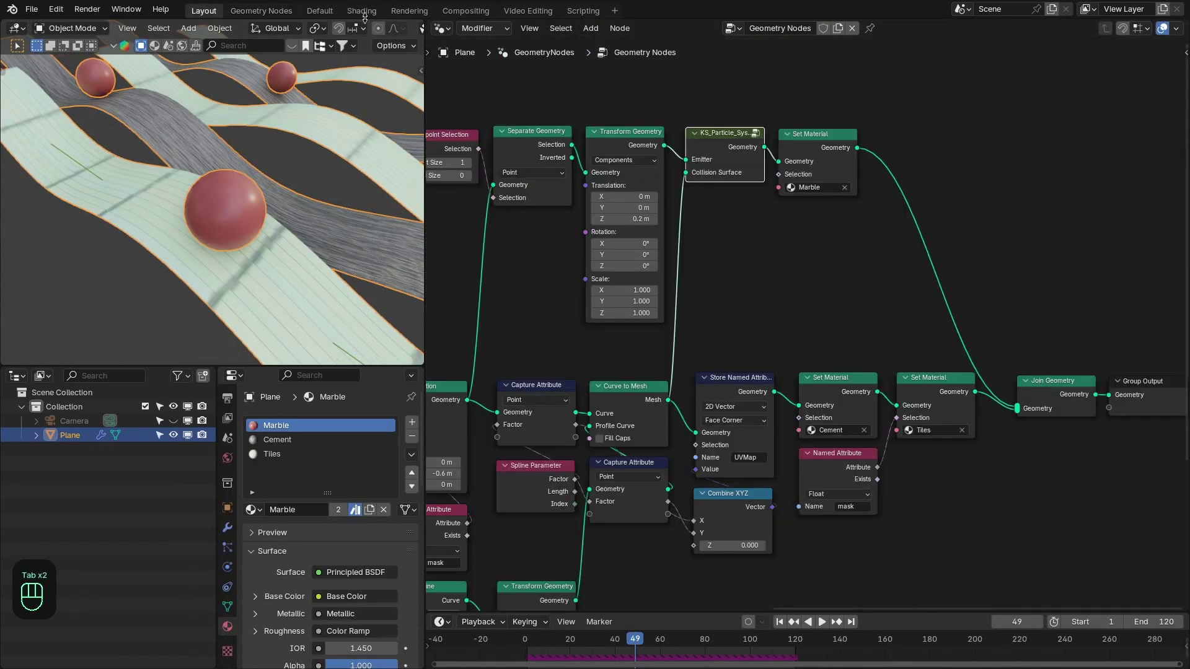
{"action": "key", "text": "shift+a"}
{"action": "key", "text": "t"}
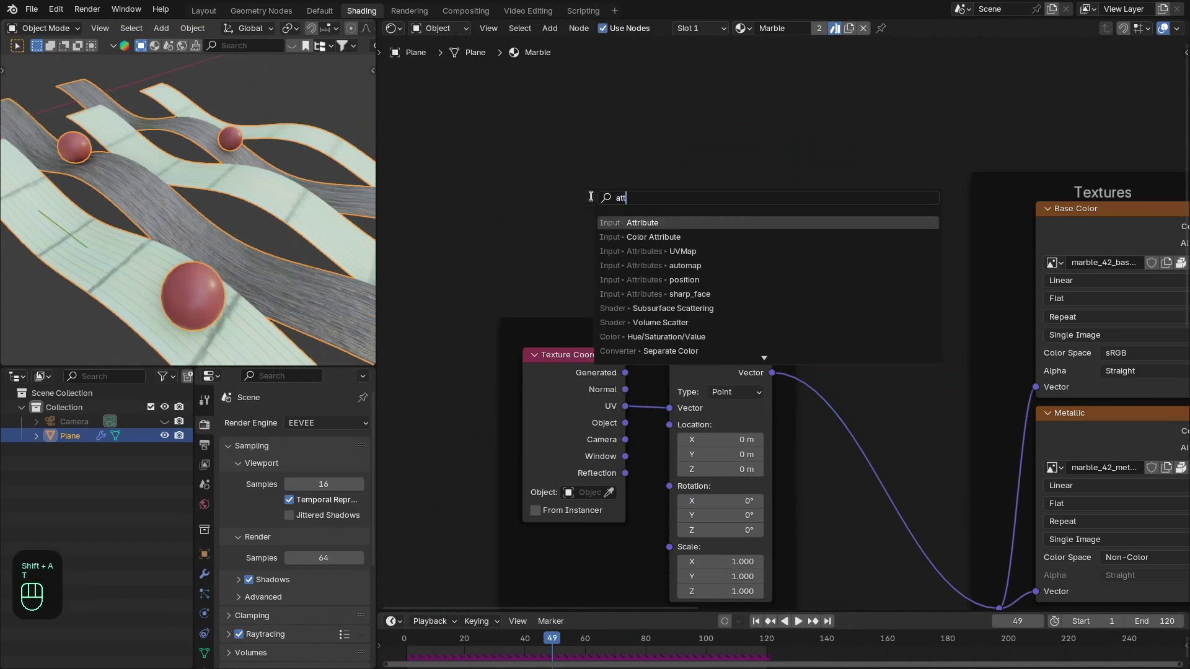
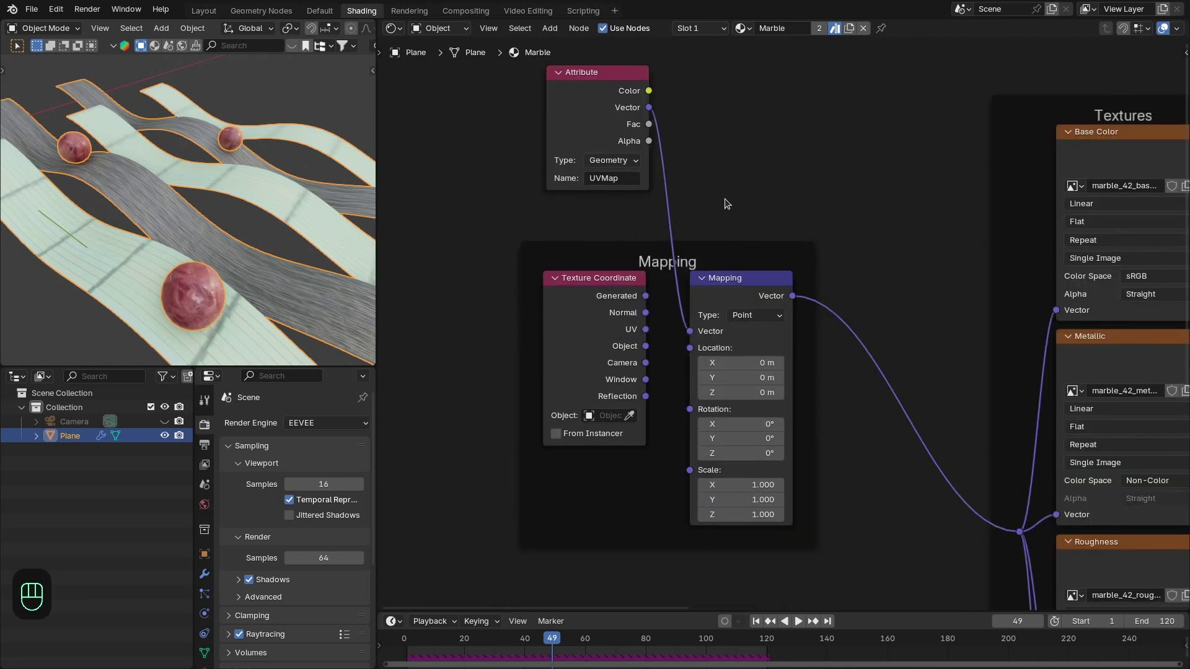
{"action": "left_click_drag", "start_coordinate": [257, 259], "coordinate": [706, 48]}
Step: Switch to the Tiles material slot and set the Tiles04 PBR Shader Scale X to 12
{"action": "left_click", "coordinate": [667, 77]}
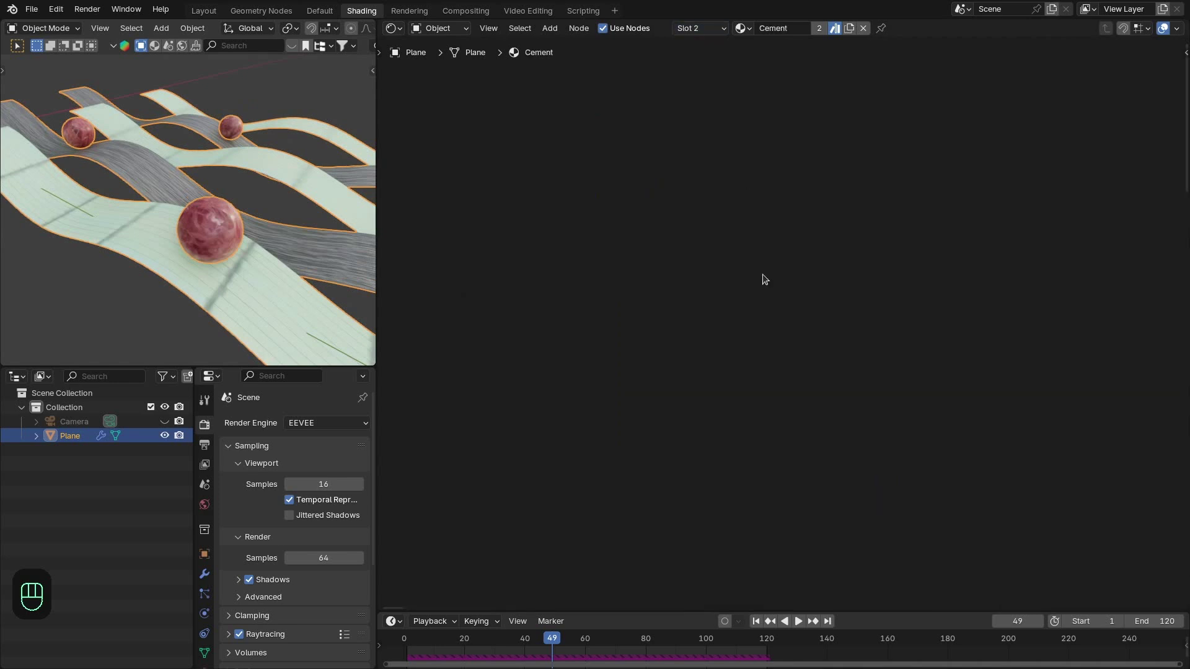
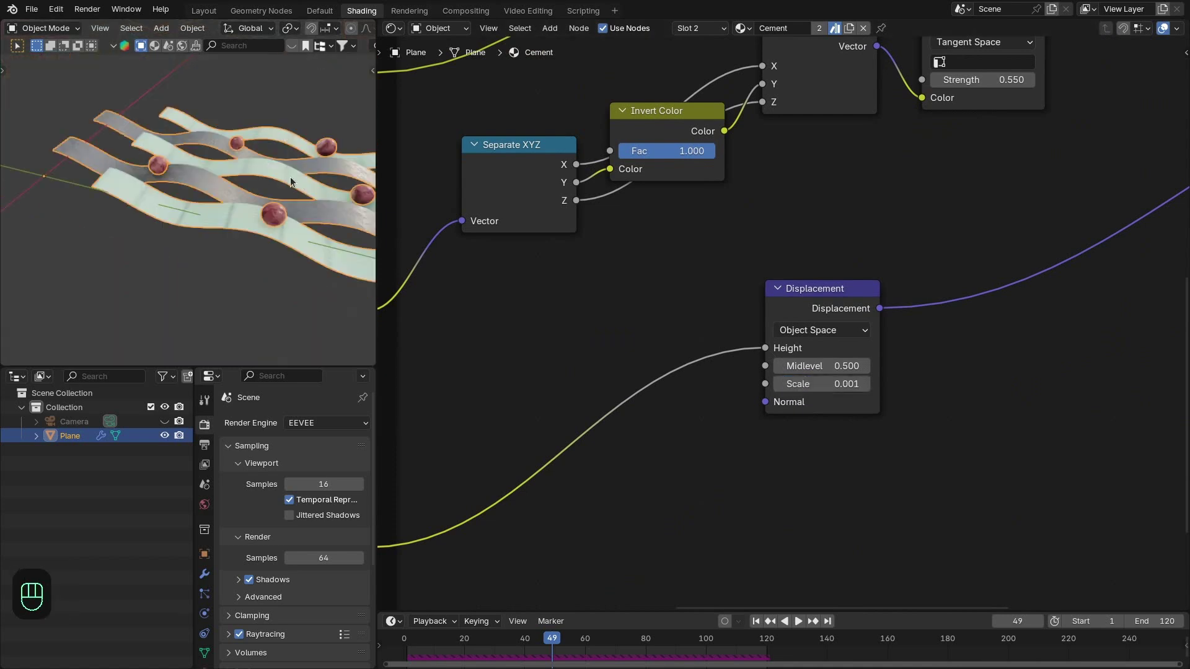
{"action": "key", "text": "ctrl+z"}
{"action": "left_click", "coordinate": [272, 191]}
{"action": "left_click", "coordinate": [248, 217]}
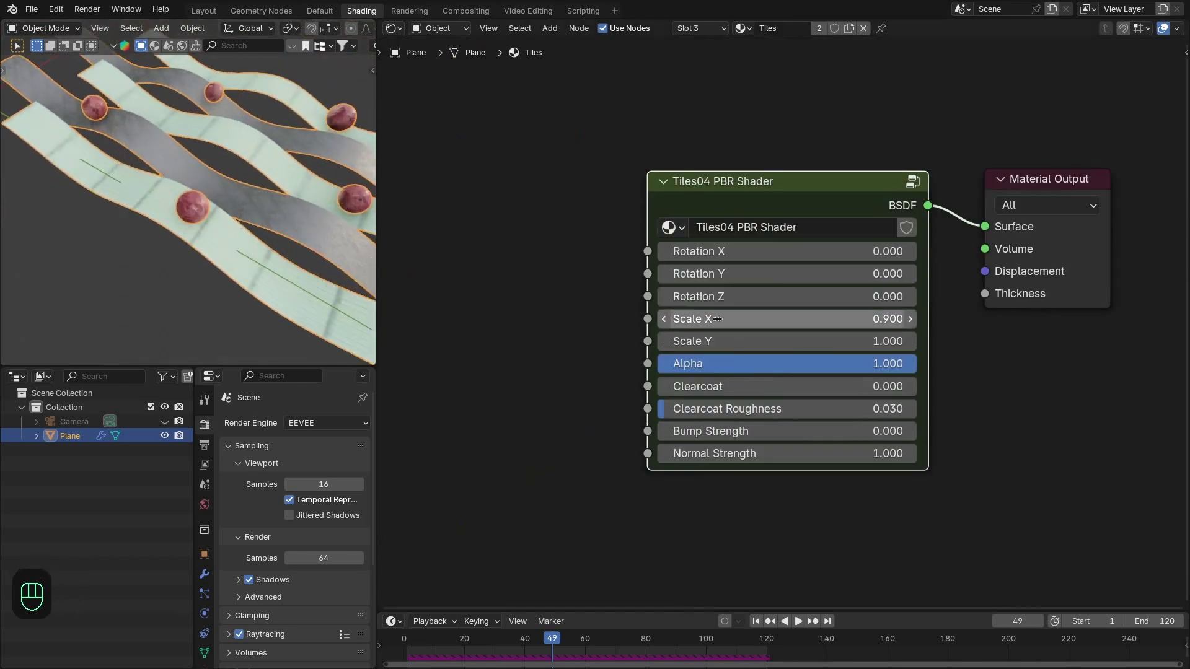
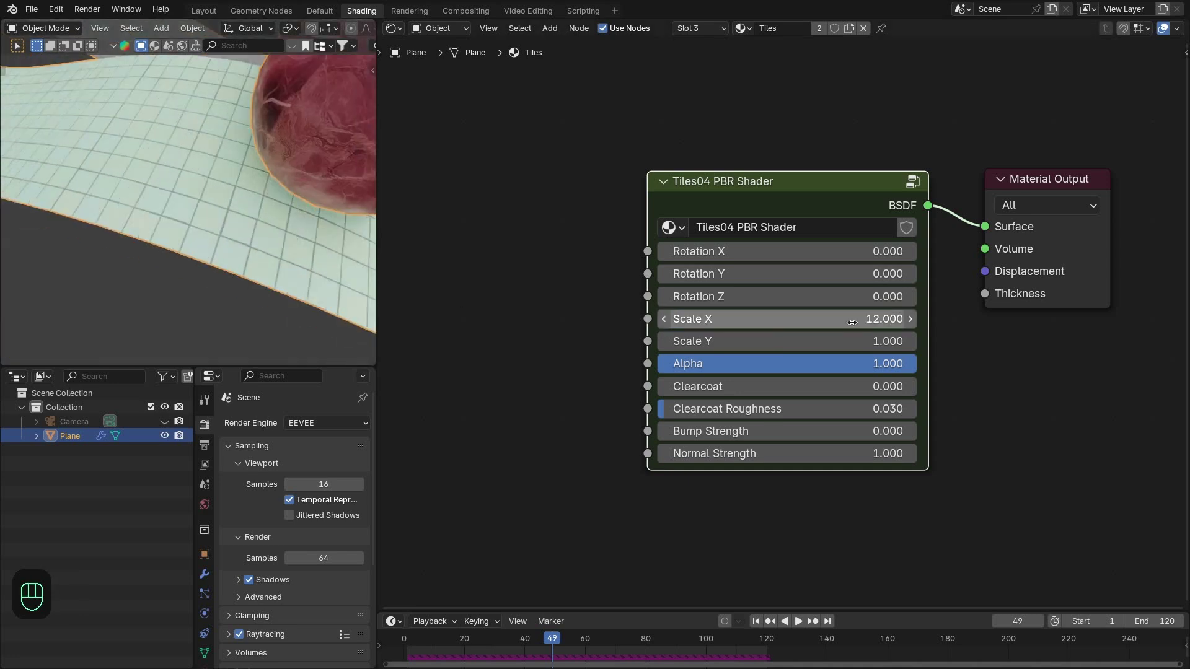
{"action": "left_click_drag", "start_coordinate": [283, 236], "coordinate": [235, 237]}
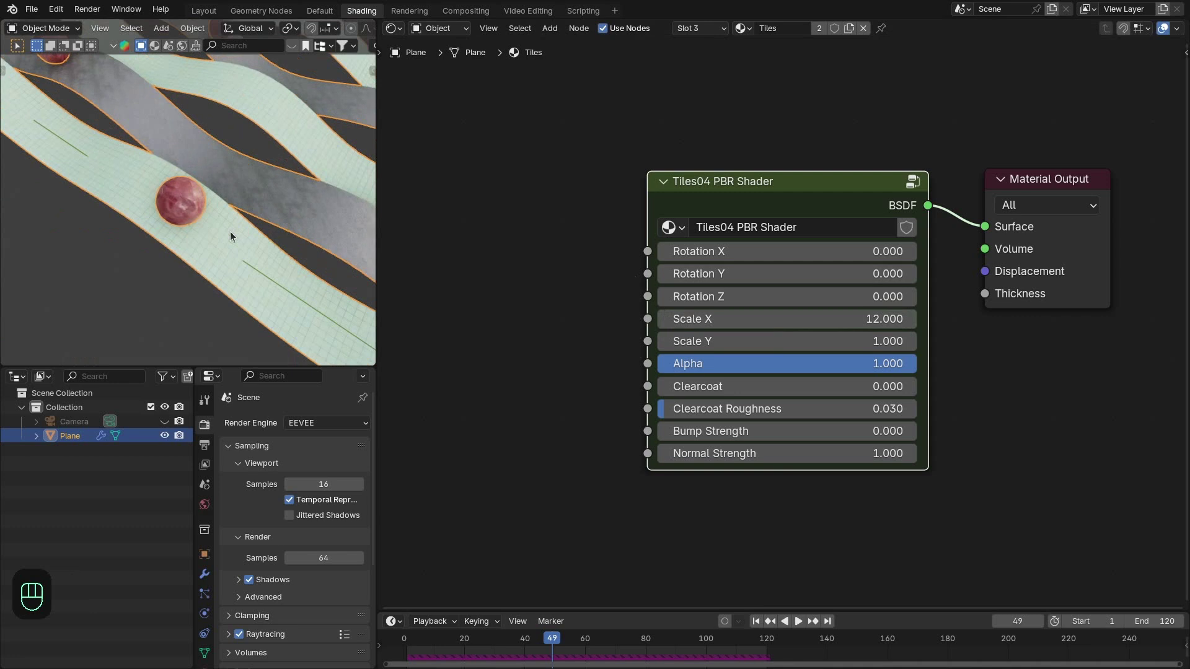
{"action": "left_click", "coordinate": [220, 218]}
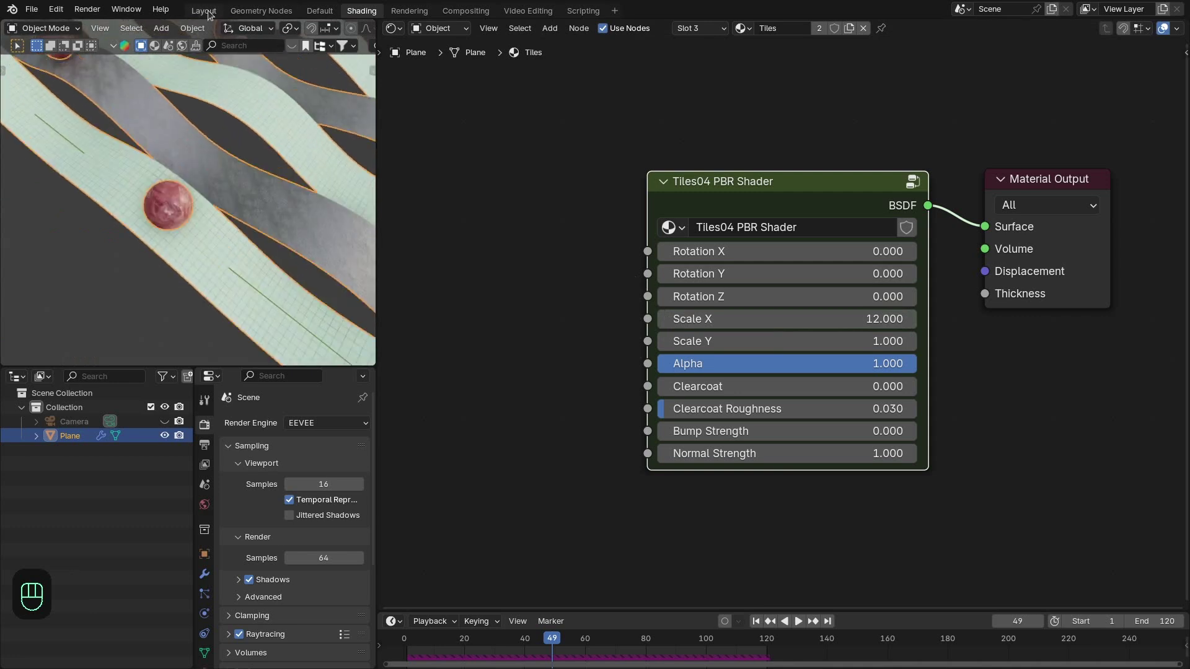
Step: In the Layout workspace raise KS_Line_Scatter to 8 ribbons and preview the denser weave
{"action": "left_click", "coordinate": [284, 211]}
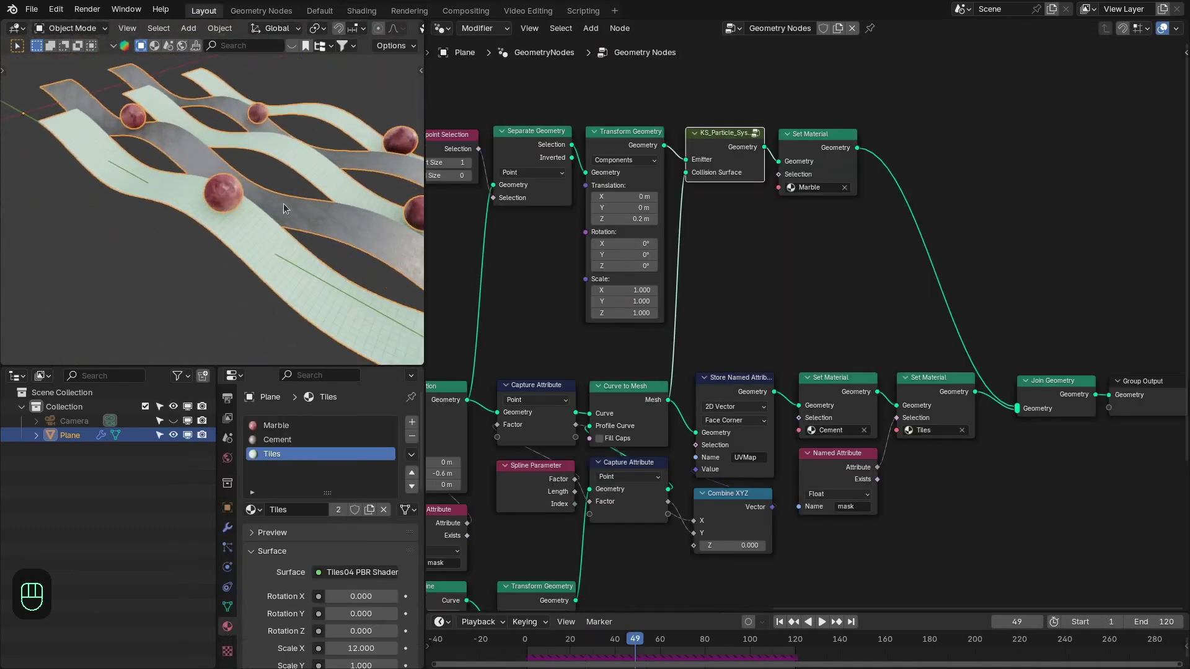
{"action": "key", "text": "alt+a"}
{"action": "key", "text": "shift+Right"}
{"action": "key", "text": "shift+Left"}
{"action": "key", "text": "space"}
{"action": "left_click", "coordinate": [239, 209]}
{"action": "key", "text": "space"}
{"action": "left_click", "coordinate": [543, 334]}
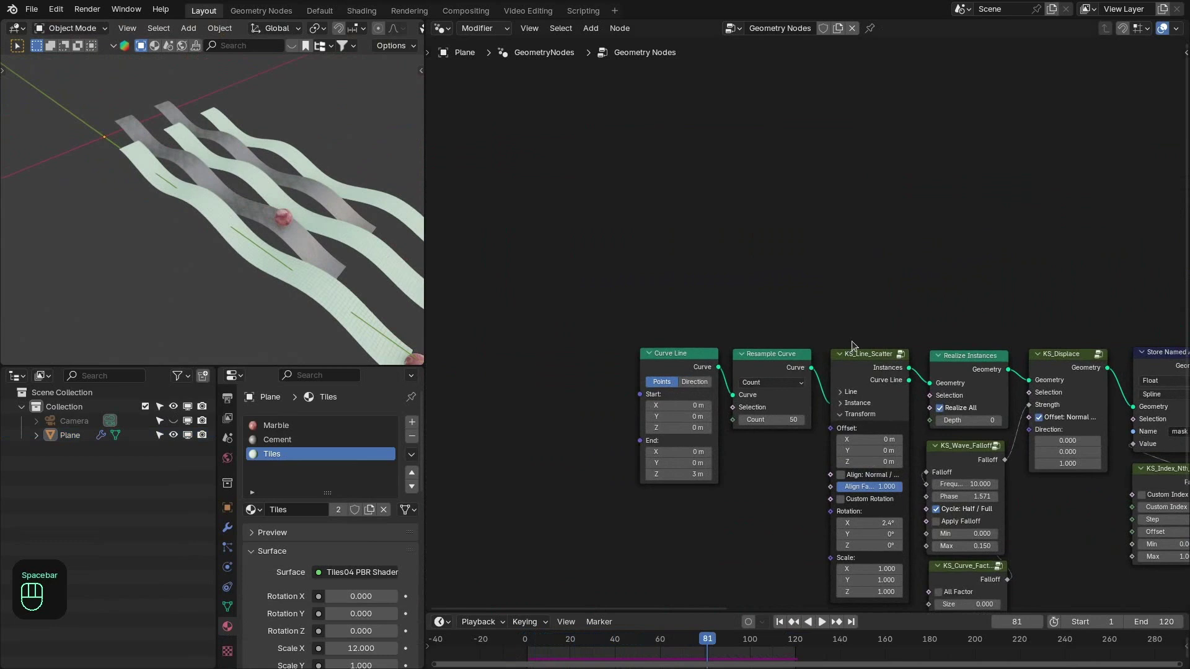
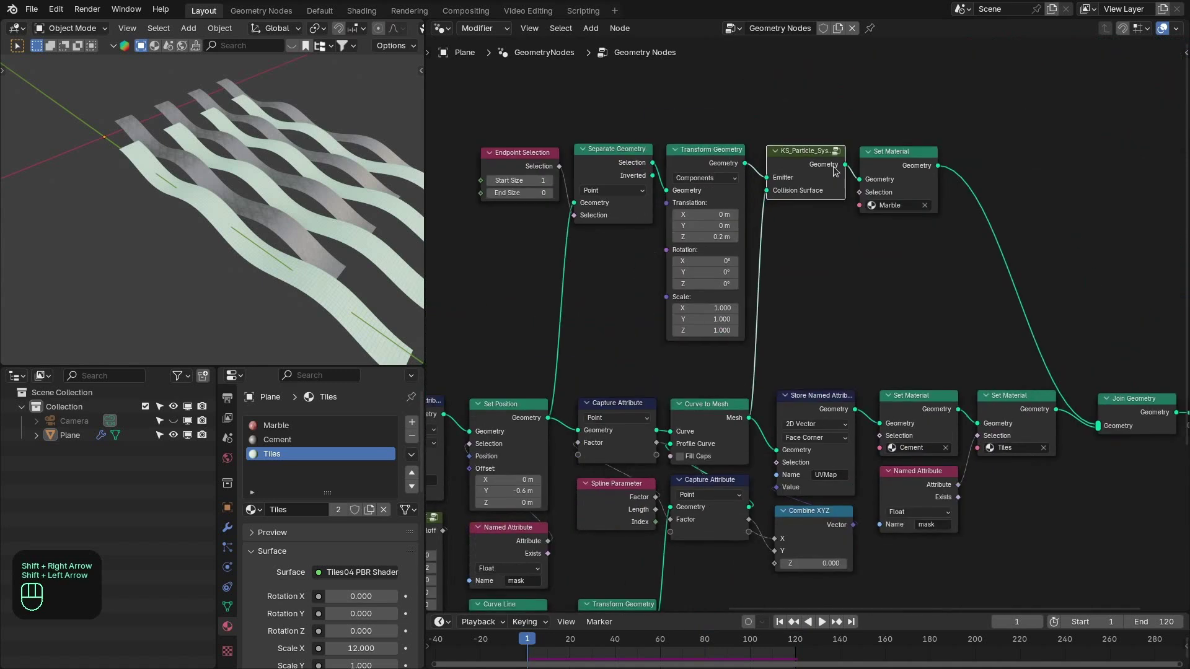
Step: Clear the bake inside KS_Particle_System and replay so the marbles fall again
{"action": "key", "text": "Tab"}
{"action": "left_click", "coordinate": [824, 292]}
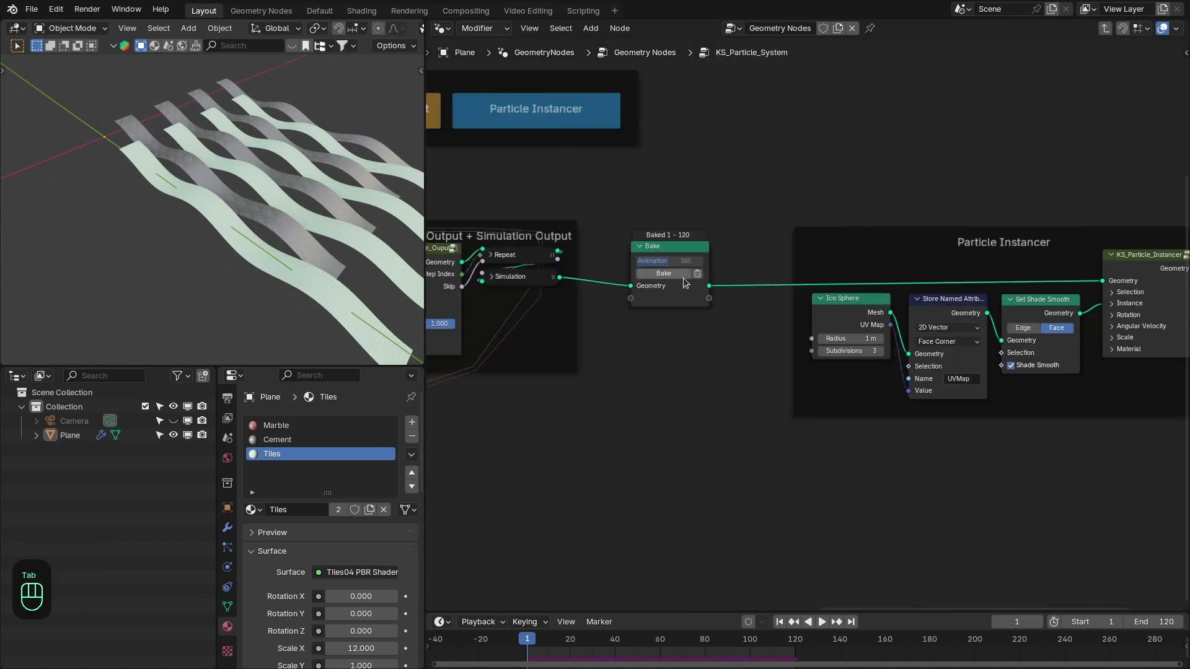
{"action": "key", "text": "shift+Right"}
{"action": "key", "text": "shift+Left"}
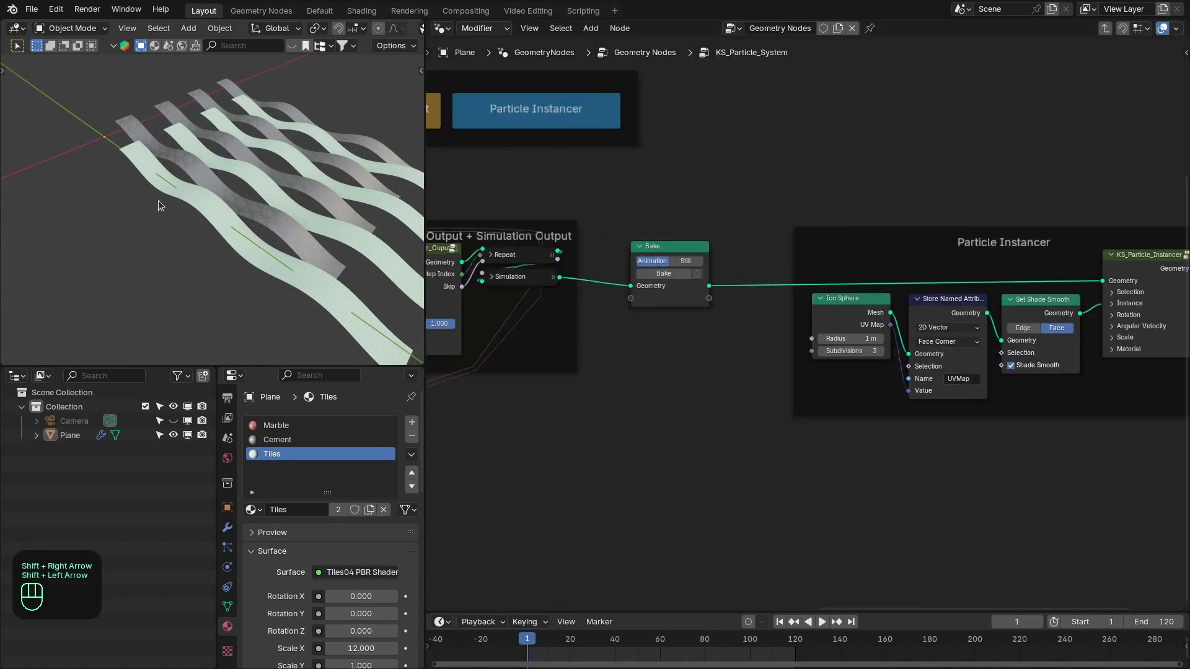
{"action": "key", "text": "z"}
{"action": "key", "text": "space"}
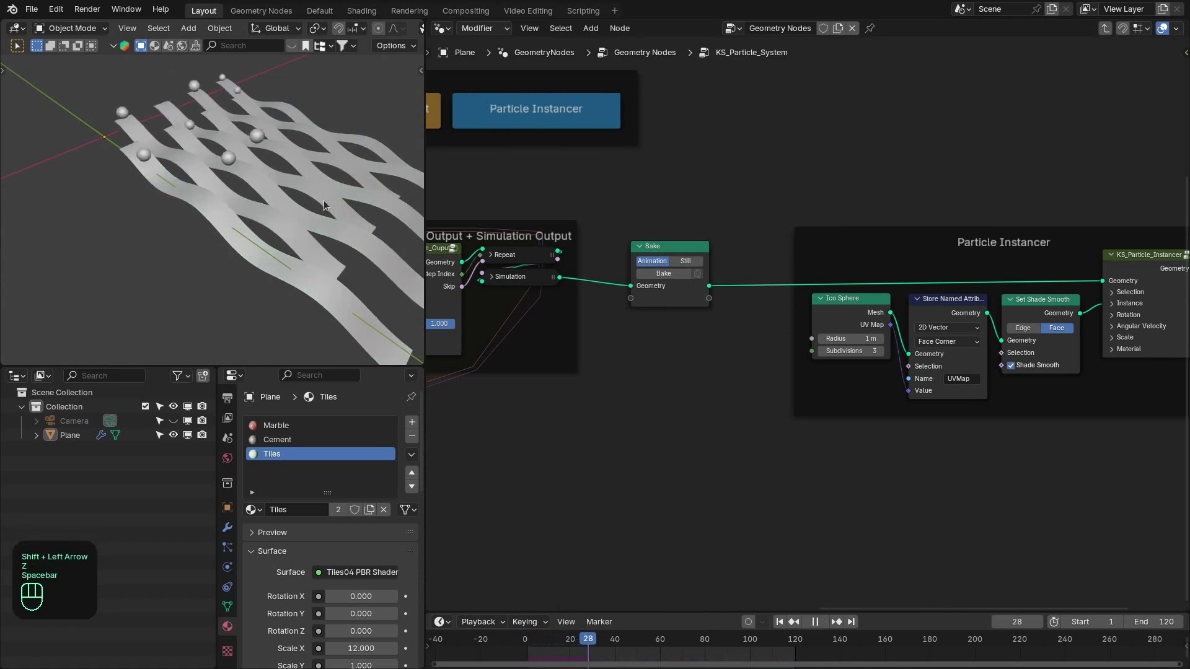
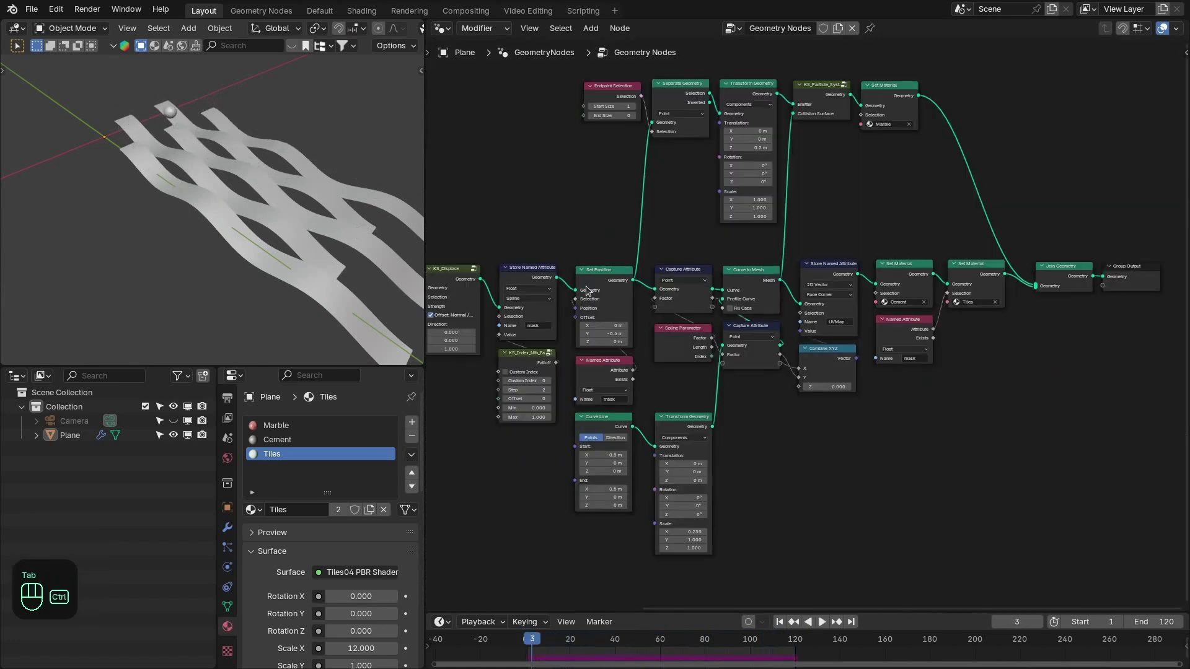
Step: Save, then add a Solidify modifier giving the ribbons 0.01 m thickness
{"action": "key", "text": "ctrl+s"}
{"action": "left_click", "coordinate": [285, 222]}
{"action": "left_click", "coordinate": [266, 203]}
{"action": "left_click", "coordinate": [228, 529]}
{"action": "left_click_drag", "start_coordinate": [261, 478], "coordinate": [363, 409]}
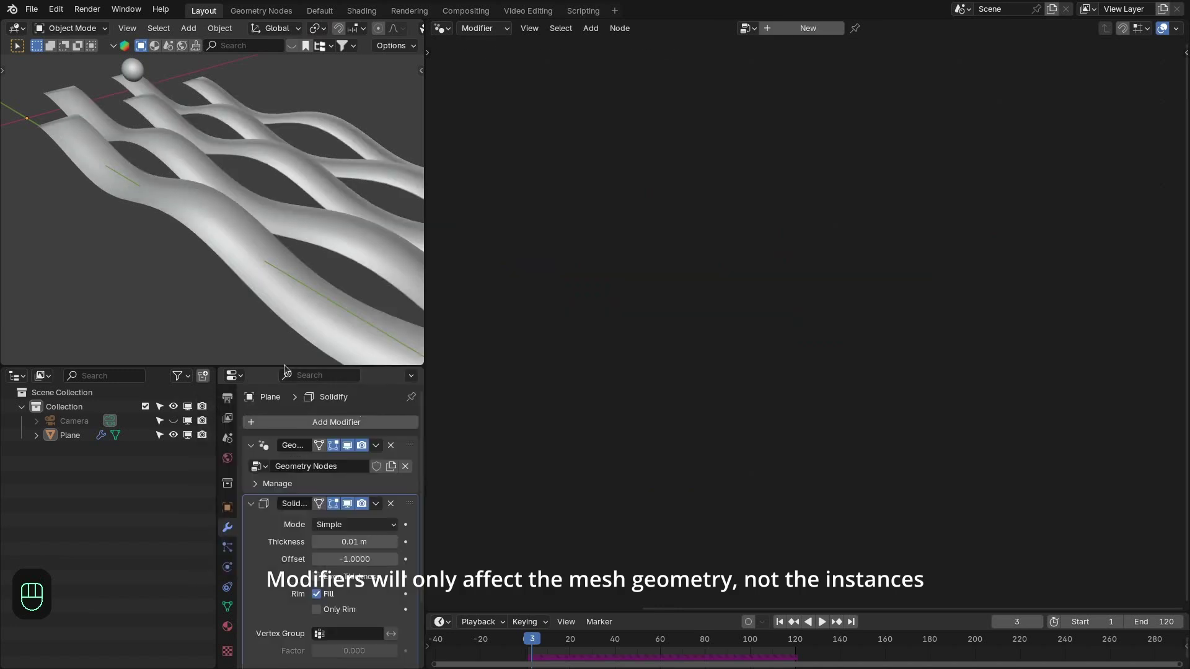
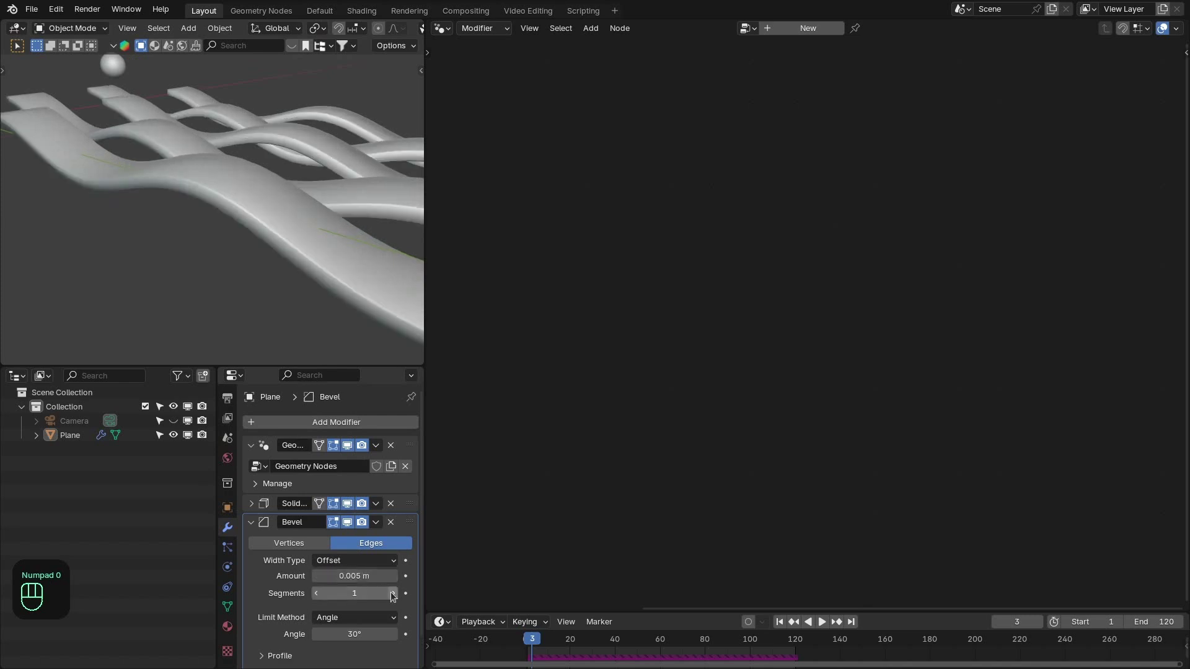
Step: Add a Bevel modifier at 0.005 m with 3 segments and inspect the edges in rendered shading
{"action": "left_click", "coordinate": [395, 594]}
{"action": "middle_click", "coordinate": [283, 288]}
{"action": "key", "text": "z"}
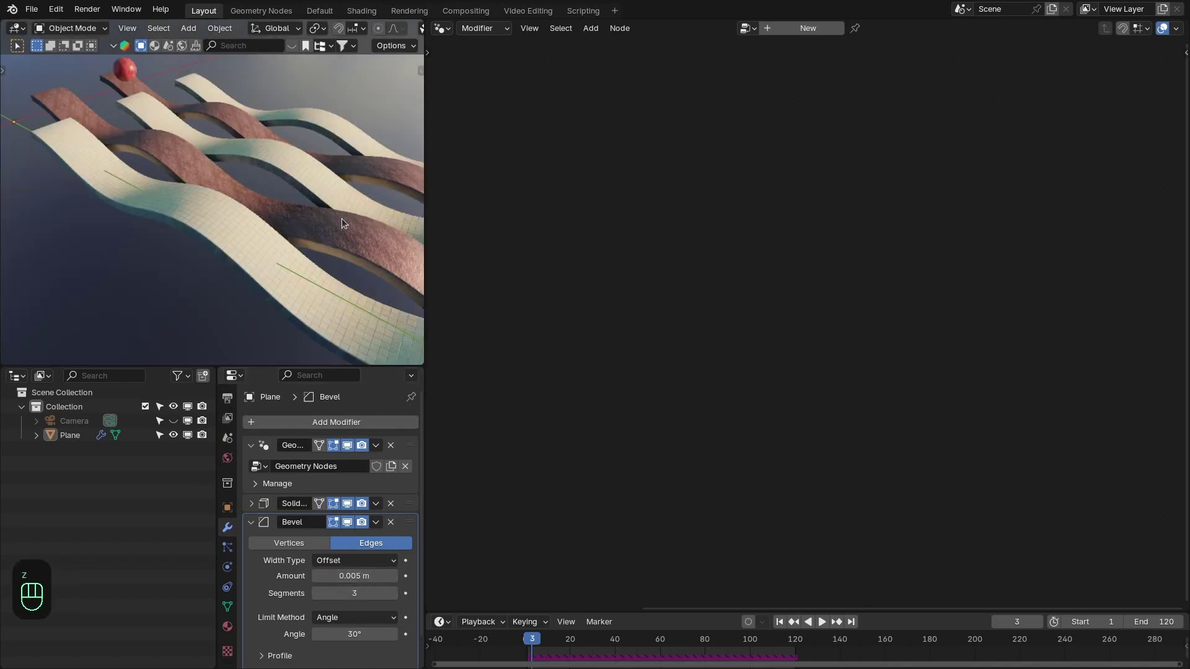
{"action": "left_click", "coordinate": [302, 248]}
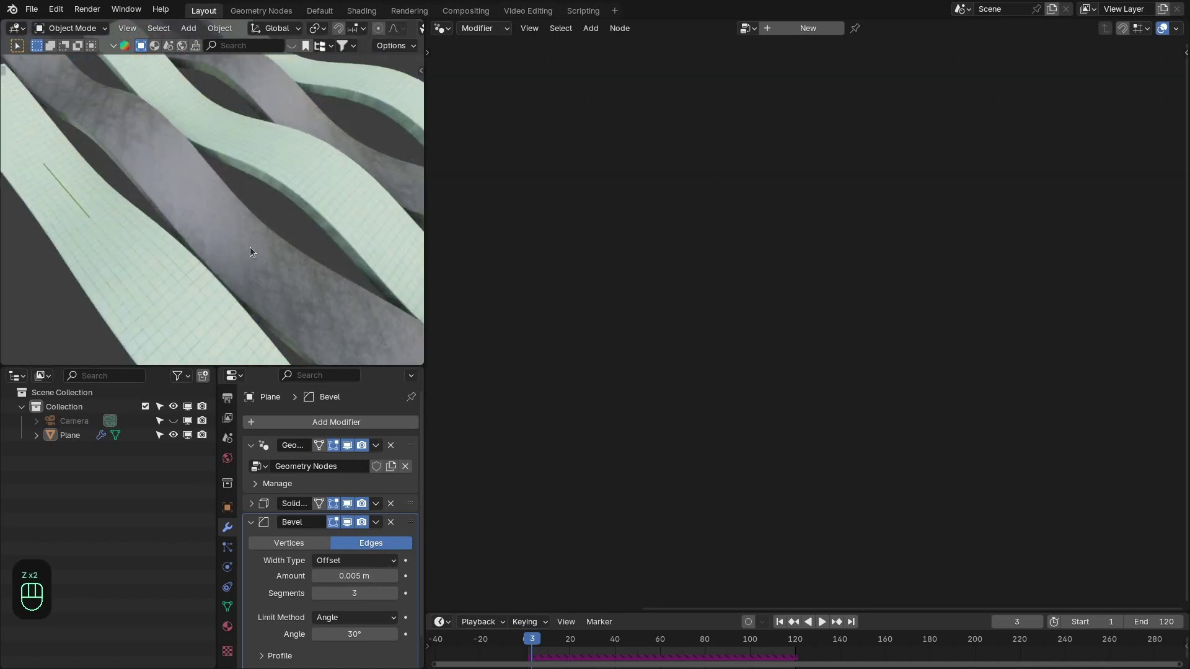
{"action": "key", "text": "z"}
{"action": "left_click", "coordinate": [270, 248]}
{"action": "key", "text": "z"}
{"action": "key", "text": "z"}
{"action": "key", "text": "z"}
{"action": "left_click_drag", "start_coordinate": [324, 252], "coordinate": [378, 263]}
{"action": "key", "text": "z"}
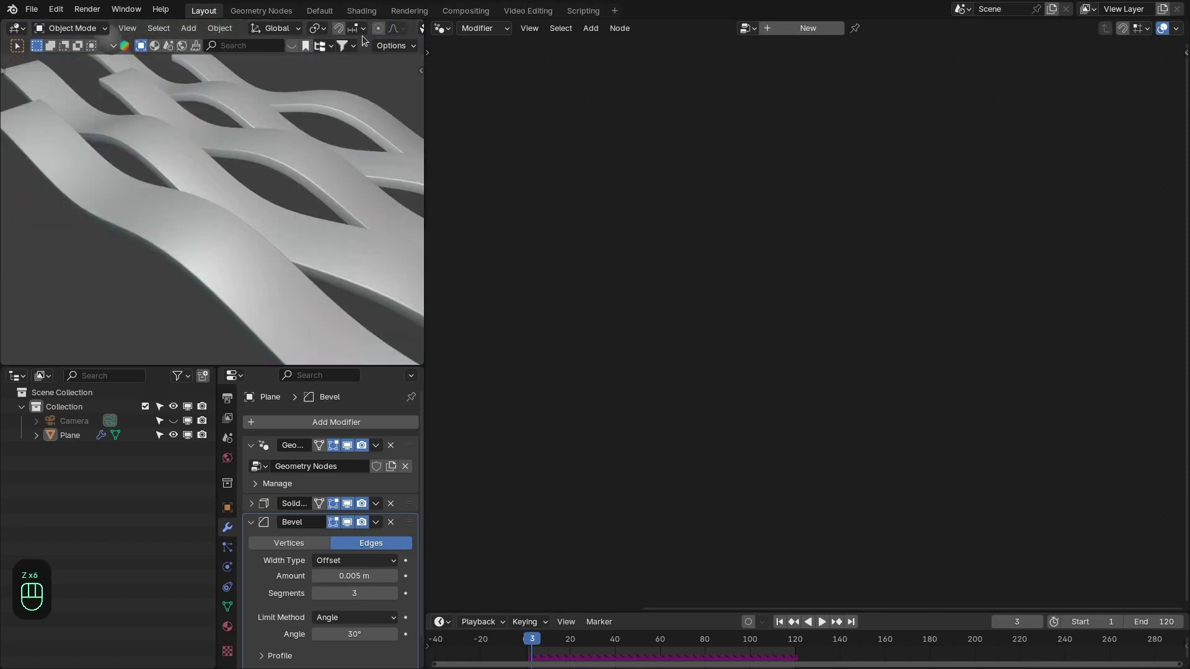
{"action": "left_click", "coordinate": [175, 164]}
Step: Show the full EasyHDR world node network around the table mountain HDR image
{"action": "left_click_drag", "start_coordinate": [376, 19], "coordinate": [767, 212]}
{"action": "key", "text": "Home"}
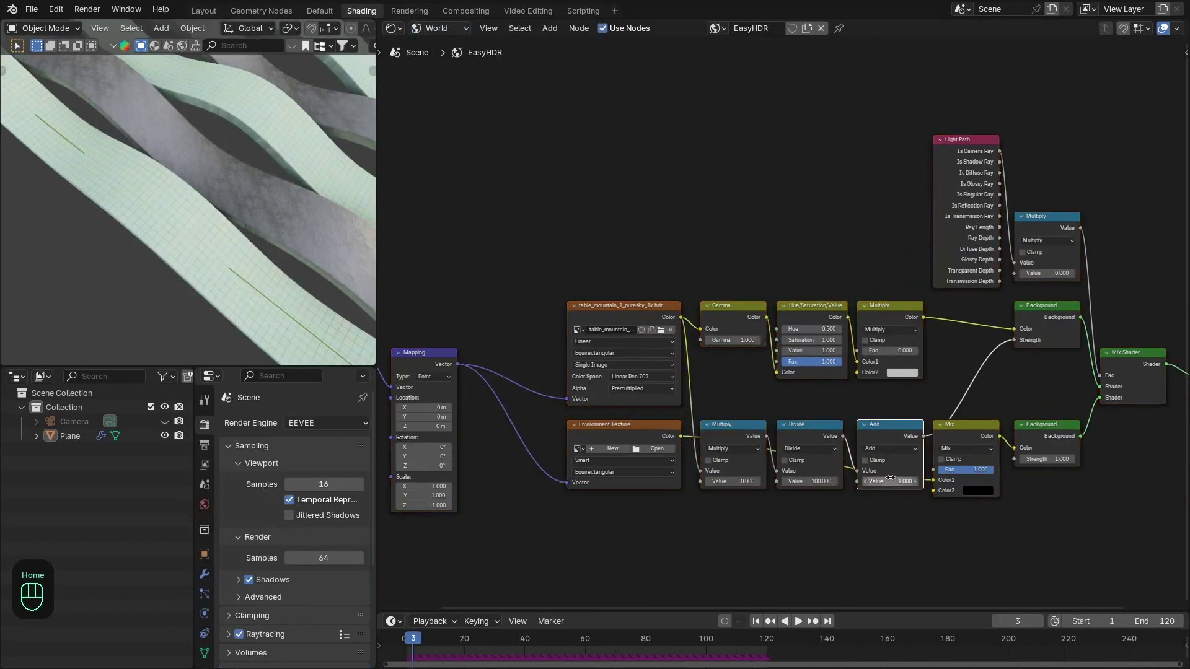
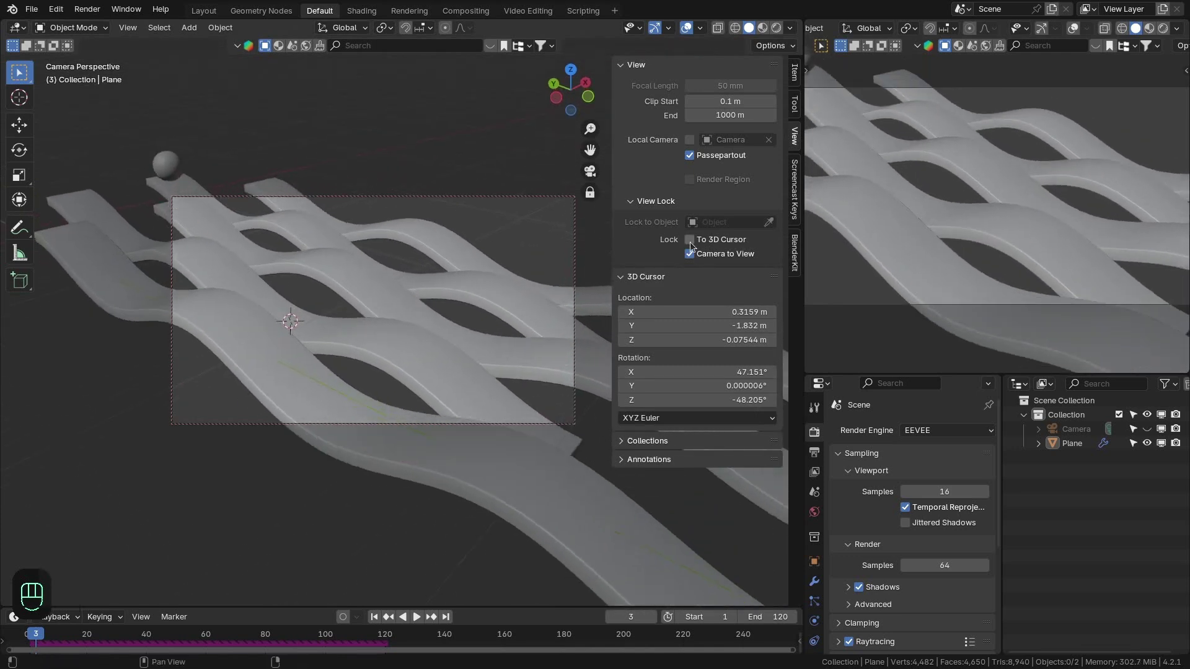
Step: Leave camera view and add an Area light above the ribbon scene
{"action": "key", "text": "n"}
{"action": "left_click", "coordinate": [532, 249]}
{"action": "left_click", "coordinate": [213, 640]}
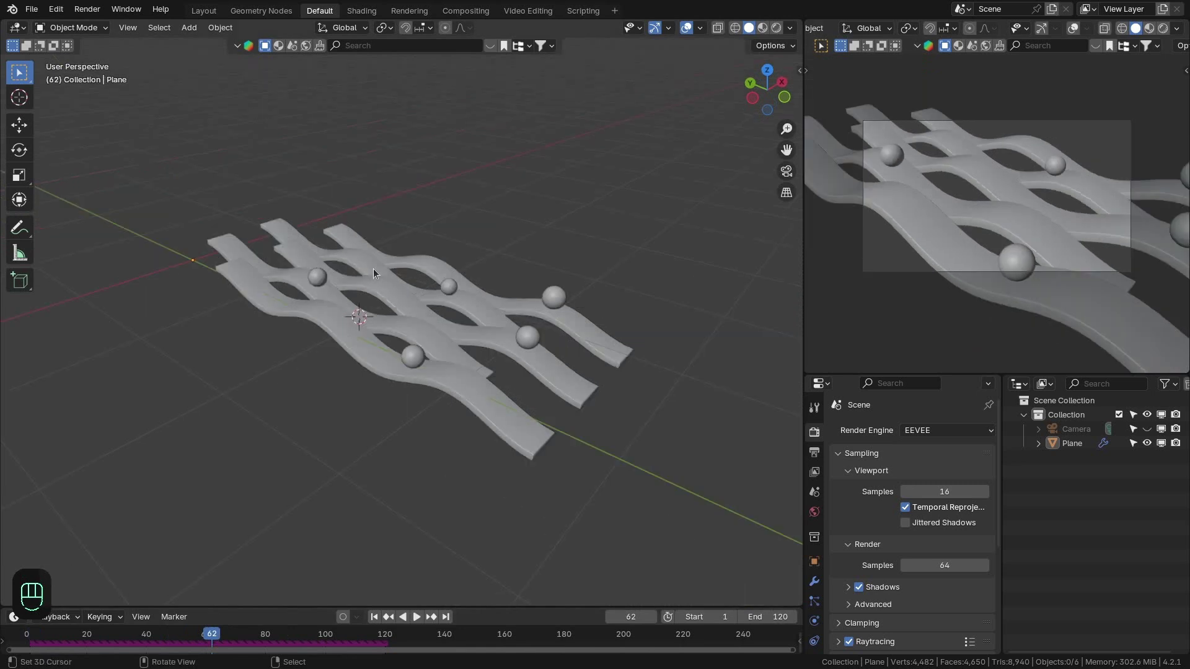
{"action": "key", "text": "shift+a"}
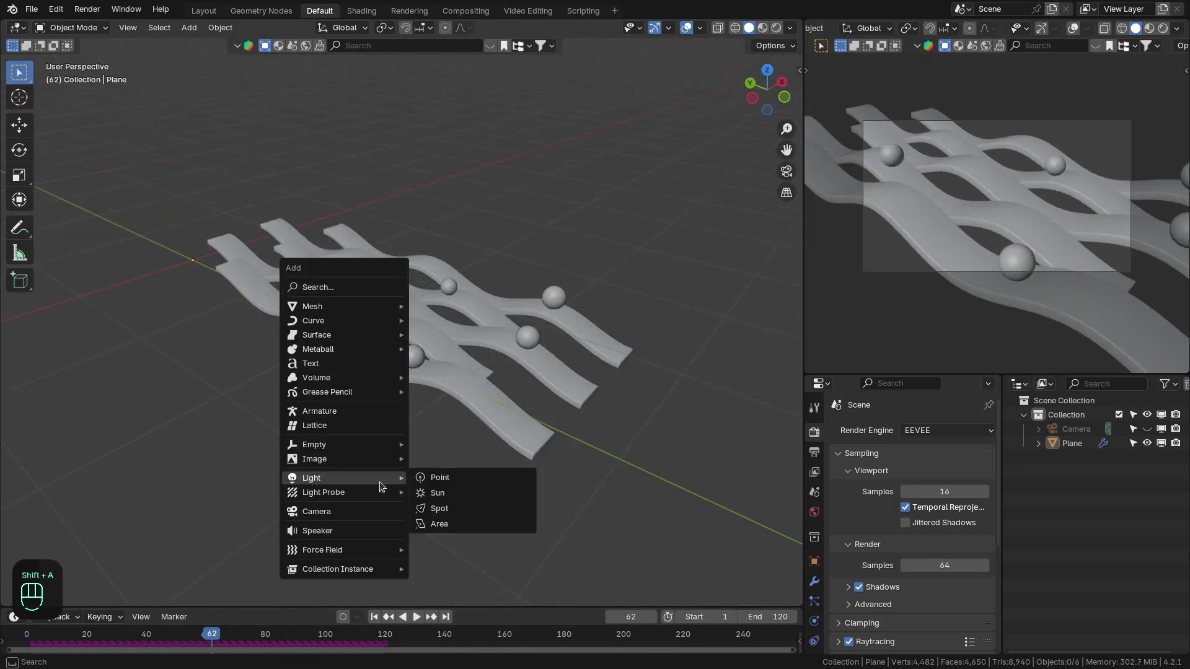
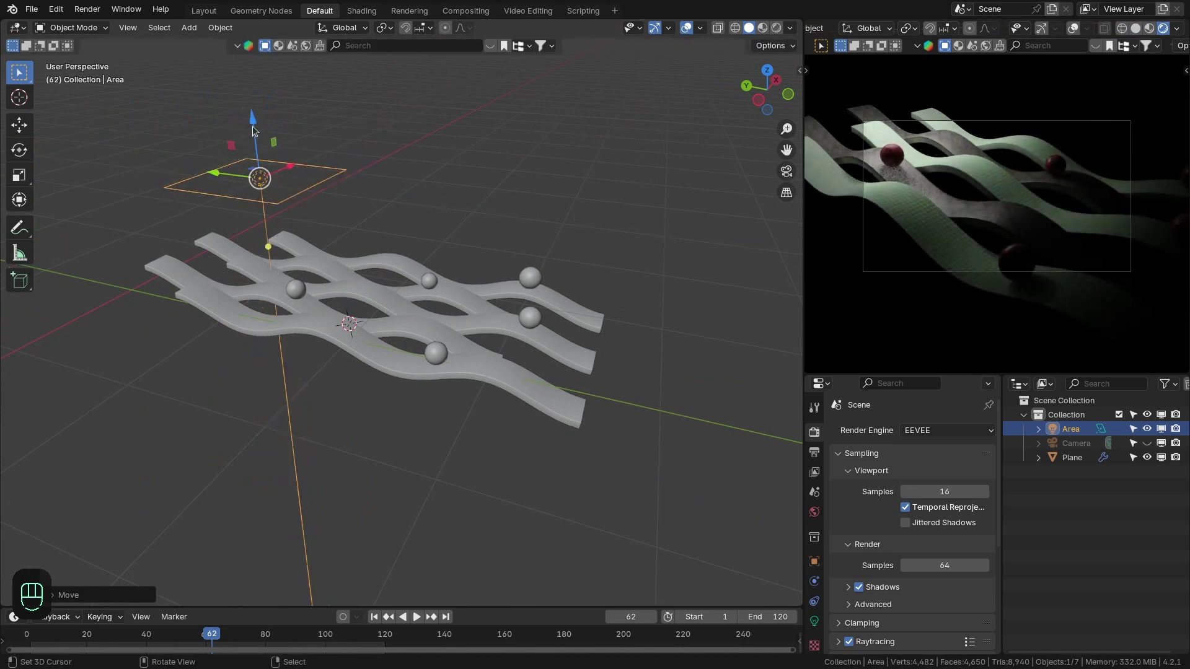
{"action": "left_click", "coordinate": [256, 128]}
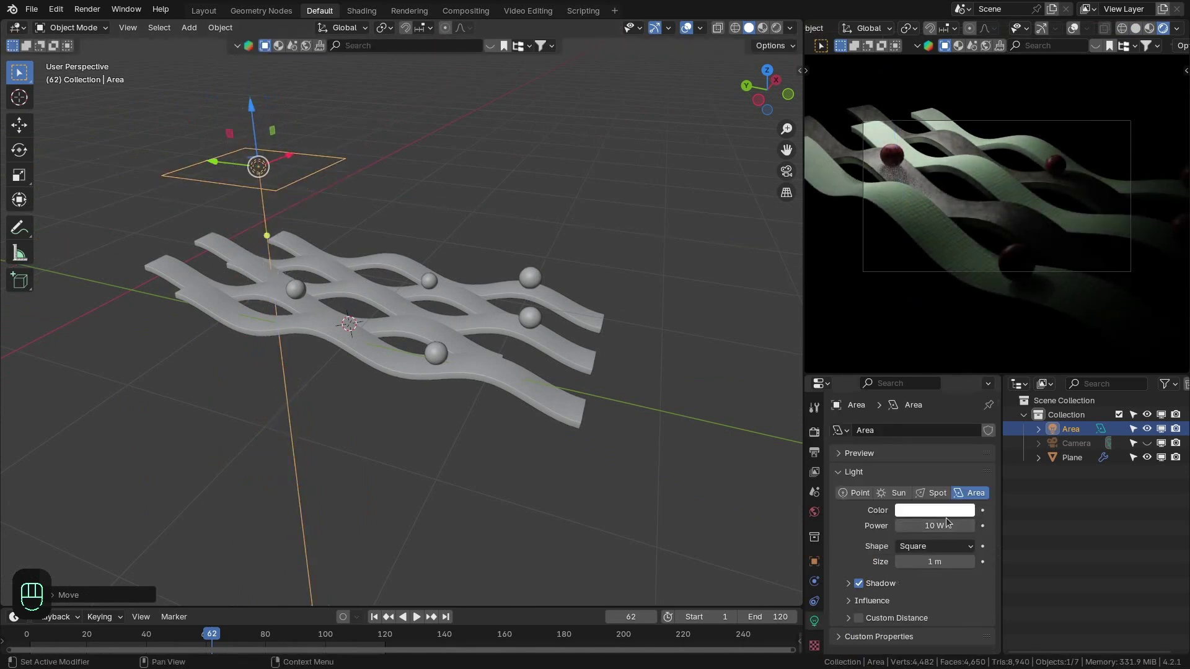
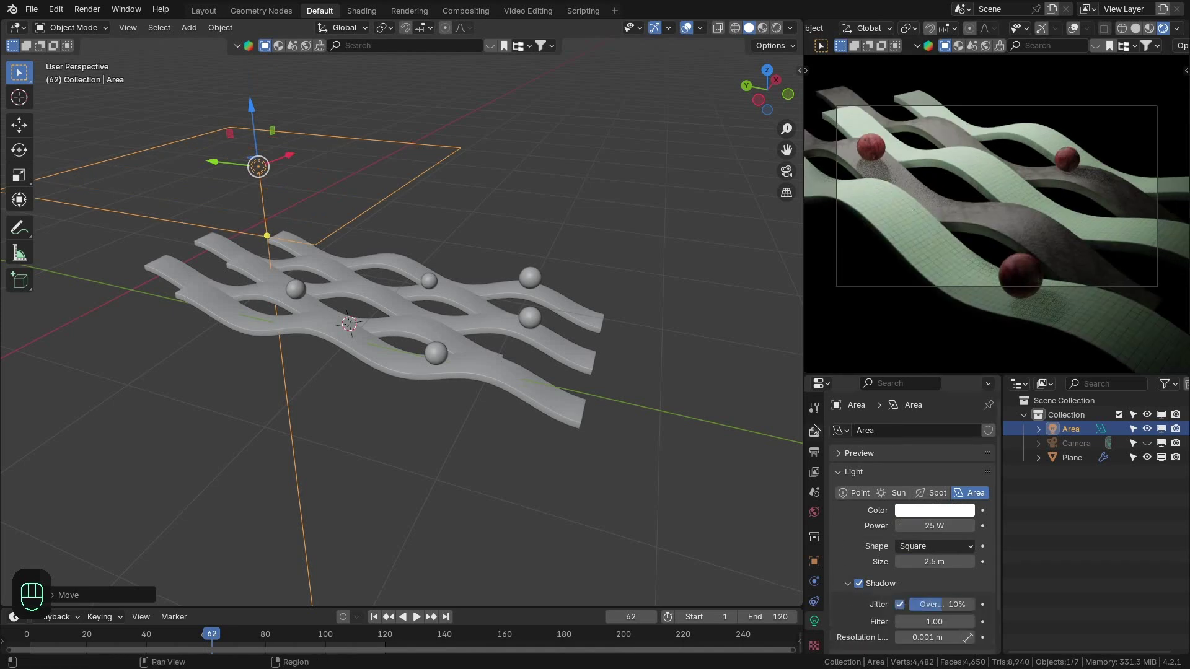
Step: Set the light to 25 W and 2.5 m with jittered soft shadows, checking the rendered preview
{"action": "middle_click", "coordinate": [911, 526]}
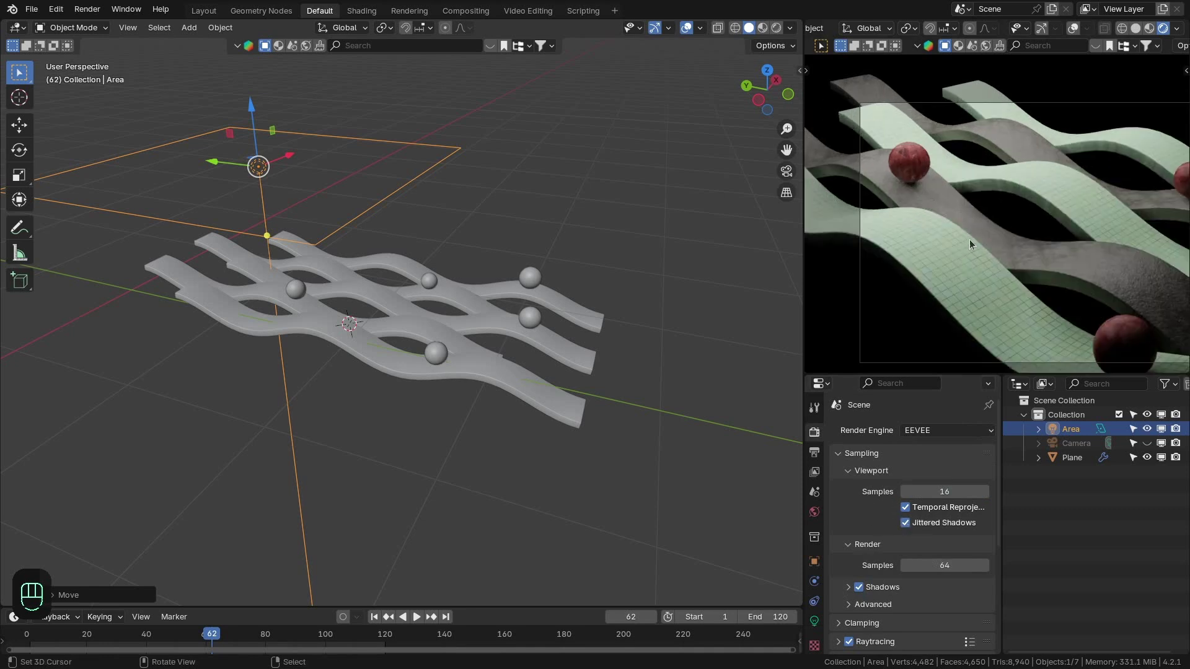
{"action": "left_click_drag", "start_coordinate": [966, 253], "coordinate": [846, 288]}
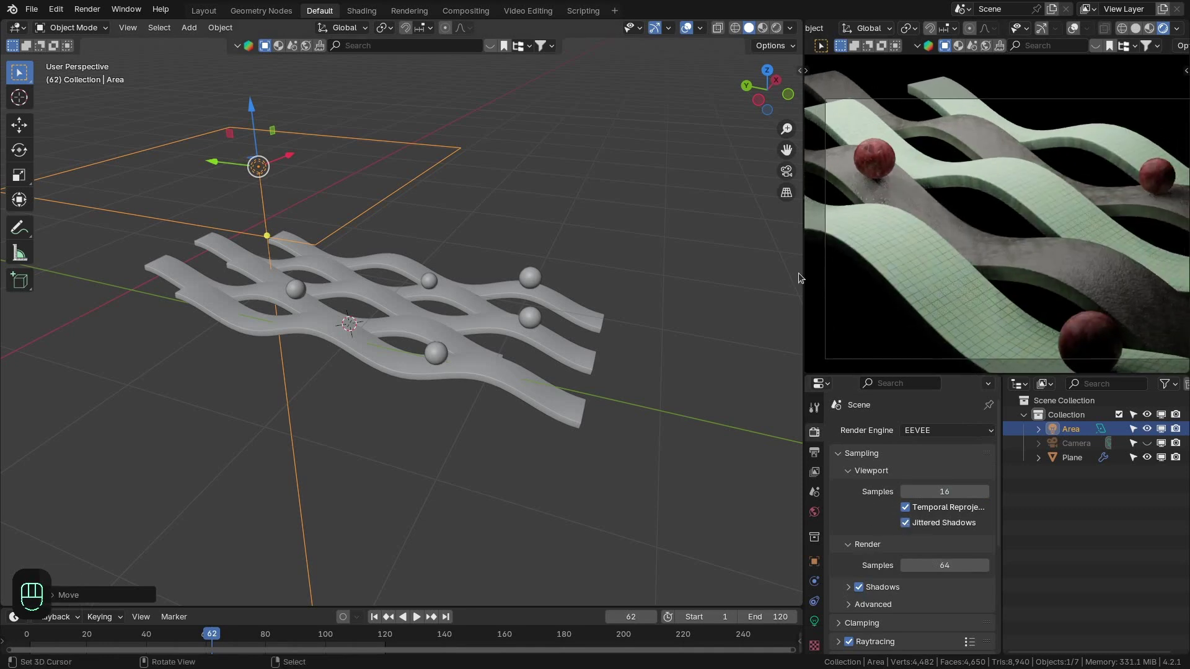
{"action": "middle_click", "coordinate": [831, 247]}
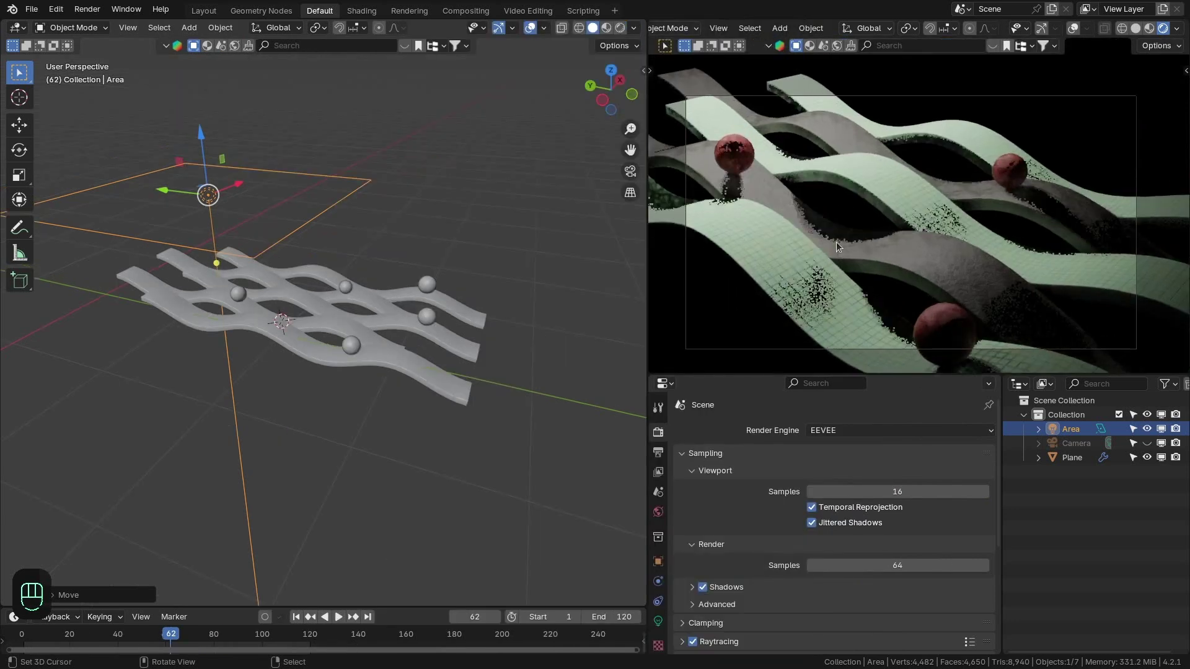
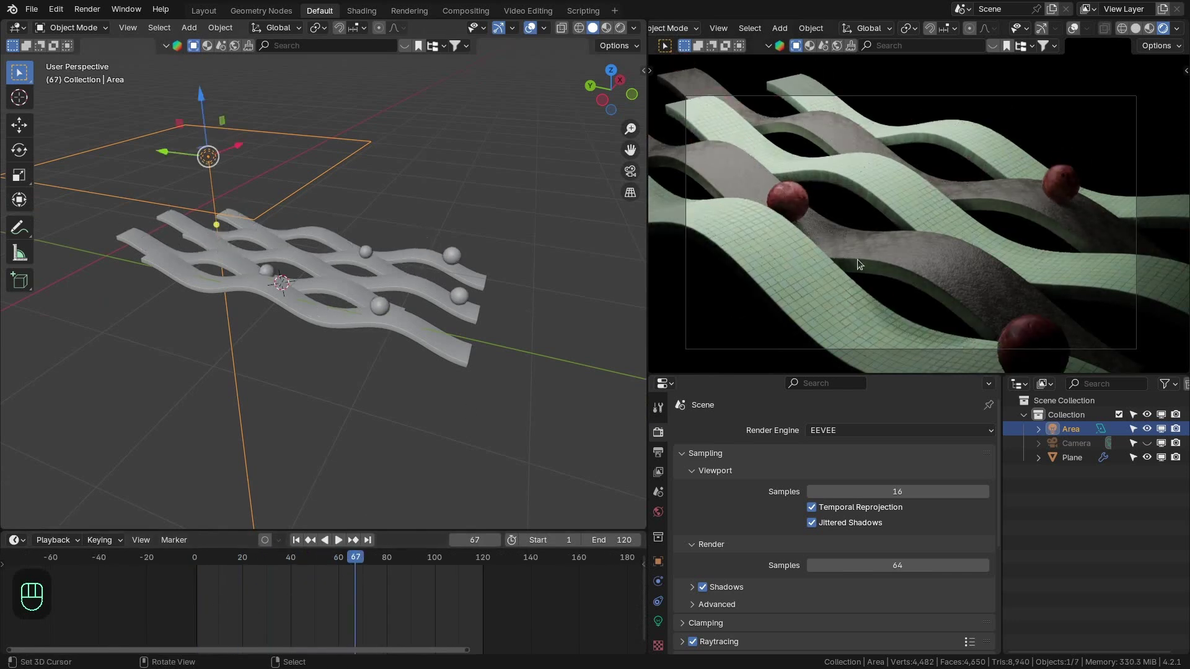
{"action": "key", "text": "ctrl+space"}
{"action": "left_click", "coordinate": [318, 236]}
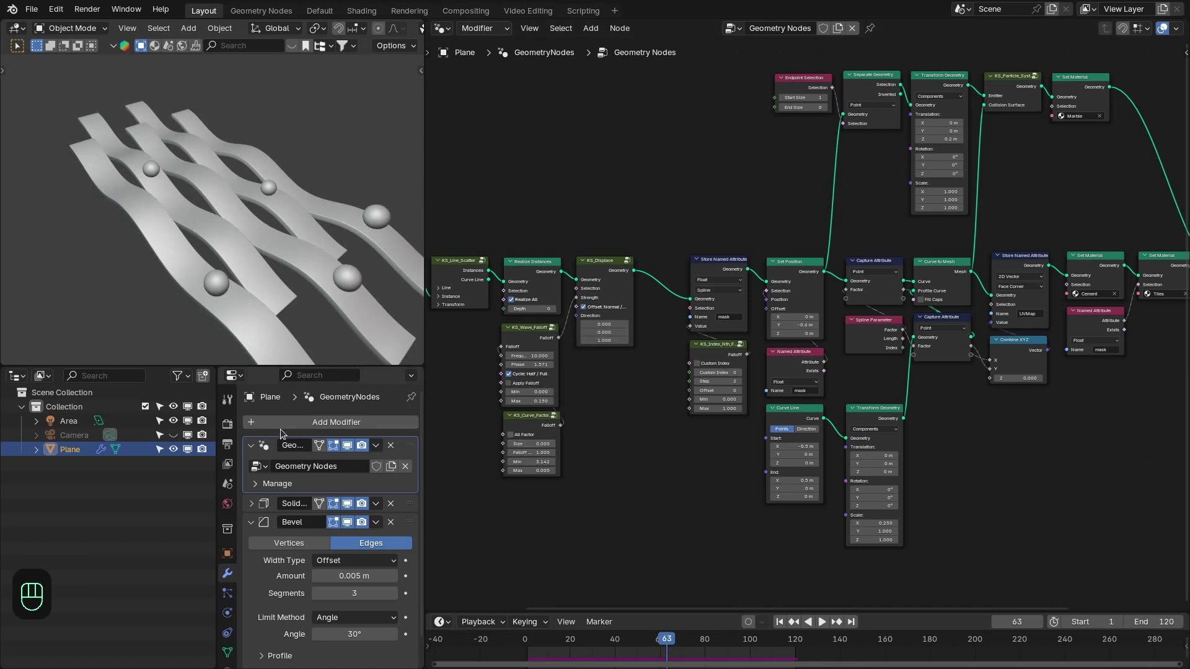
Step: Switch to the Ball_Roll cups-and-poles scene and bring its node tree into view
{"action": "left_click", "coordinate": [38, 11]}
{"action": "left_click", "coordinate": [726, 251]}
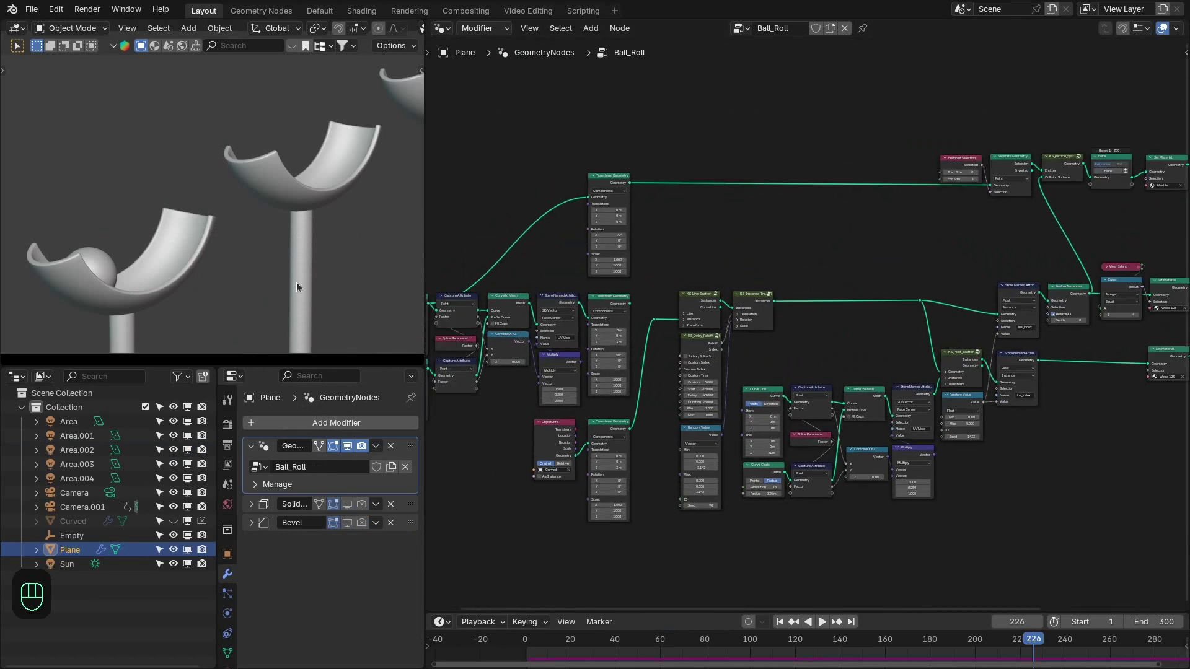
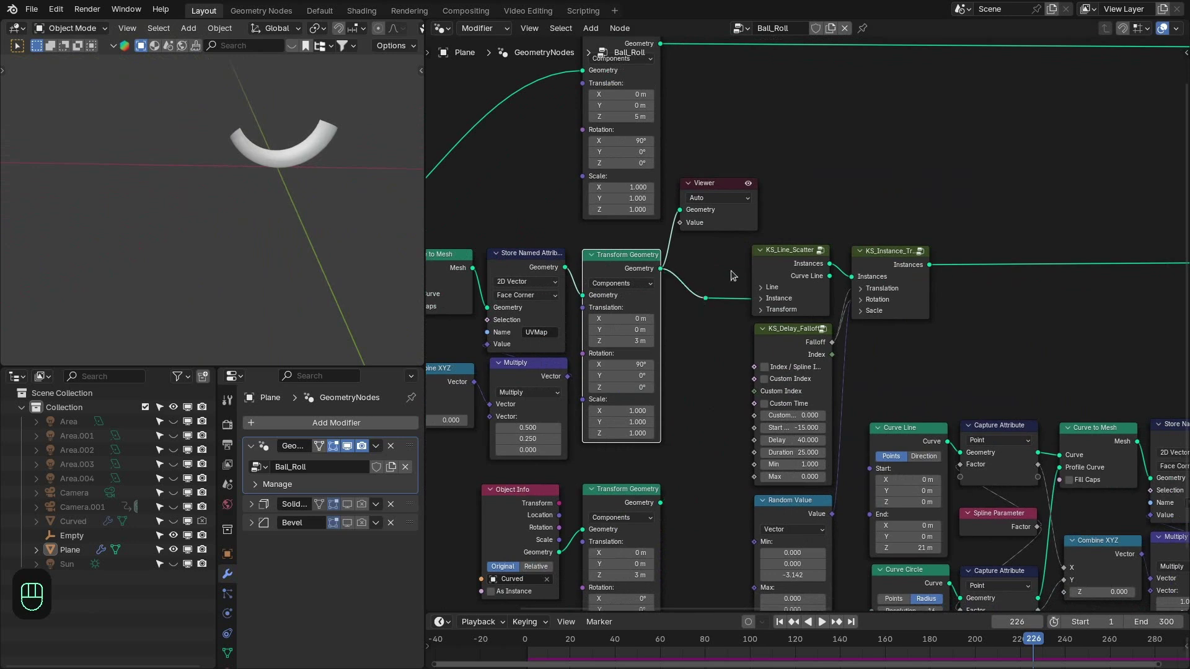
{"action": "middle_click", "coordinate": [656, 274]}
{"action": "left_click", "coordinate": [661, 227]}
{"action": "left_click", "coordinate": [739, 269]}
Step: Route the Viewer to the KS_Line_Scatter instances and inspect the row of curved cups
{"action": "left_click", "coordinate": [306, 166]}
{"action": "left_click", "coordinate": [323, 171]}
{"action": "left_click", "coordinate": [254, 200]}
{"action": "middle_click", "coordinate": [289, 188]}
{"action": "left_click", "coordinate": [296, 185]}
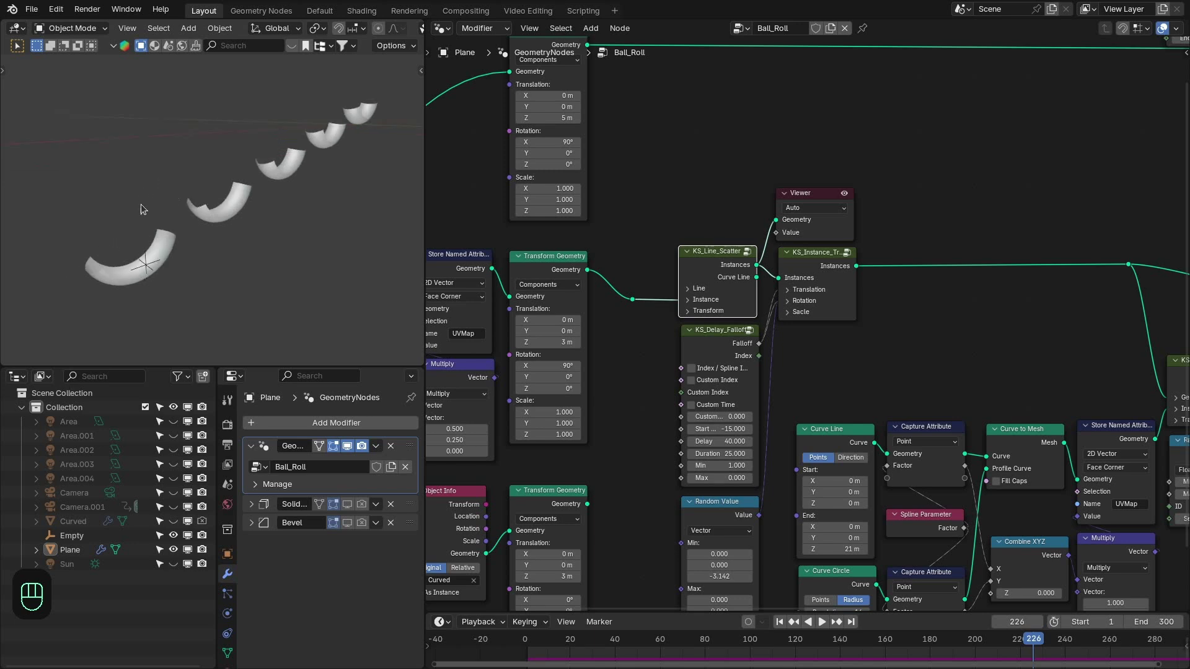
{"action": "left_click", "coordinate": [129, 271]}
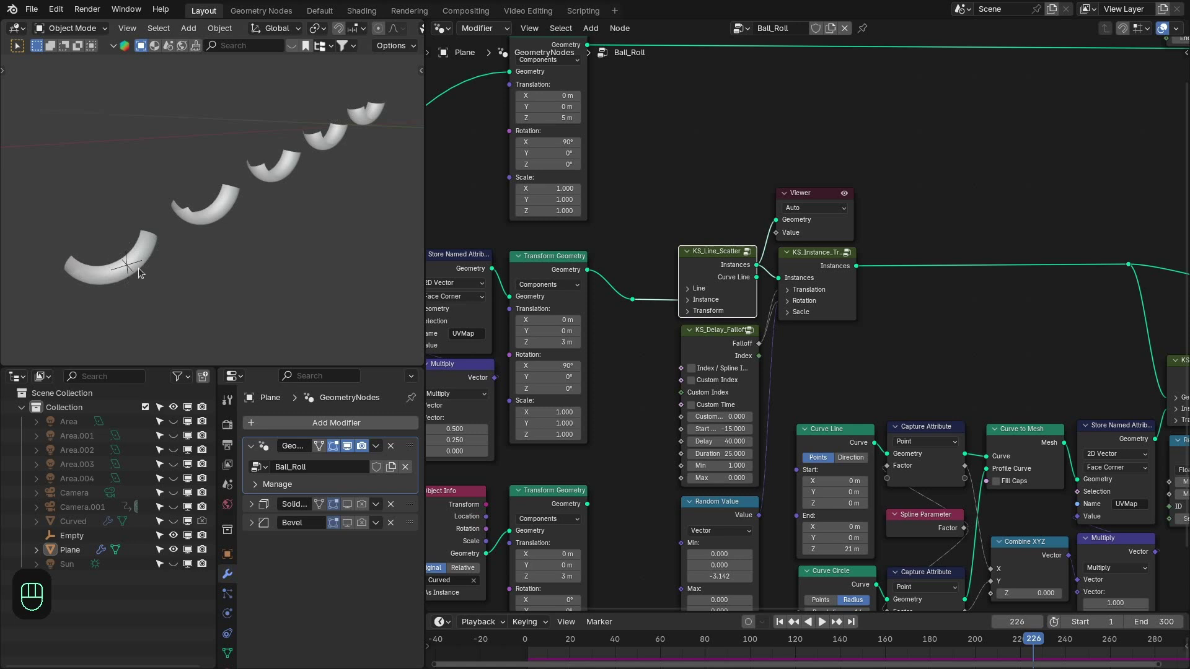
Step: Play the cups appearing from frame 1, then preview the KS_Point_Scatter poles
{"action": "left_click", "coordinate": [810, 282]}
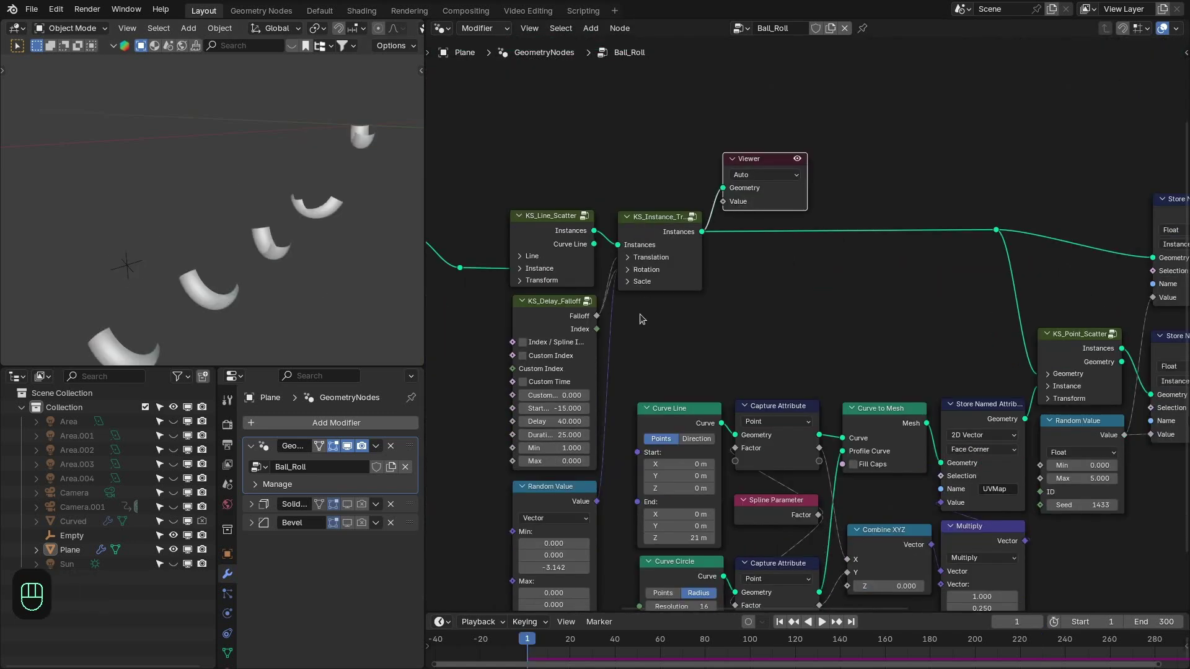
{"action": "key", "text": "space"}
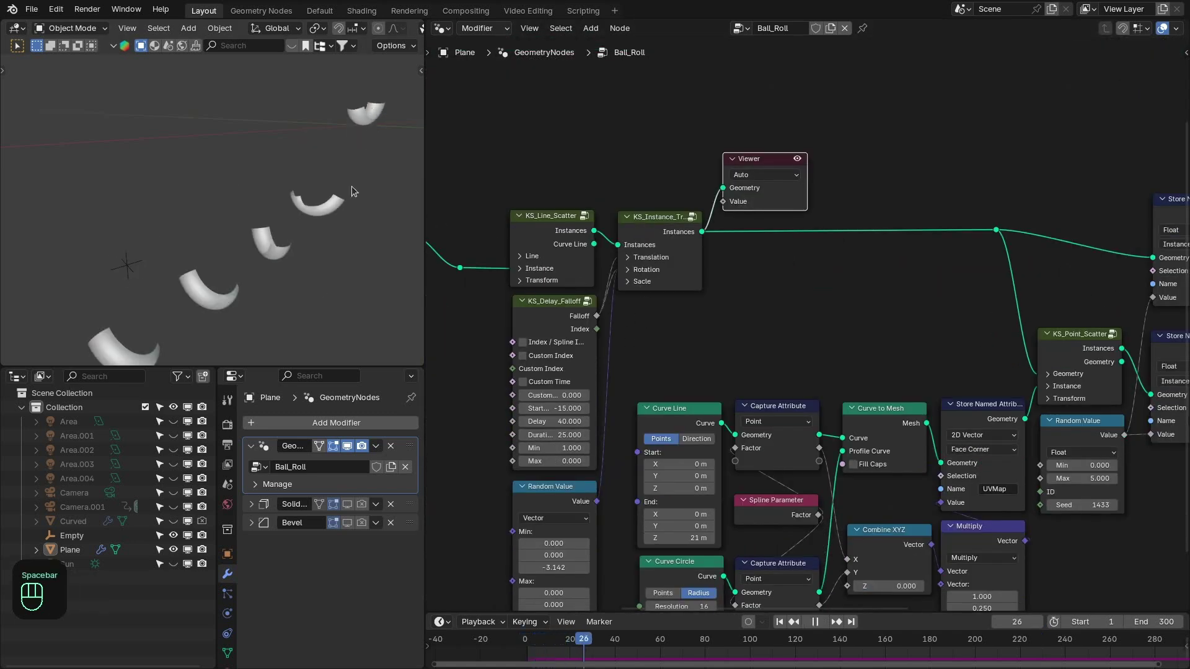
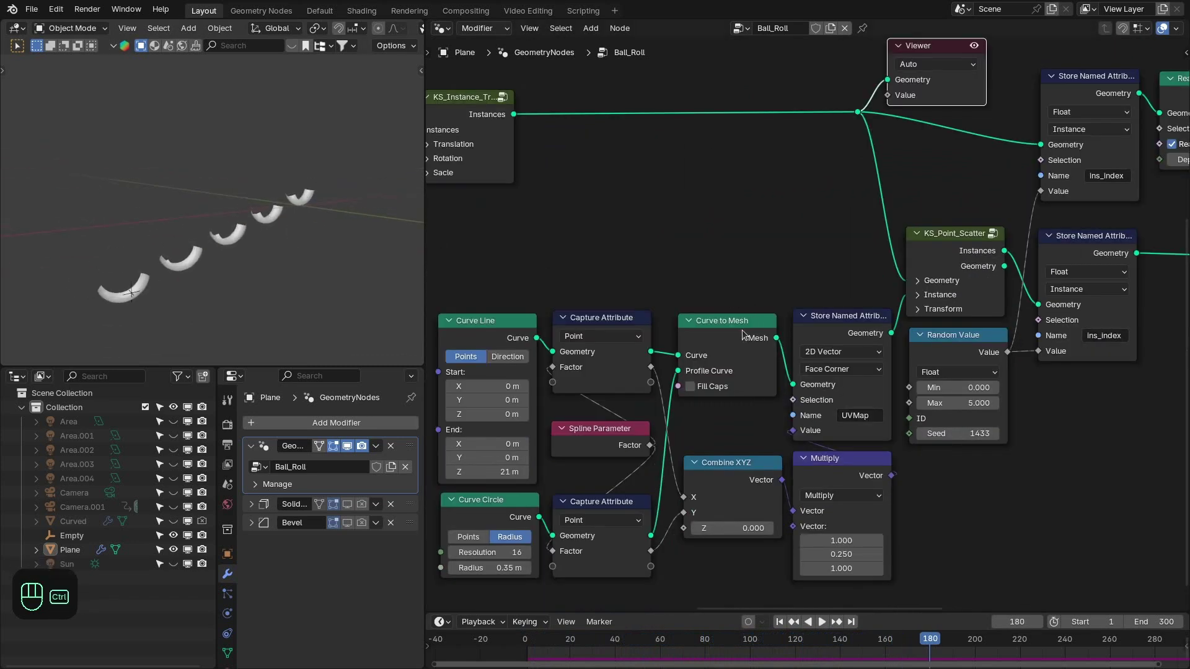
{"action": "left_click", "coordinate": [746, 332]}
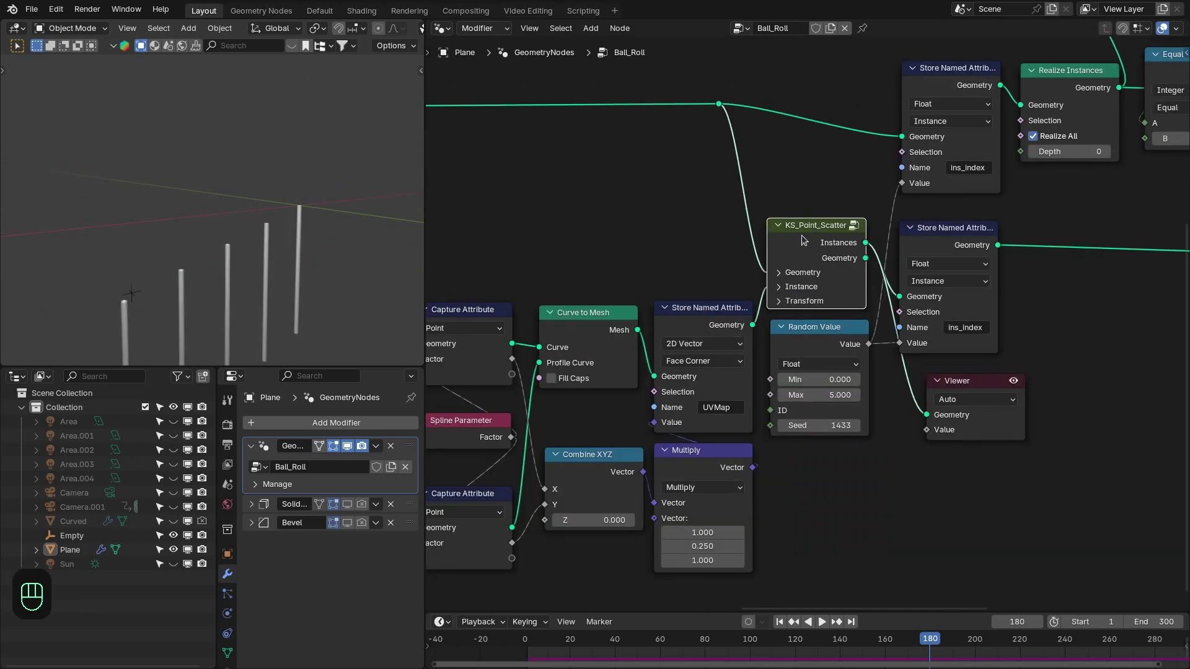
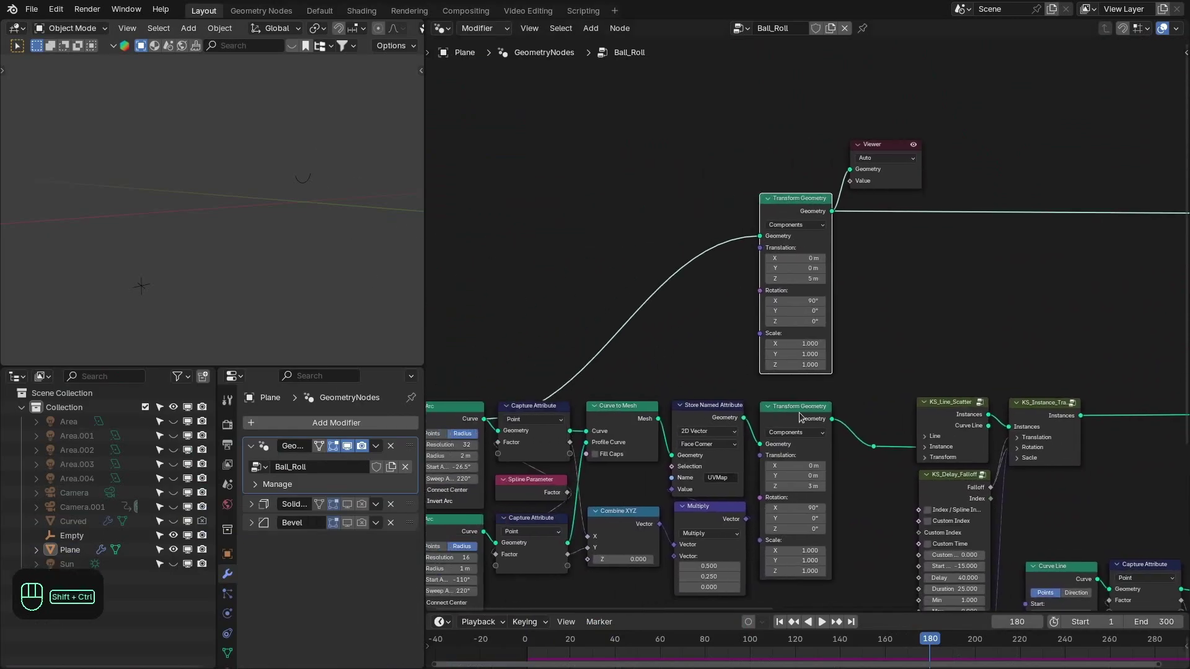
Step: Preview the second transformed cup piece and the KS_Particle_System ball, jumping back to frame 1
{"action": "left_click", "coordinate": [803, 414]}
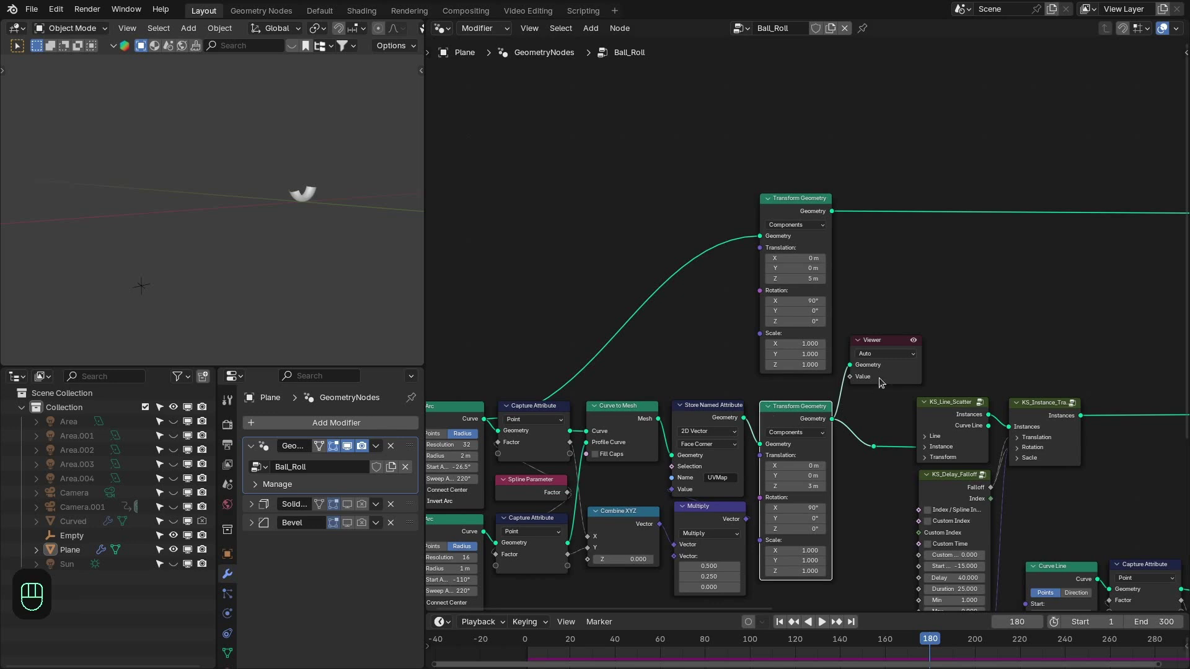
{"action": "key", "text": "x"}
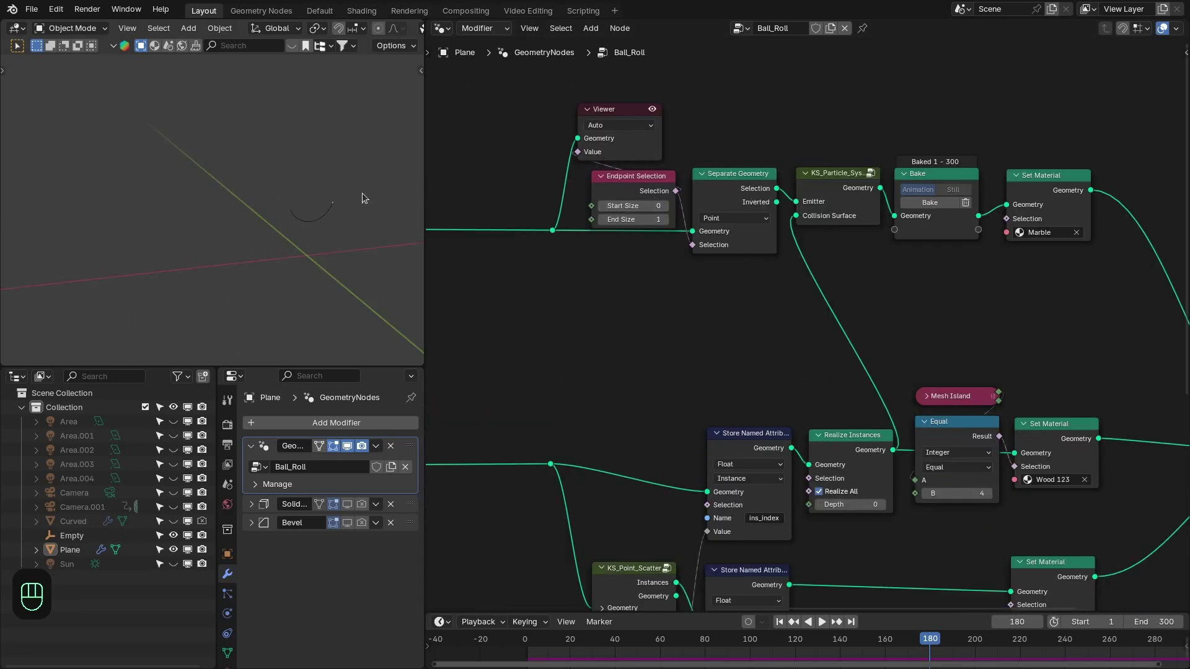
{"action": "left_click", "coordinate": [639, 156]}
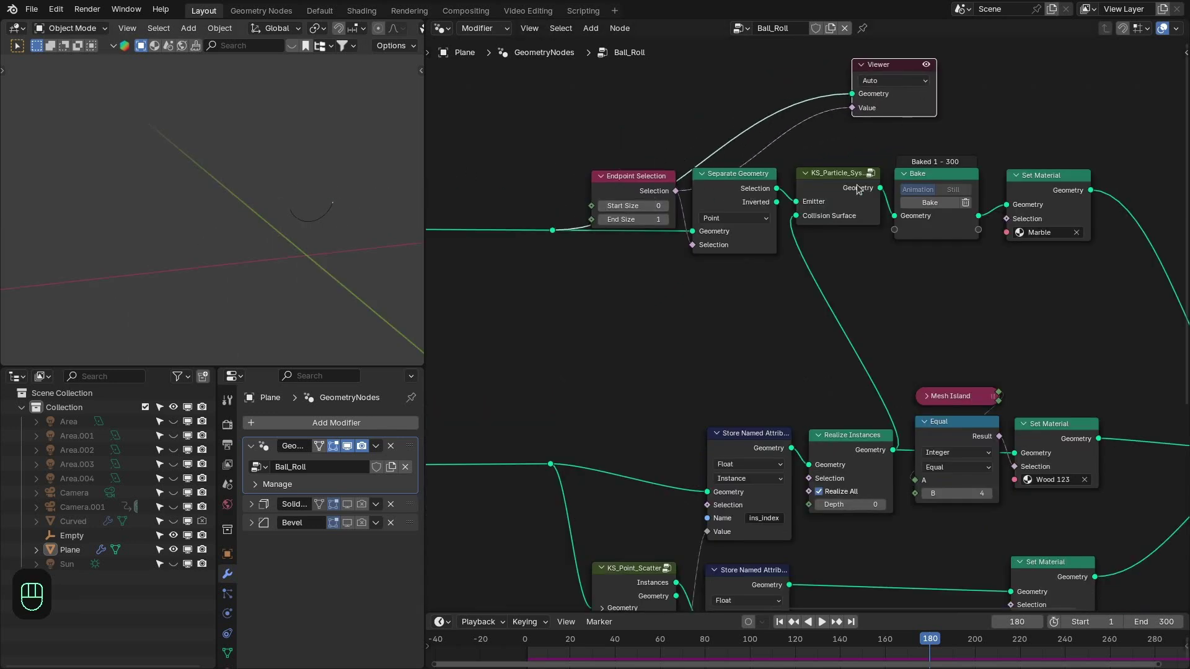
{"action": "left_click_drag", "start_coordinate": [850, 190], "coordinate": [856, 171]}
{"action": "left_click", "coordinate": [773, 142]}
{"action": "key", "text": "shift+Right"}
{"action": "key", "text": "shift+Left"}
Step: Preview the Realize Instances cups, then enter the KS_Particle_System group
{"action": "left_click", "coordinate": [296, 177]}
{"action": "left_click_drag", "start_coordinate": [353, 172], "coordinate": [328, 174]}
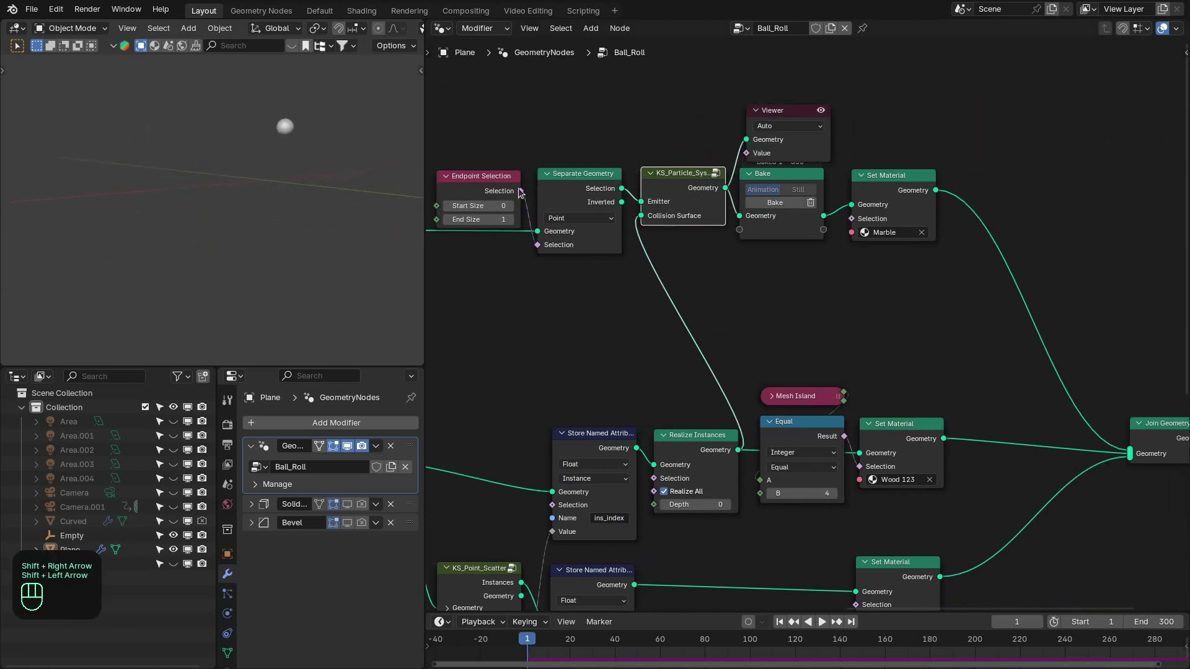
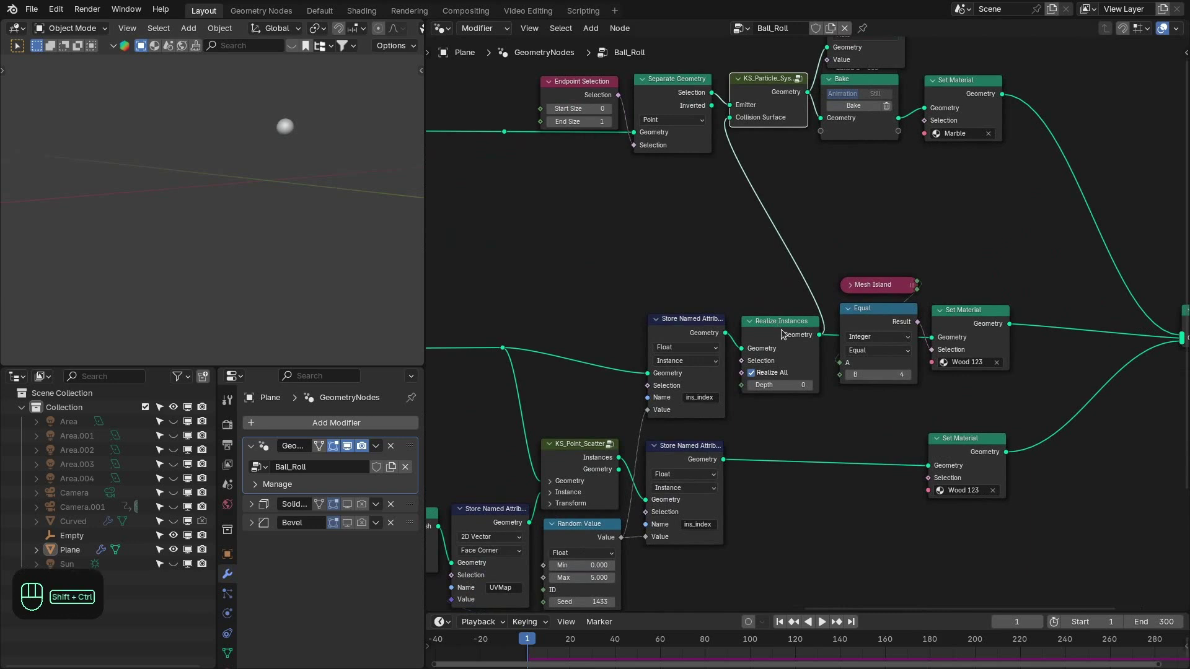
{"action": "left_click", "coordinate": [783, 333]}
{"action": "middle_click", "coordinate": [286, 238]}
{"action": "left_click_drag", "start_coordinate": [285, 238], "coordinate": [466, 233]}
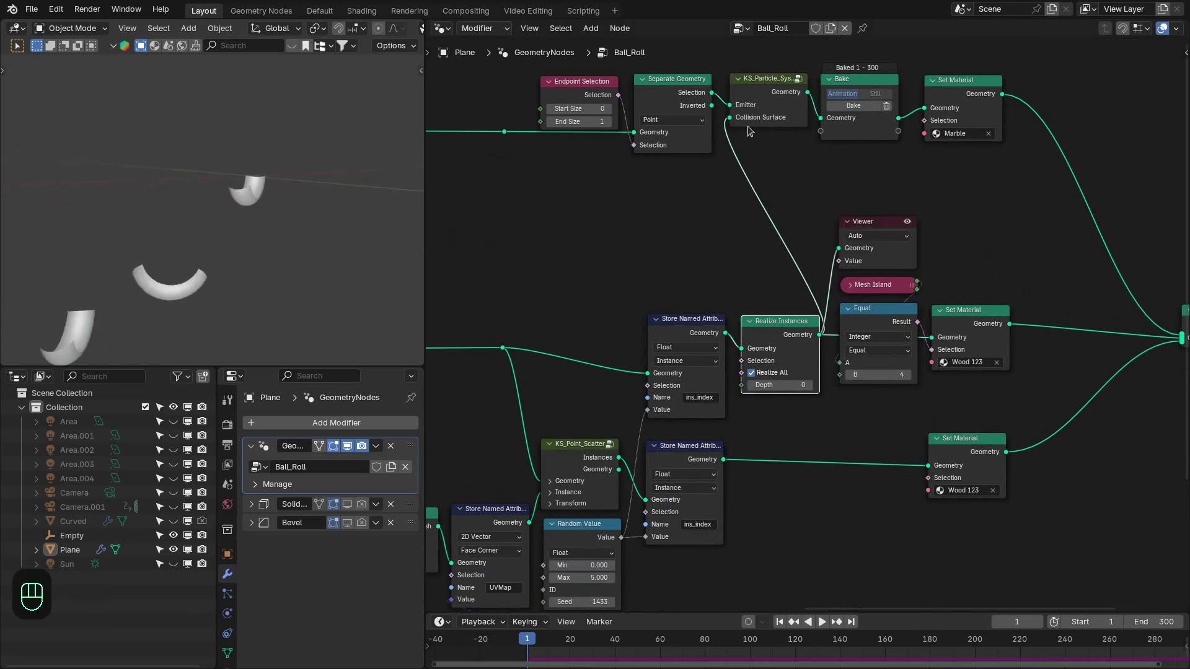
{"action": "key", "text": "x"}
{"action": "key", "text": "Tab"}
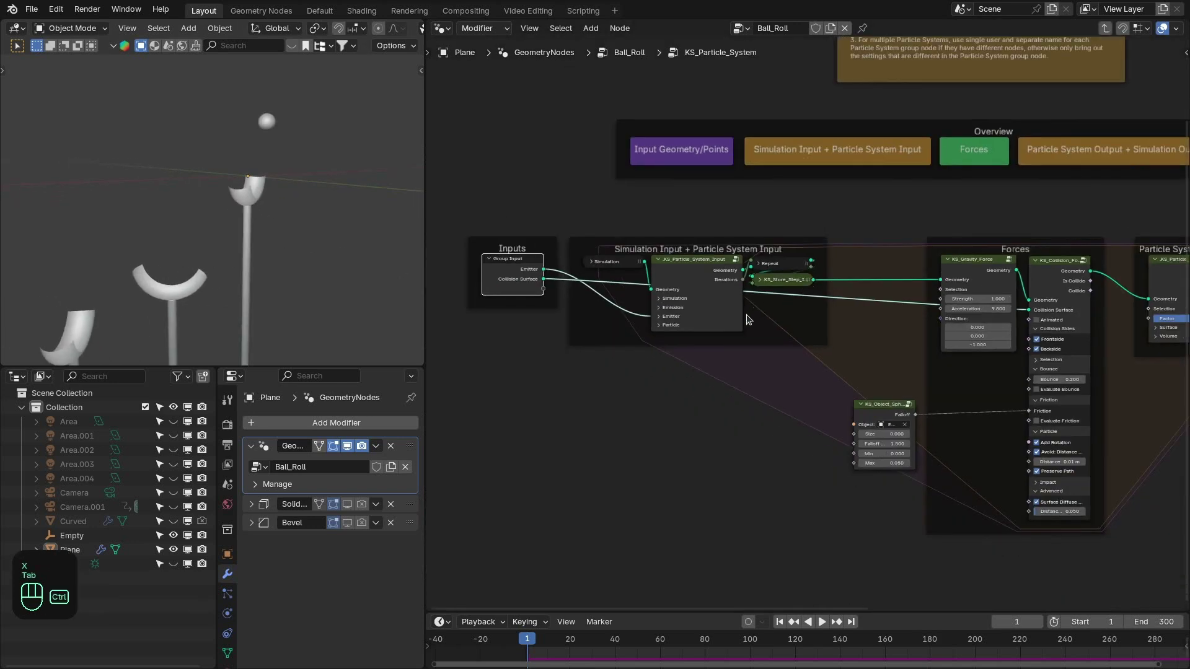
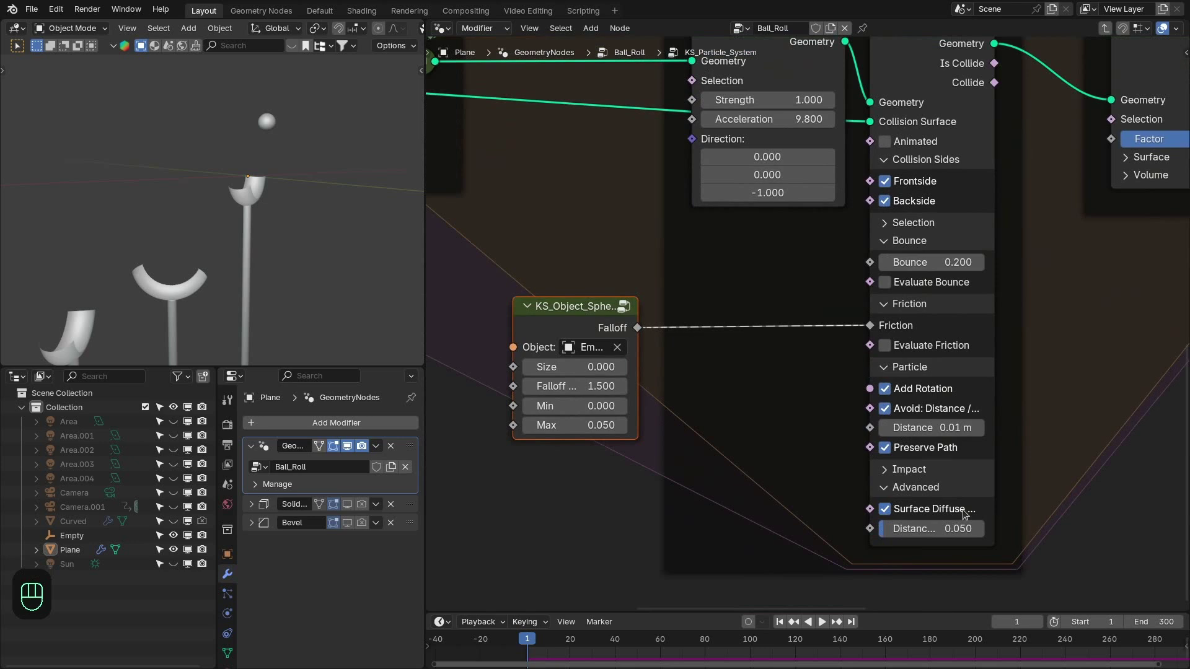
Step: Zoom to the KS_Collision_Force node and orbit to watch the ball roll between cups
{"action": "left_click", "coordinate": [309, 177]}
{"action": "middle_click", "coordinate": [284, 206]}
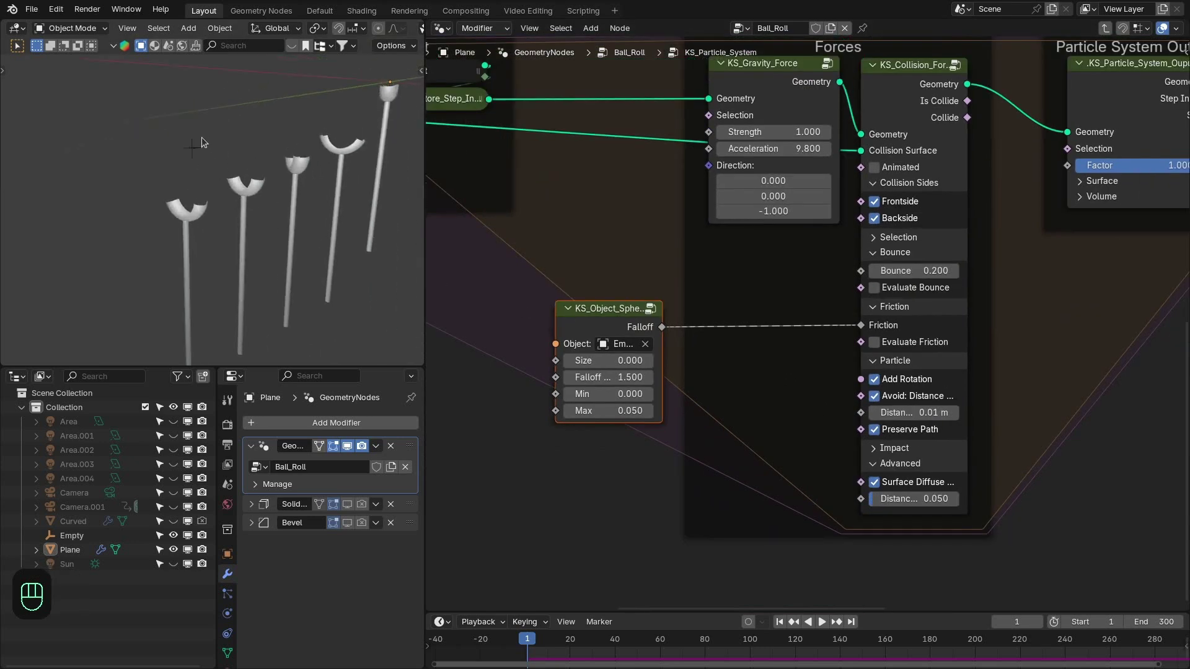
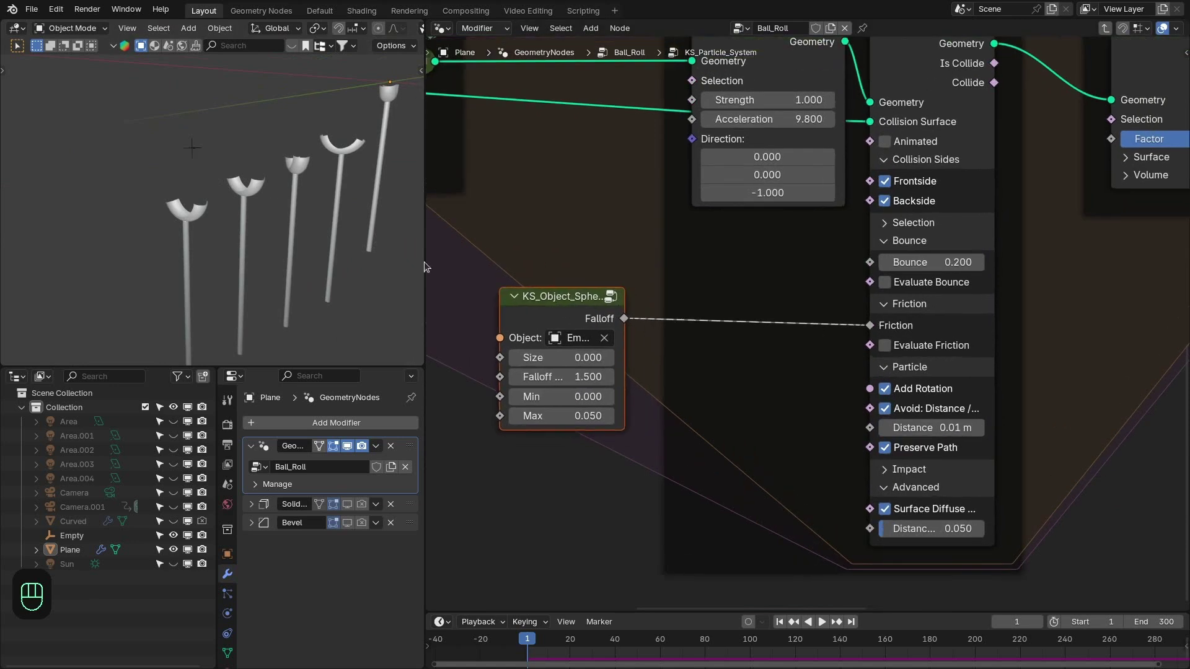
{"action": "left_click_drag", "start_coordinate": [578, 640], "coordinate": [460, 374]}
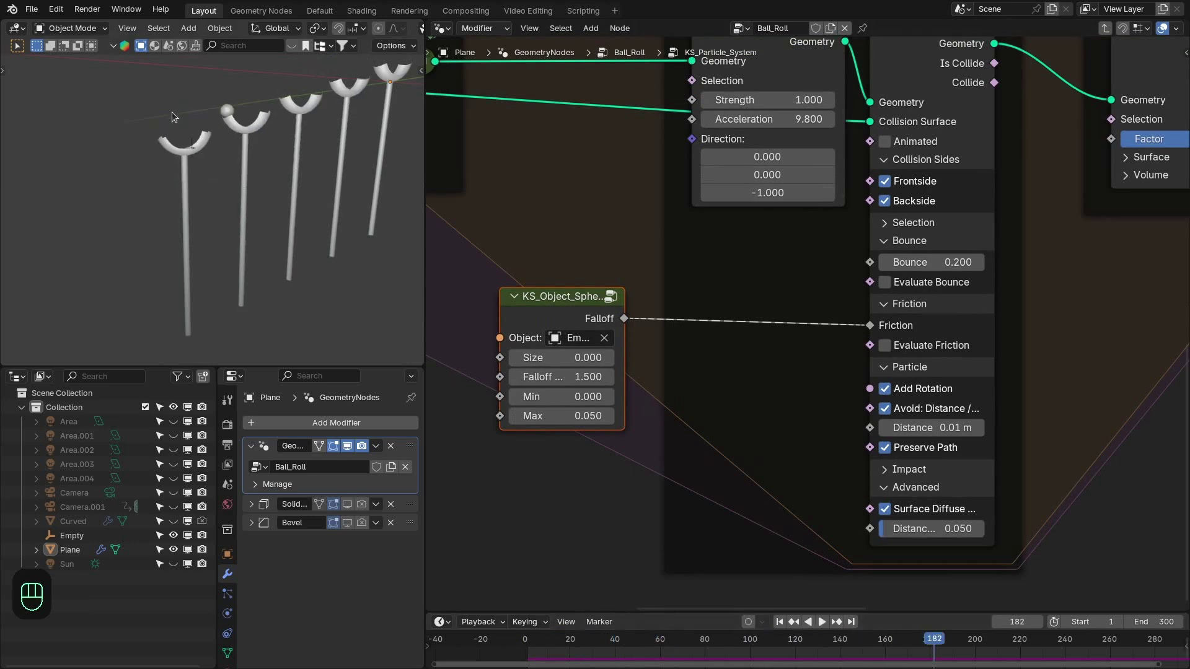
{"action": "left_click_drag", "start_coordinate": [947, 643], "coordinate": [401, 155]}
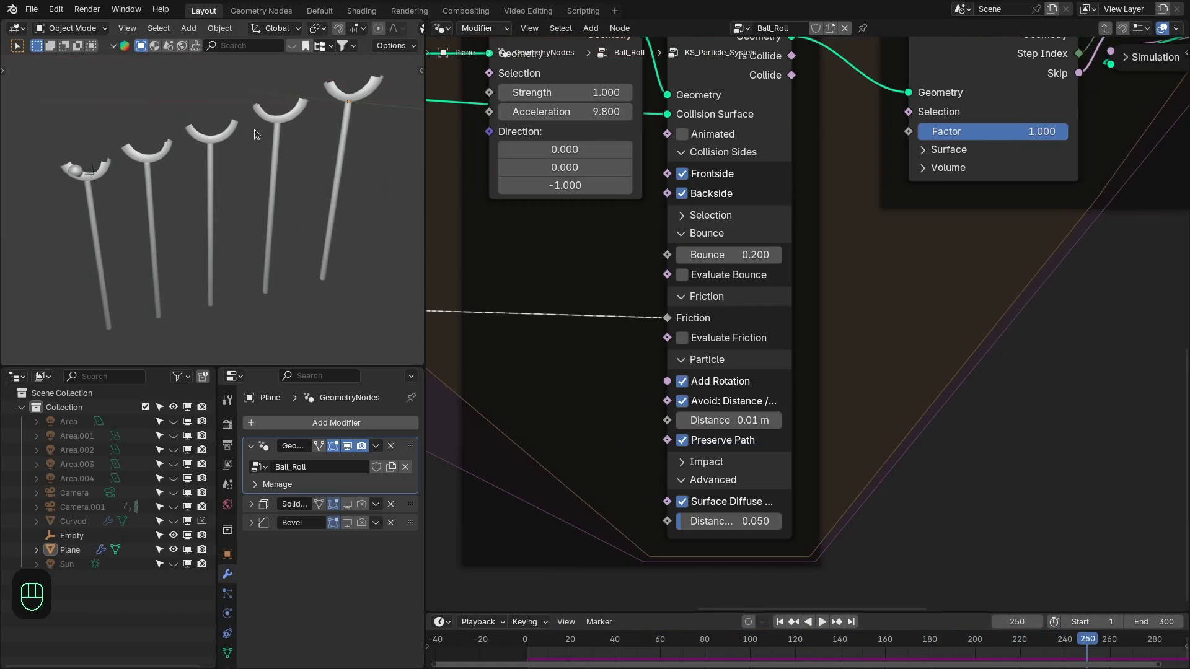
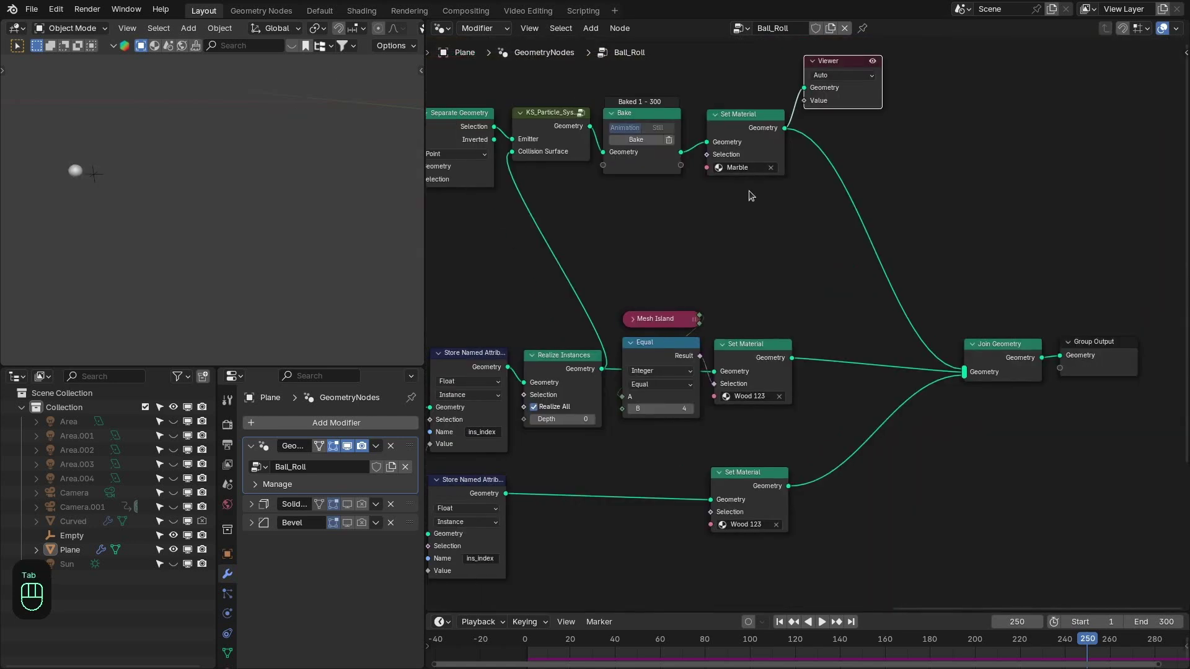
Step: Return to the main Ball_Roll tree and preview the thick cup built from the Arc curves
{"action": "left_click", "coordinate": [668, 117]}
{"action": "middle_click", "coordinate": [276, 133]}
{"action": "left_click", "coordinate": [841, 84]}
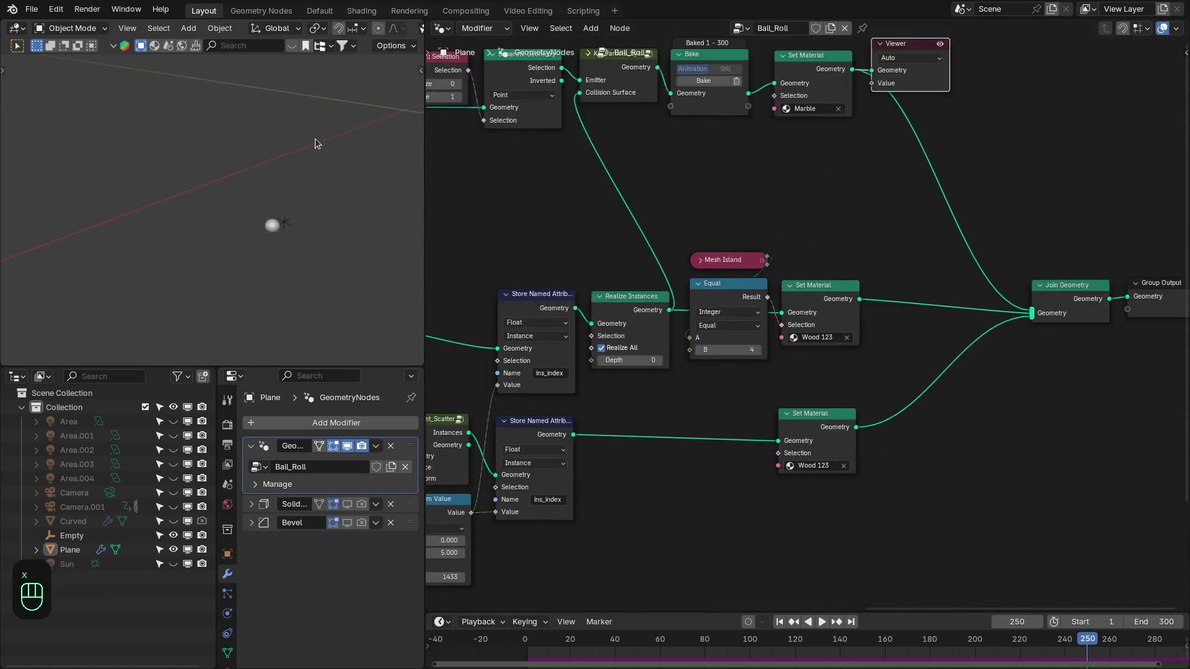
{"action": "left_click_drag", "start_coordinate": [272, 182], "coordinate": [265, 183]}
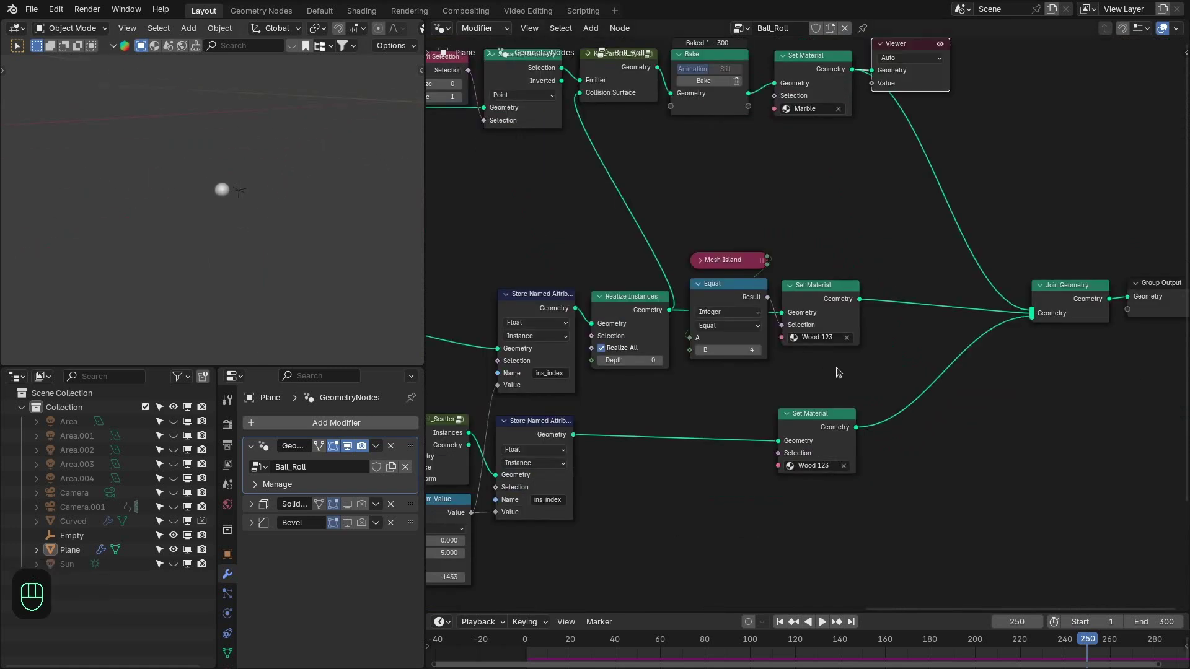
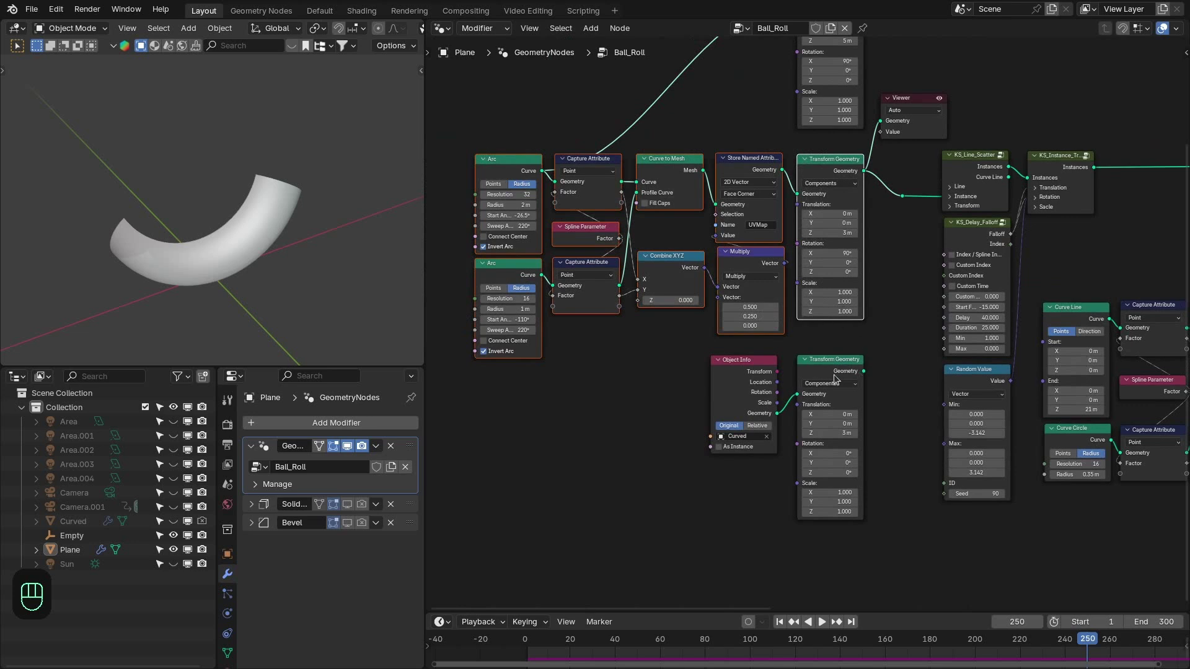
{"action": "left_click", "coordinate": [837, 371]}
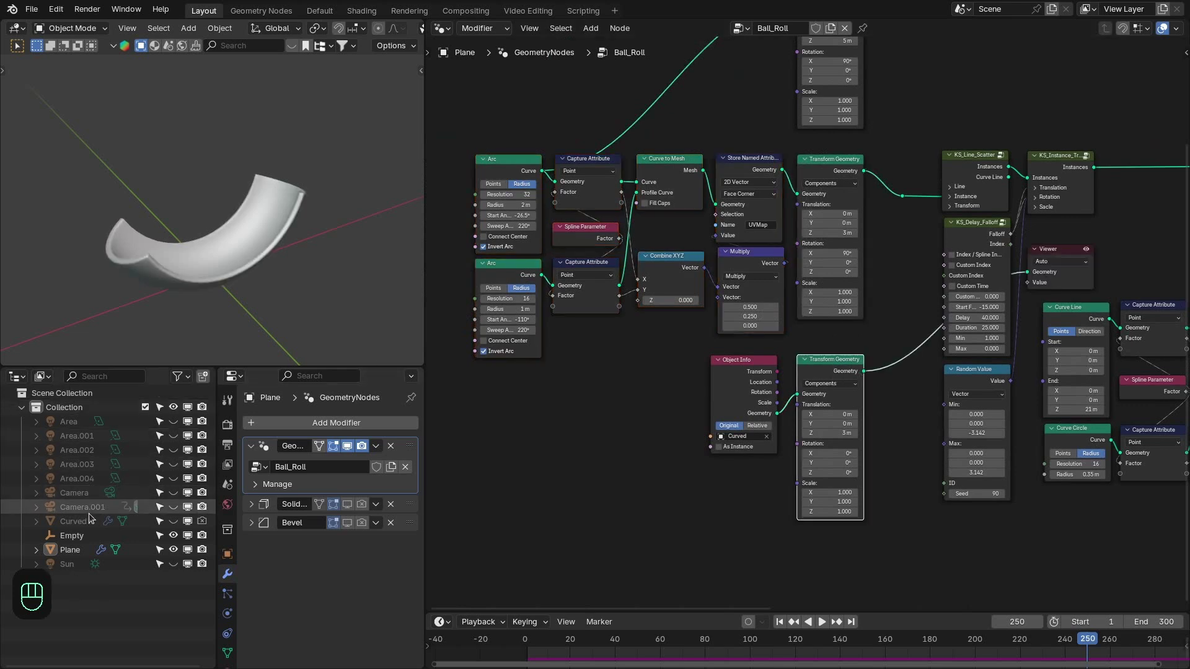
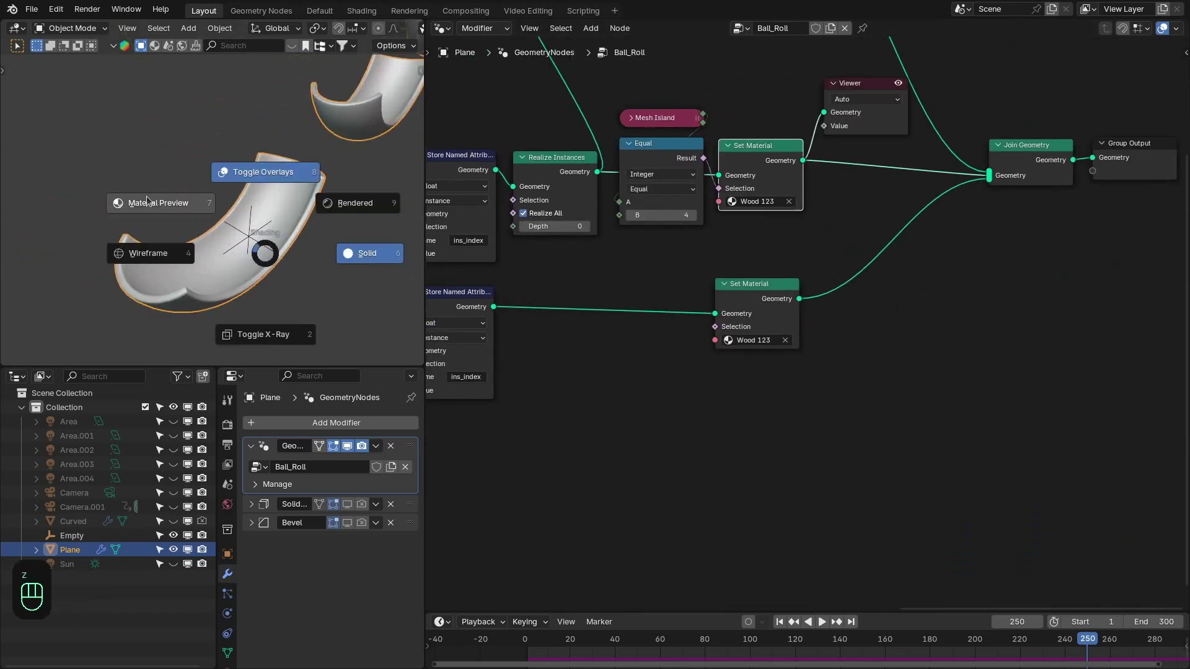
Step: Show the cups in Material Preview and orbit along the row of wooden cups
{"action": "middle_click", "coordinate": [213, 235]}
{"action": "middle_click", "coordinate": [247, 186]}
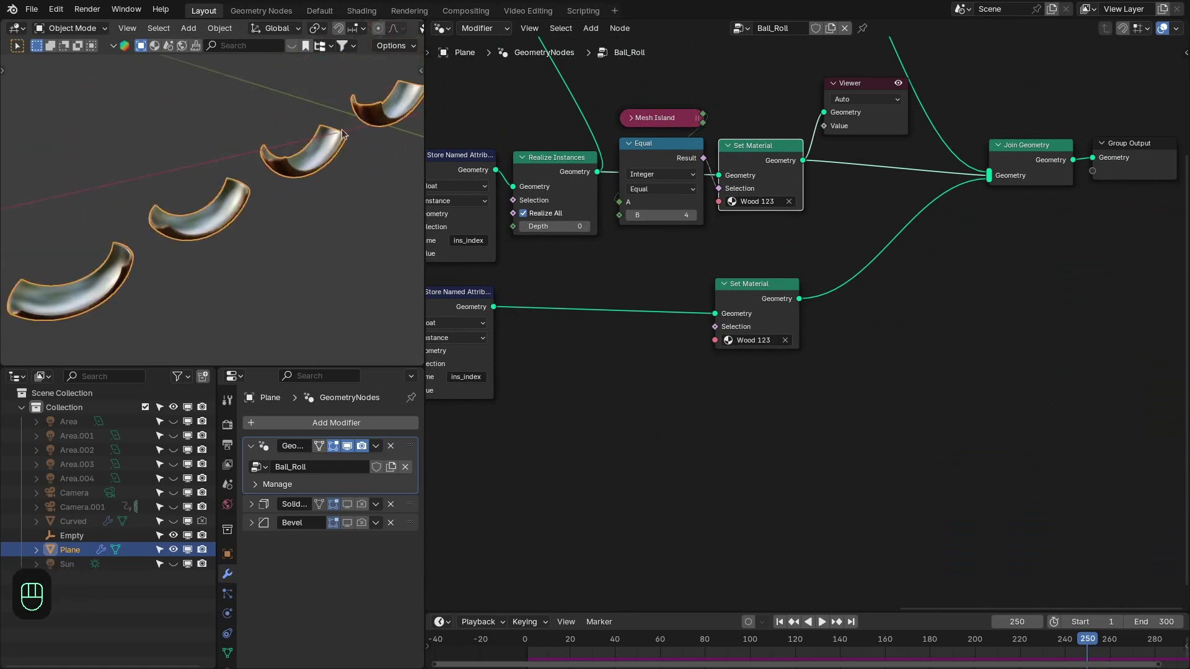
{"action": "left_click_drag", "start_coordinate": [147, 274], "coordinate": [174, 266]}
{"action": "left_click_drag", "start_coordinate": [206, 238], "coordinate": [195, 184]}
{"action": "left_click_drag", "start_coordinate": [223, 168], "coordinate": [213, 237]}
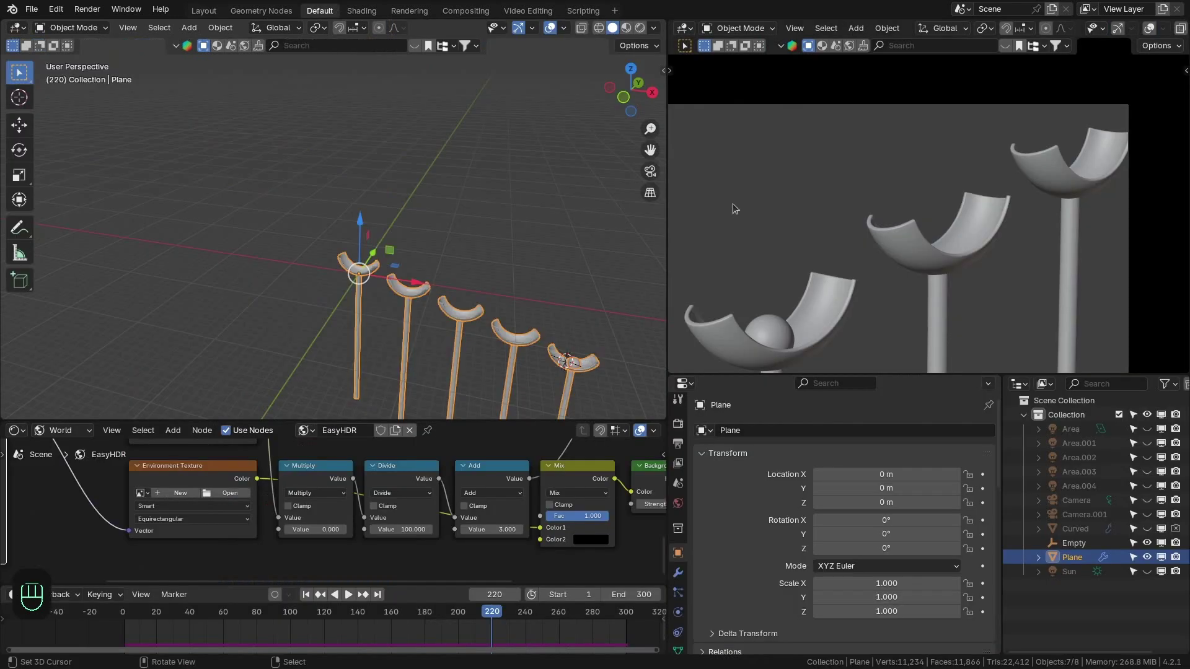
Step: Render the camera view with lighting and move in along the row of lit wooden cups and ball
{"action": "key", "text": "z"}
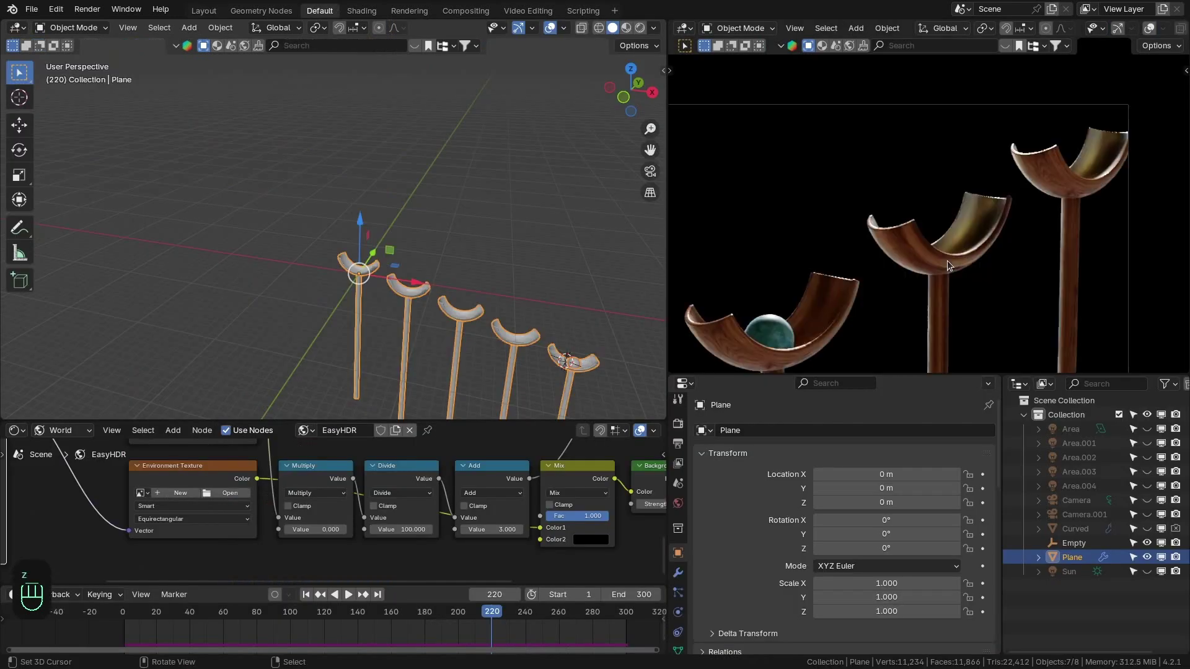
{"action": "left_click_drag", "start_coordinate": [245, 472], "coordinate": [1027, 350]}
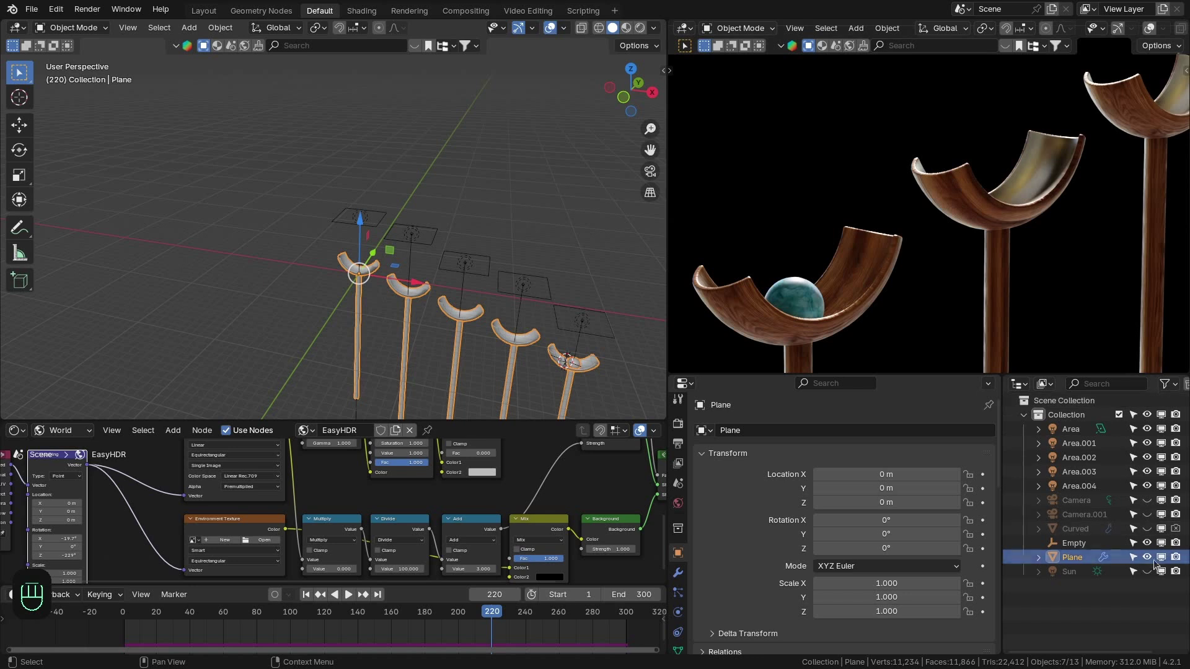
{"action": "left_click", "coordinate": [1150, 576]}
{"action": "left_click_drag", "start_coordinate": [881, 223], "coordinate": [962, 142]}
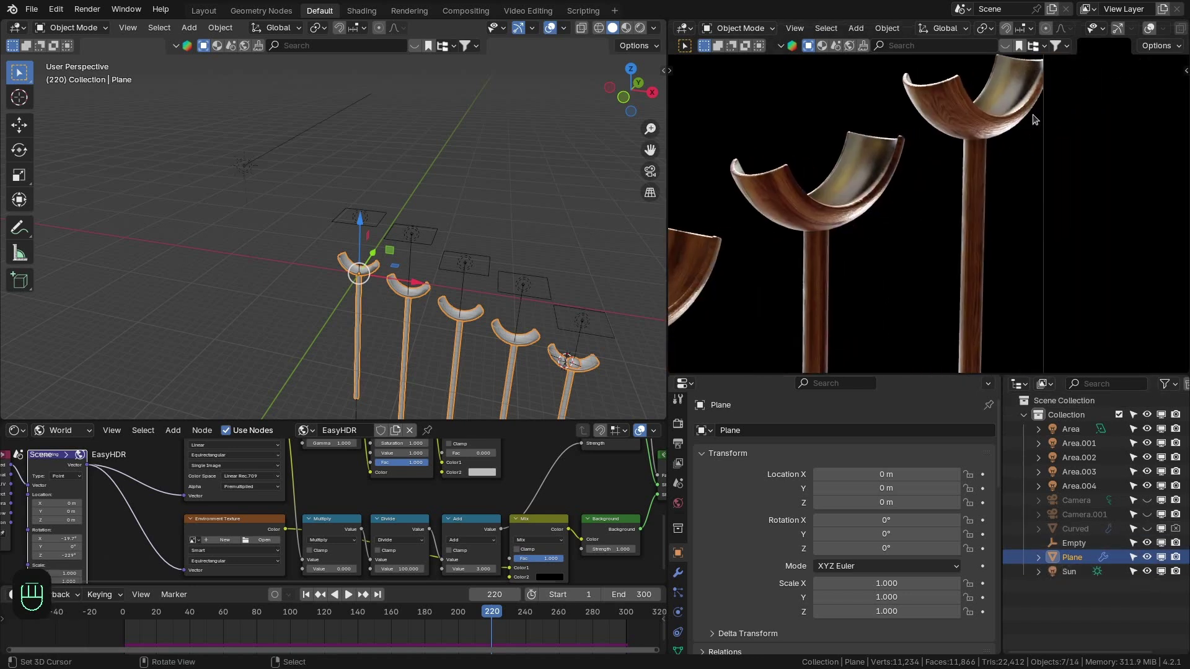